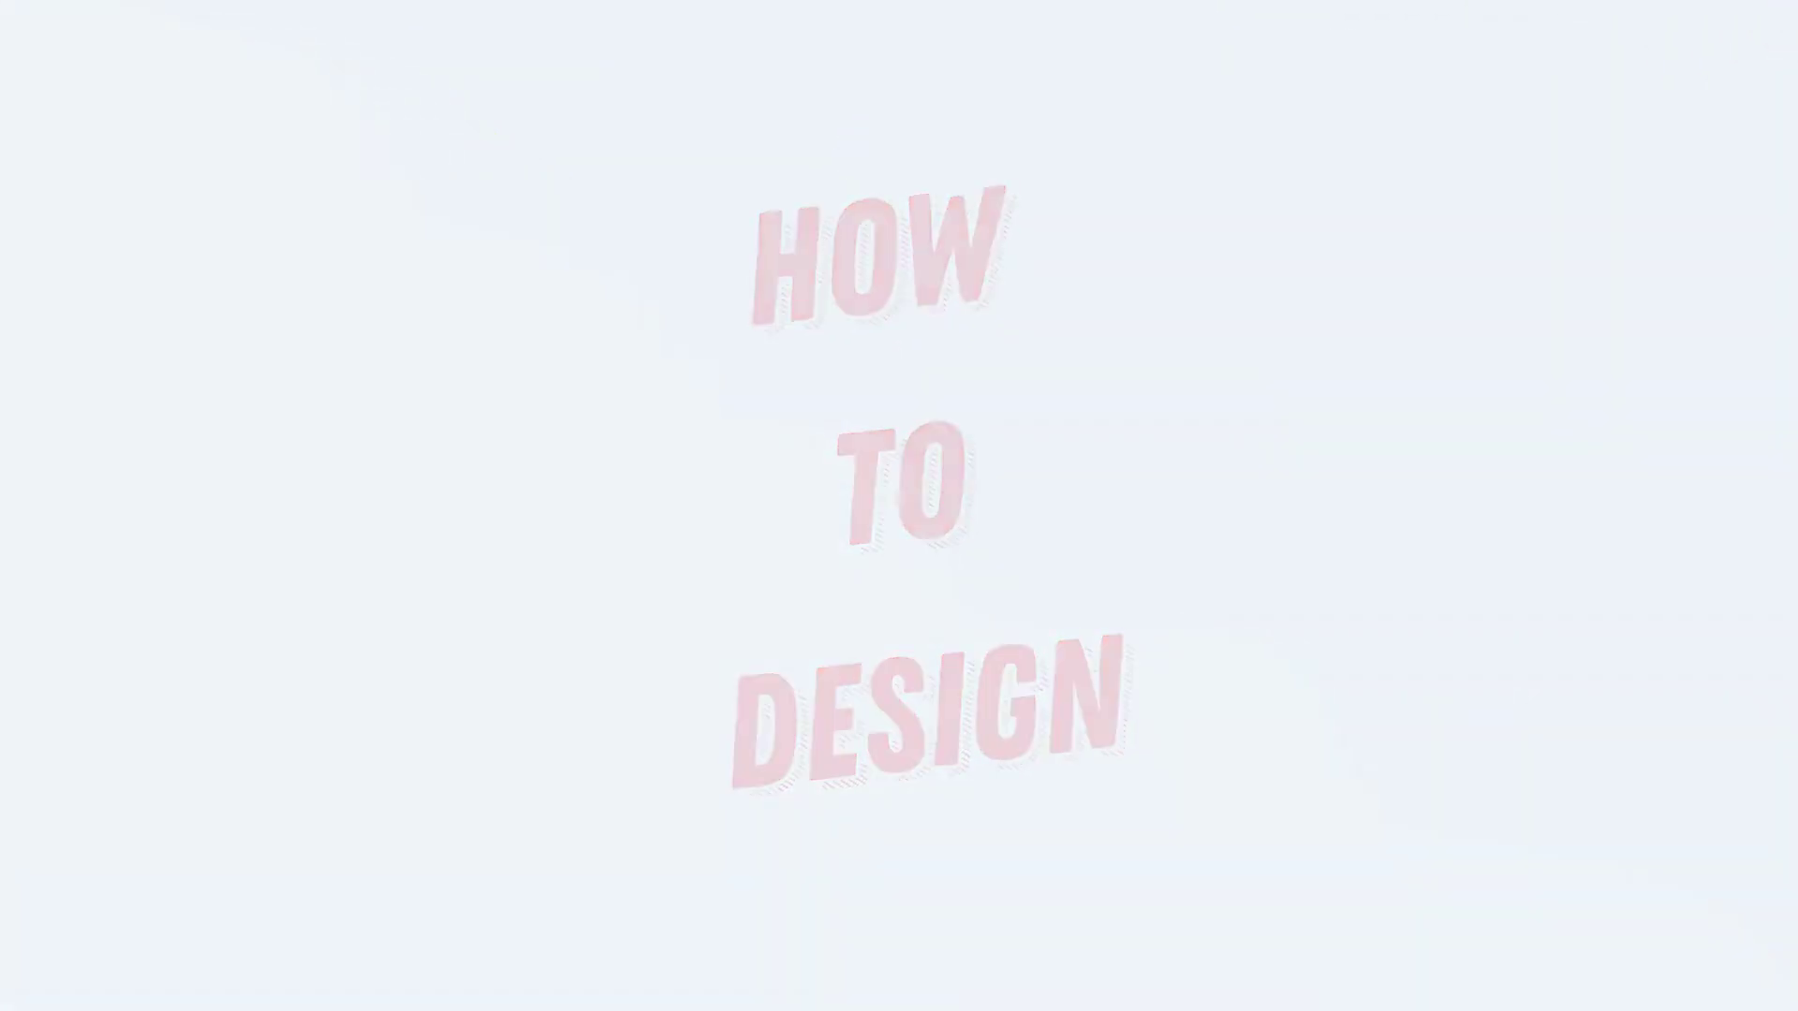
Begin the new card document with two 3.5×2 in artboards and bleed
{"action": "key", "text": "ctrl+F10"}
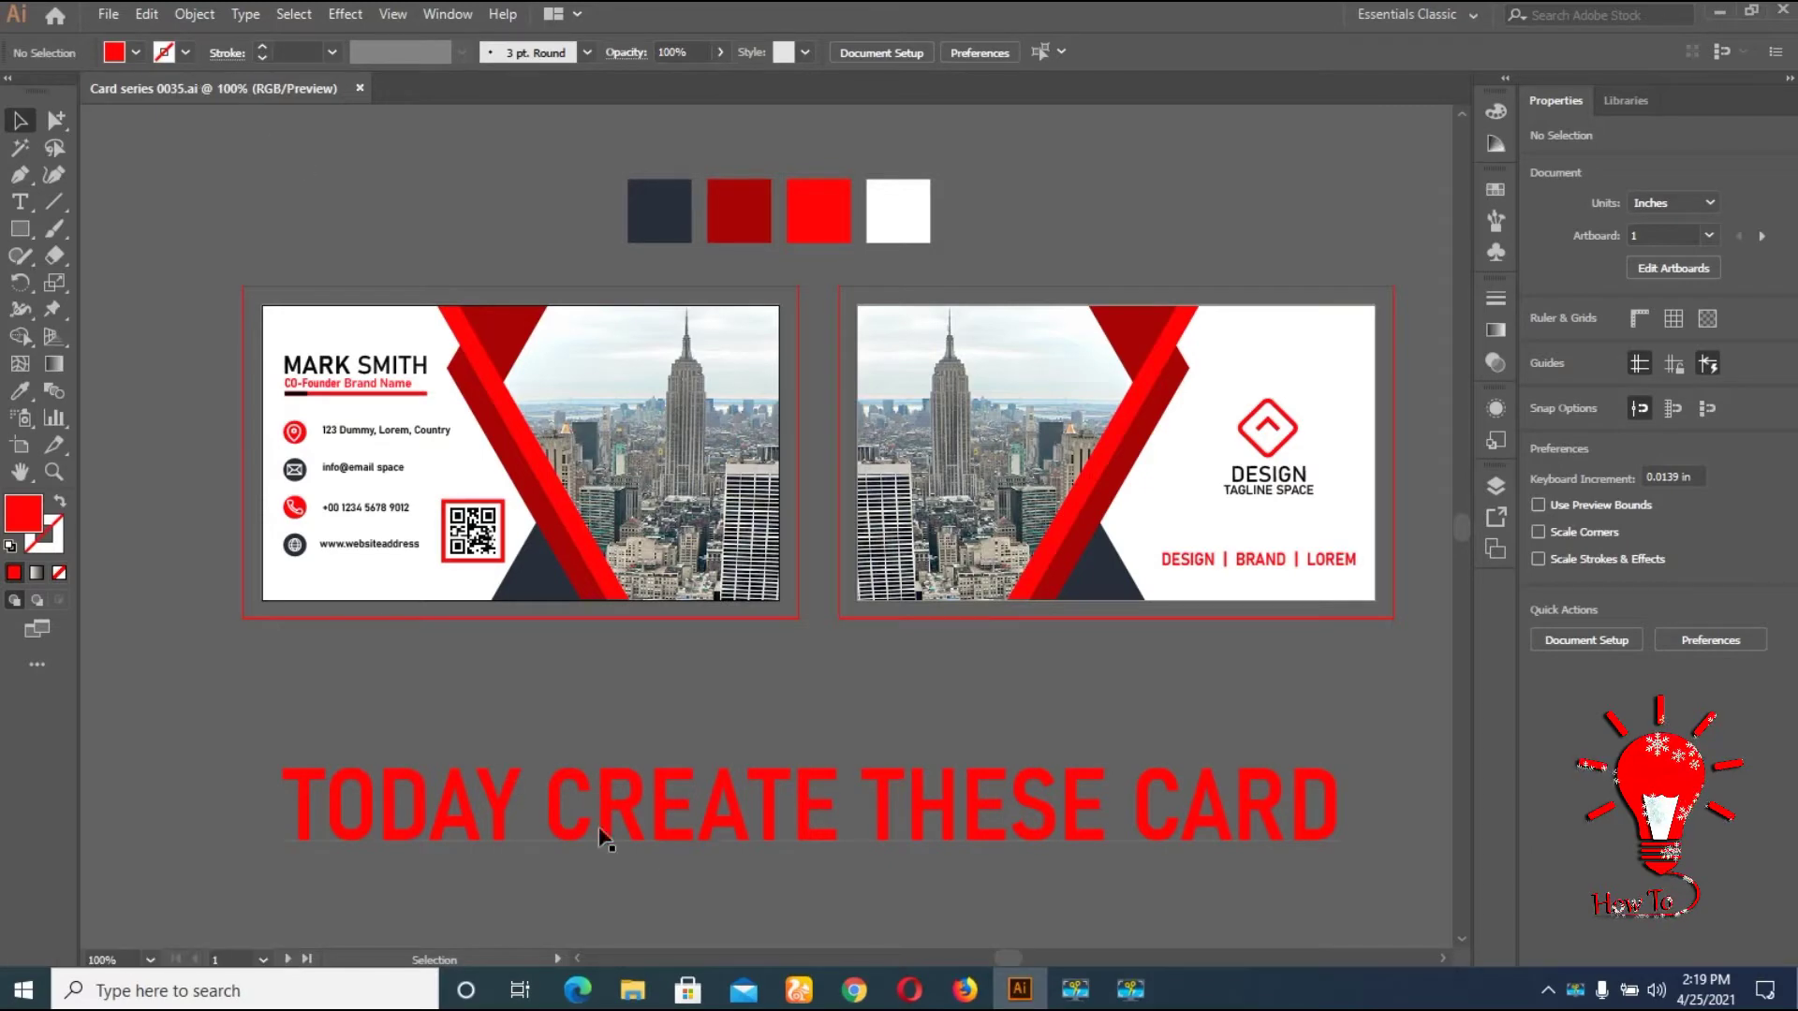
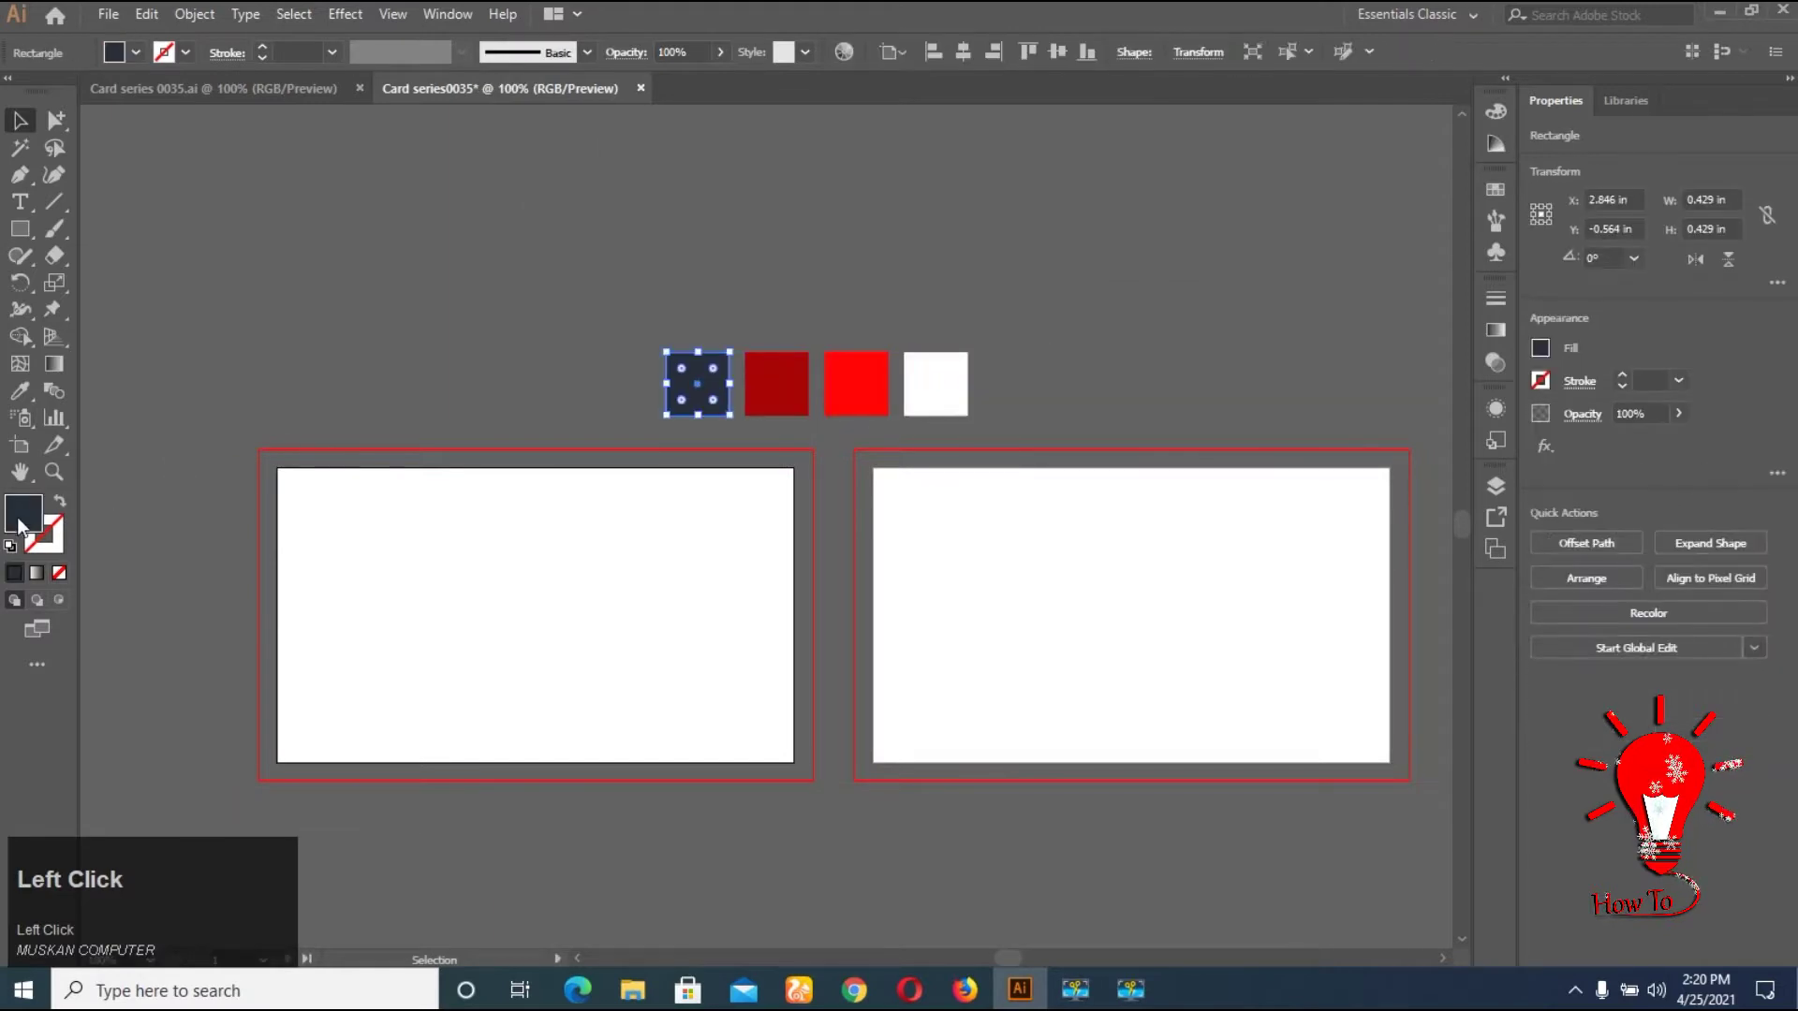
Lock the four palette swatch squares above the cards and clear the selection
{"action": "left_click", "coordinate": [1521, 292]}
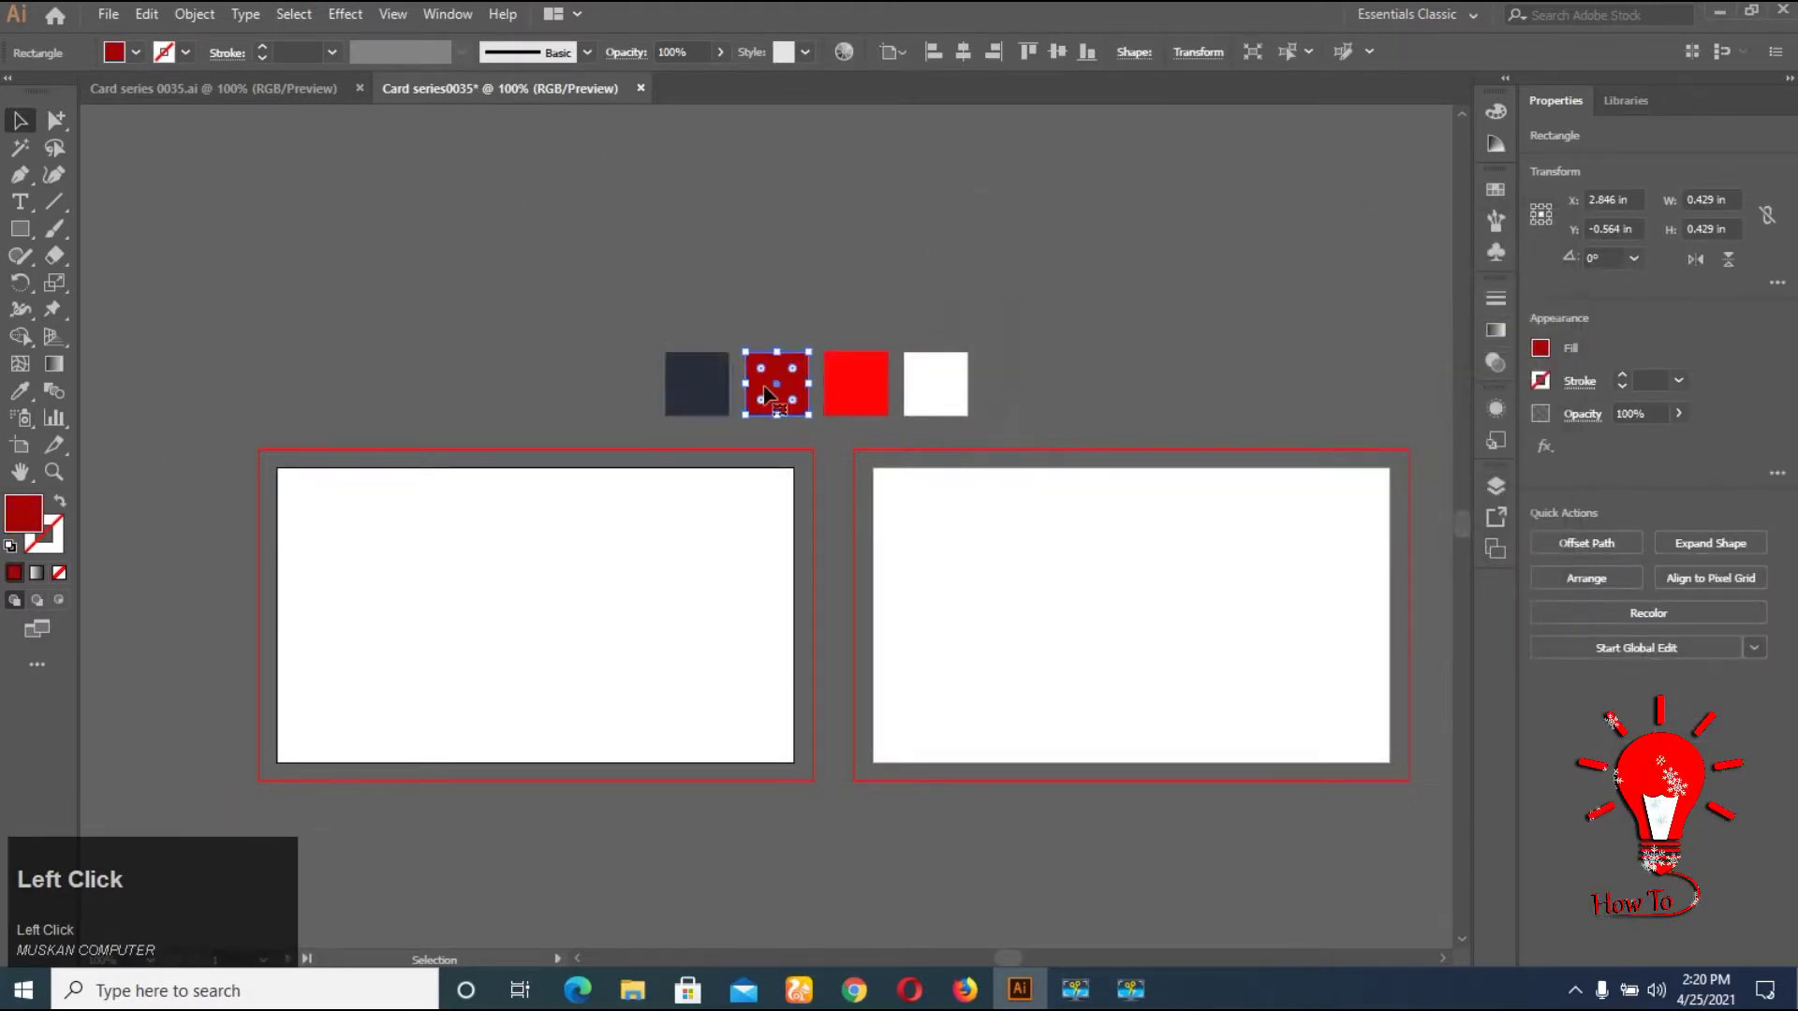
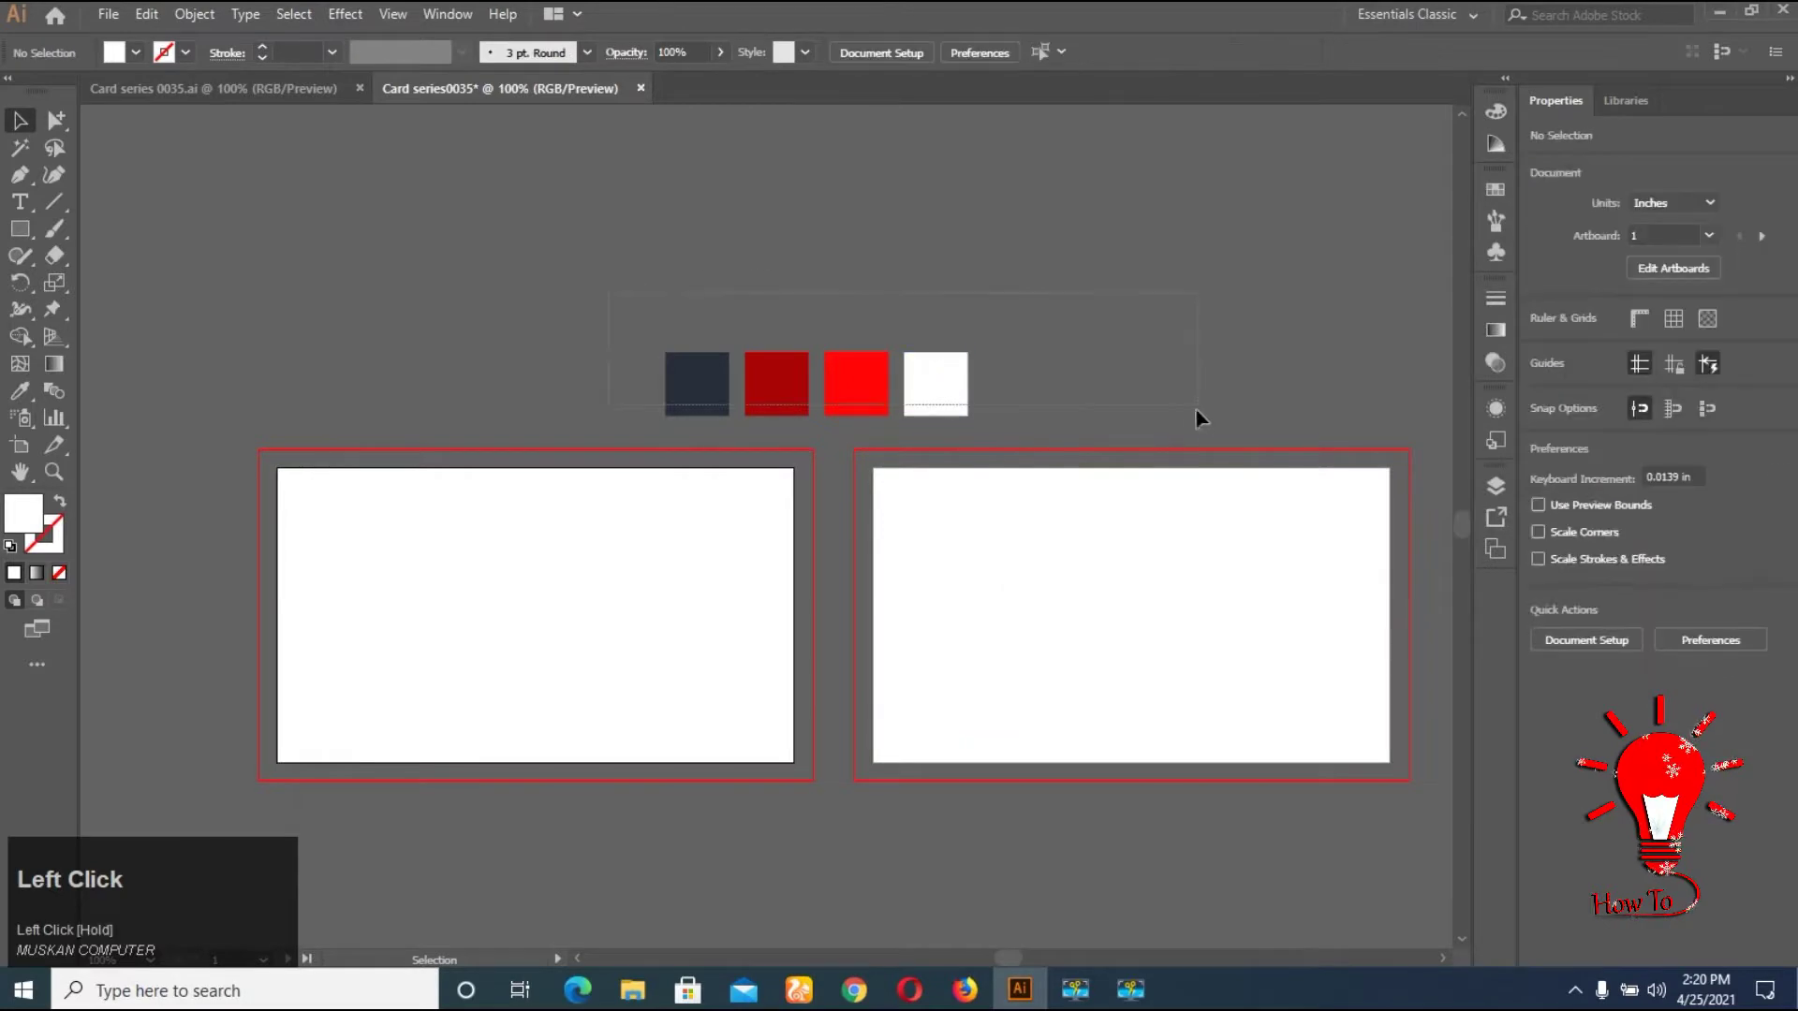
{"action": "key", "text": "ctrl+2"}
{"action": "left_click", "coordinate": [428, 387]}
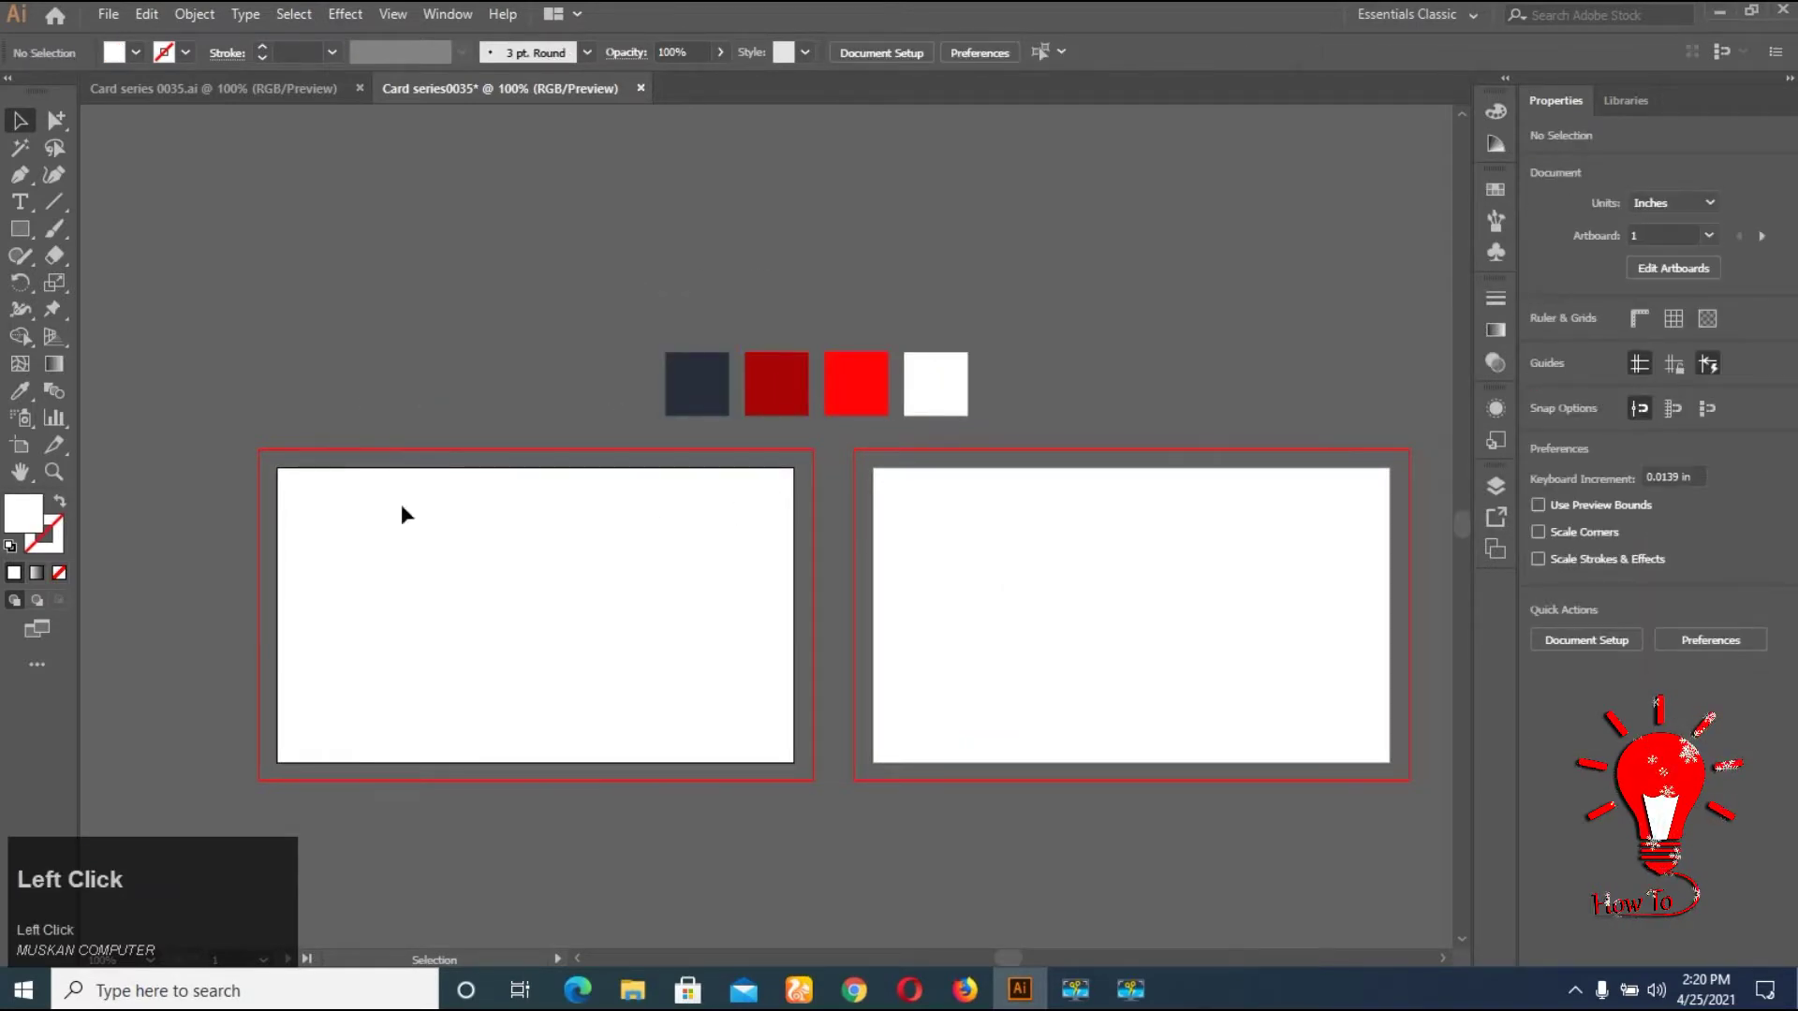
{"action": "right_click", "coordinate": [32, 241]}
Start the navy panel, then bring New-York-York.jpg from File Explorer into the document
{"action": "left_click", "coordinate": [136, 244]}
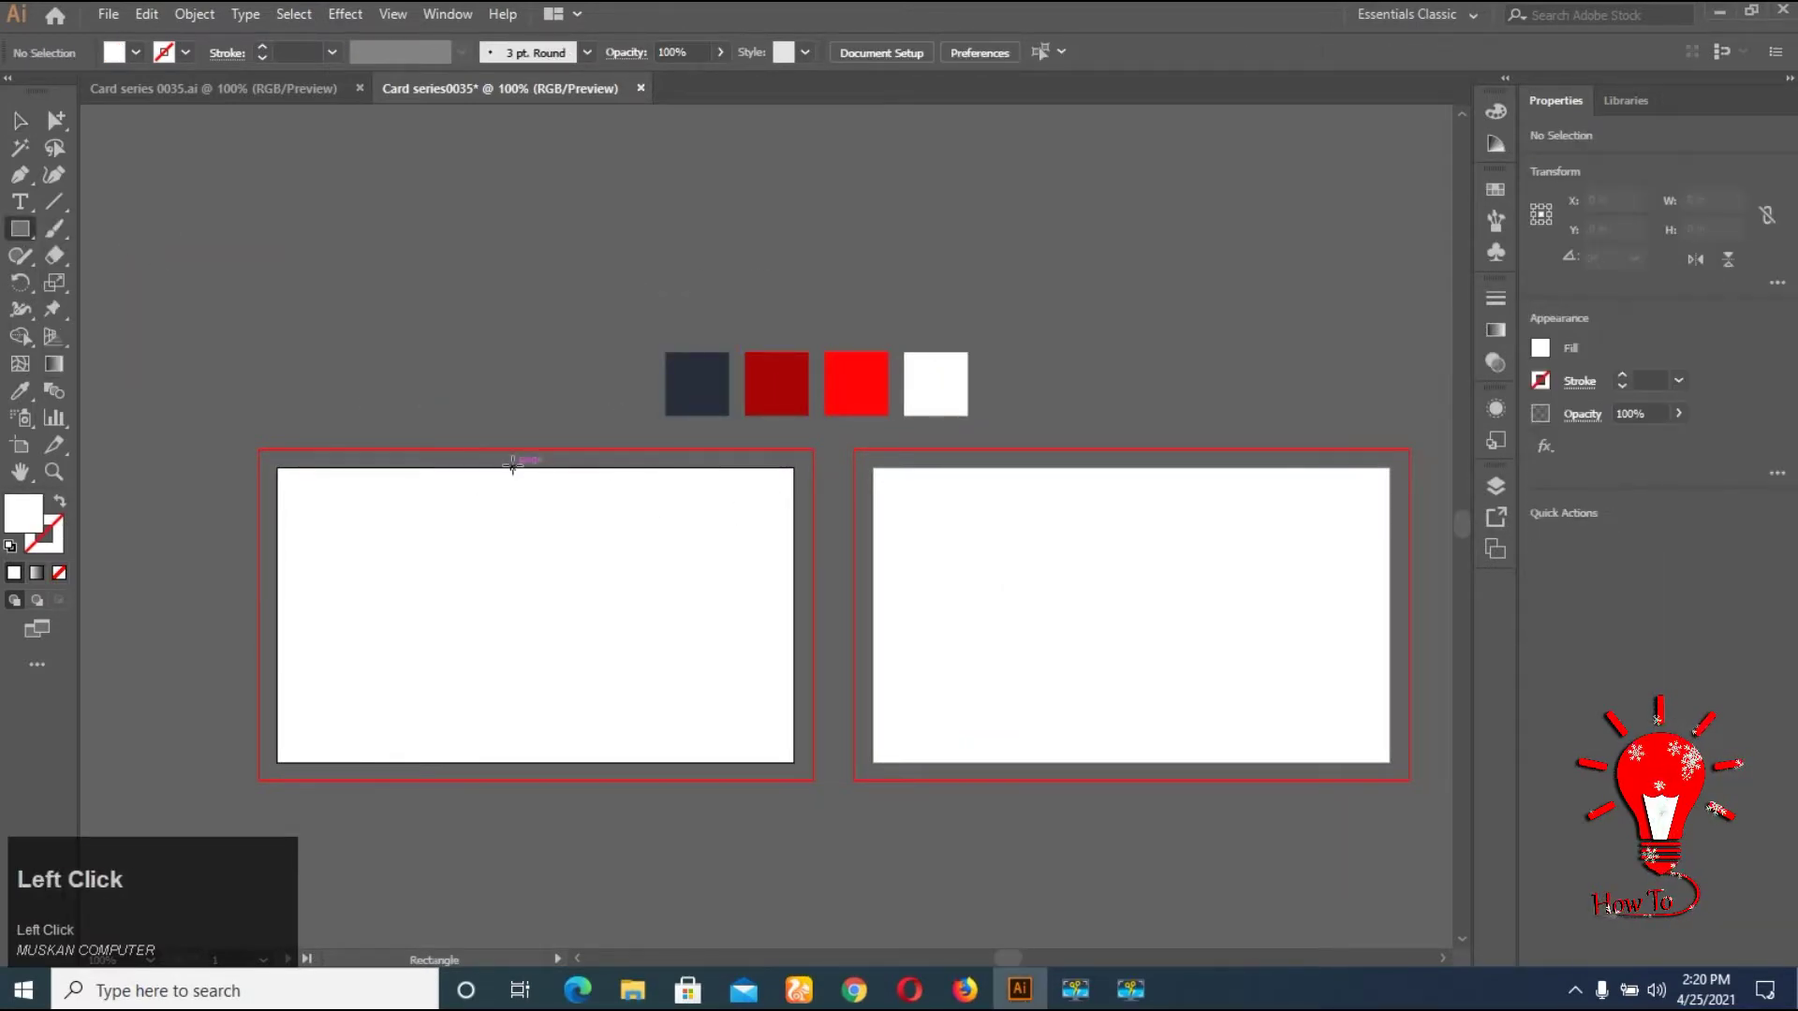
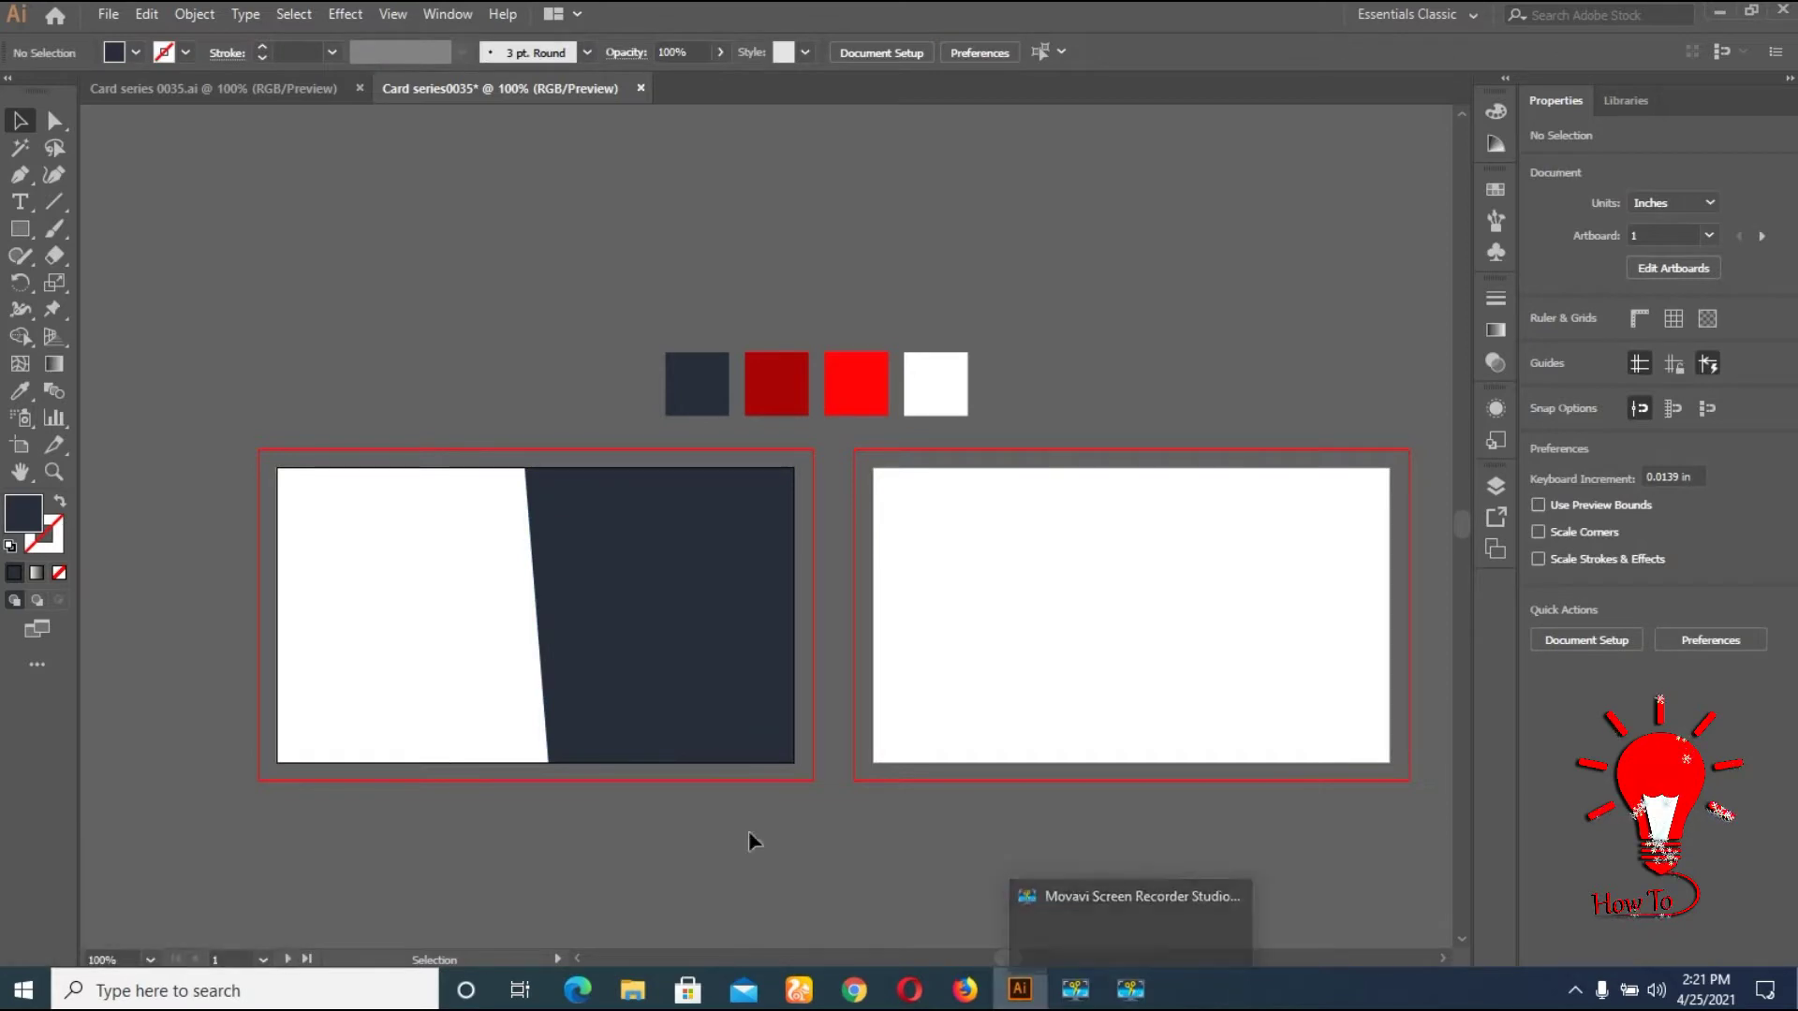
{"action": "left_click", "coordinate": [1081, 936]}
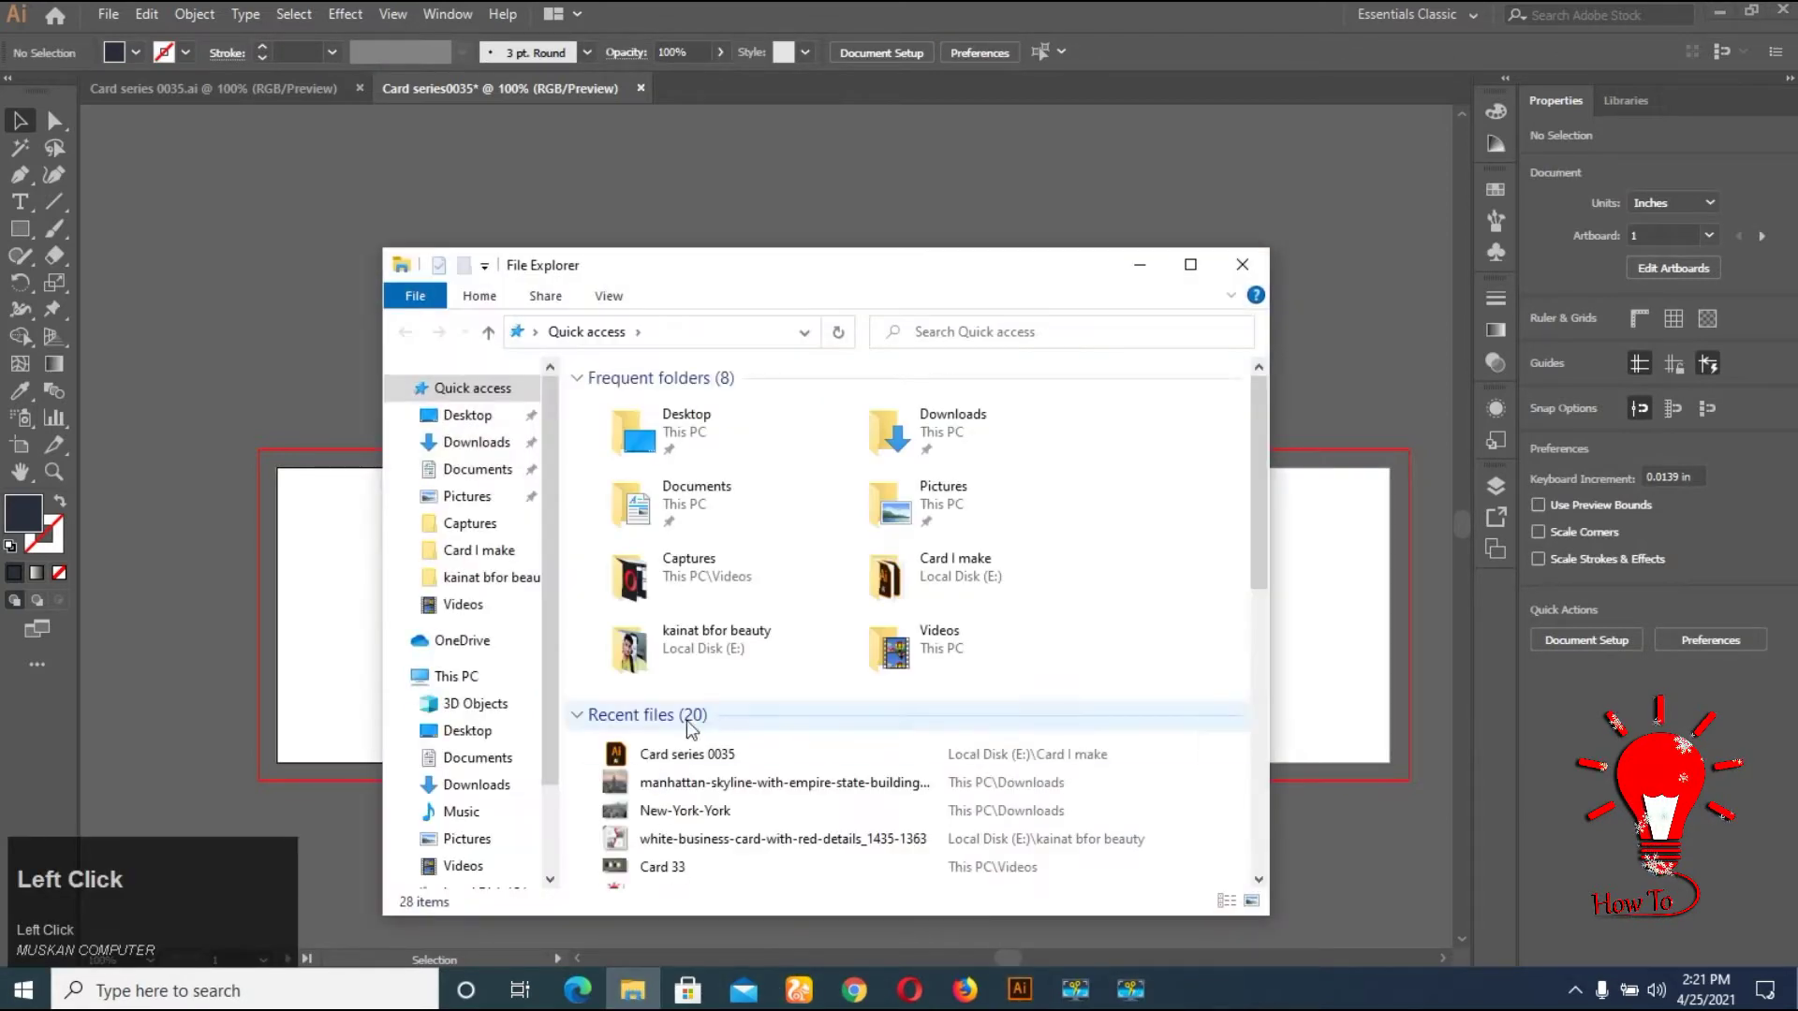
{"action": "left_click", "coordinate": [730, 823]}
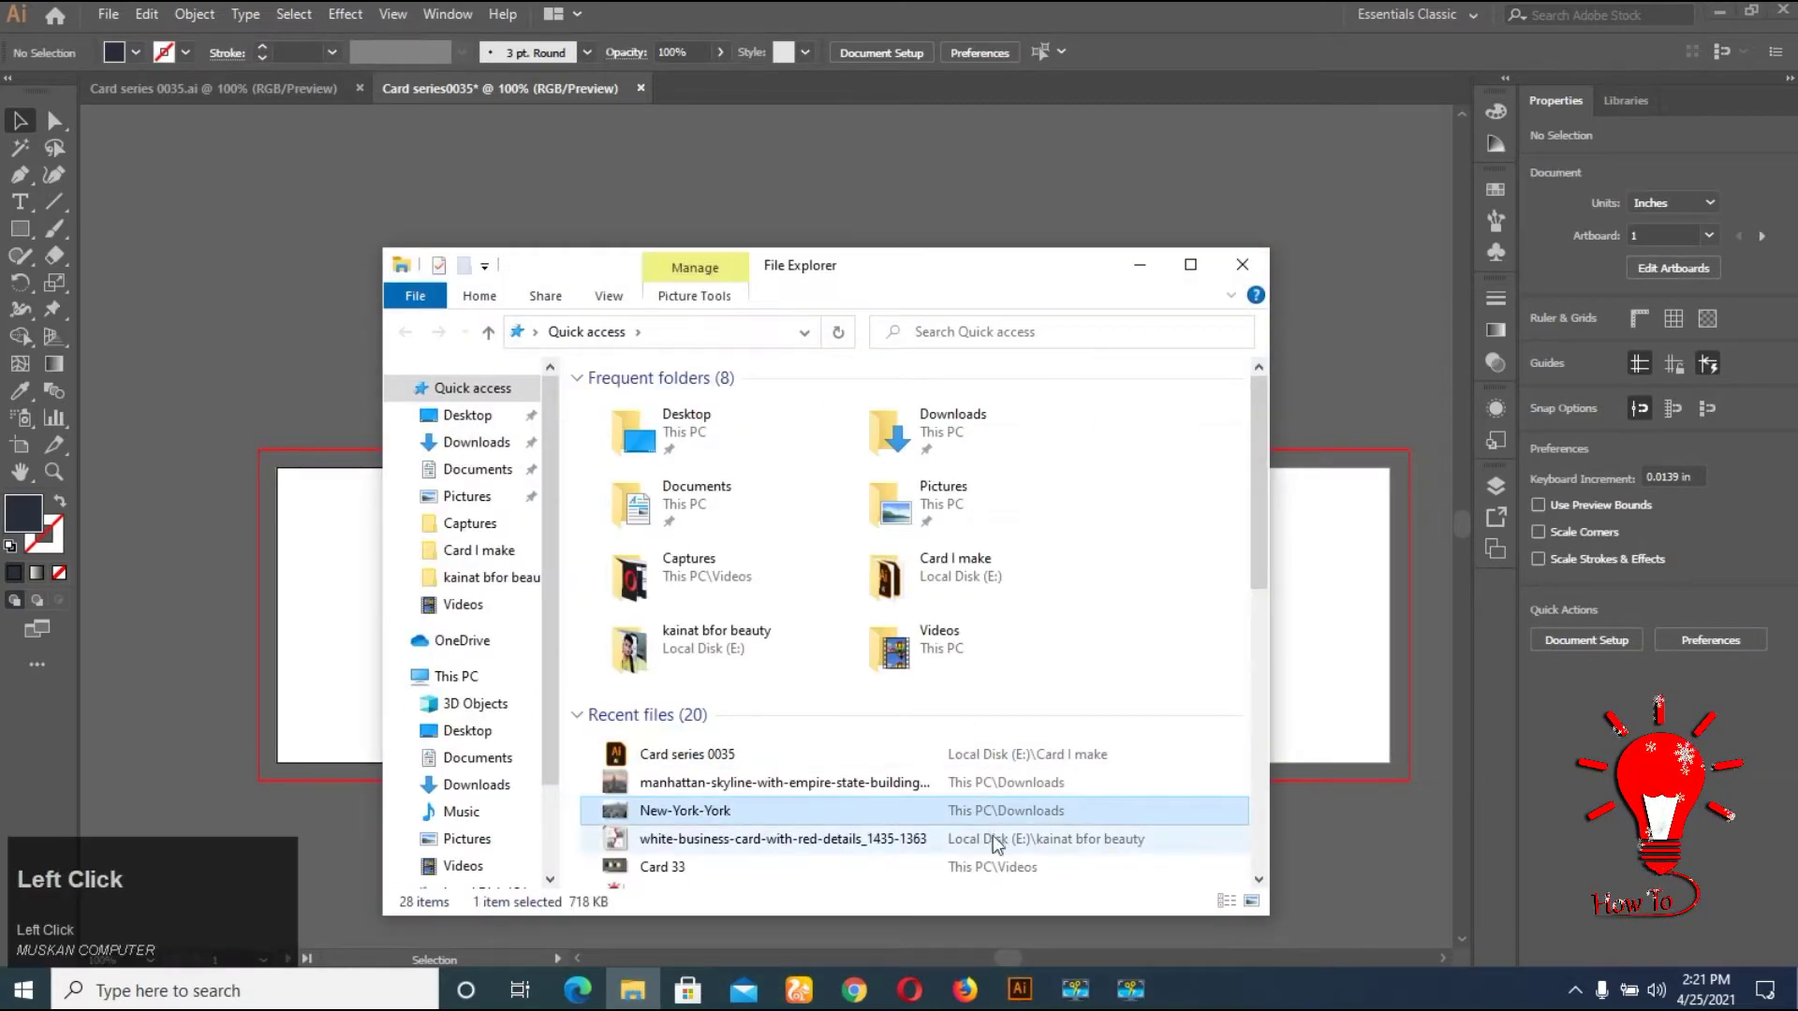
{"action": "left_click", "coordinate": [785, 817]}
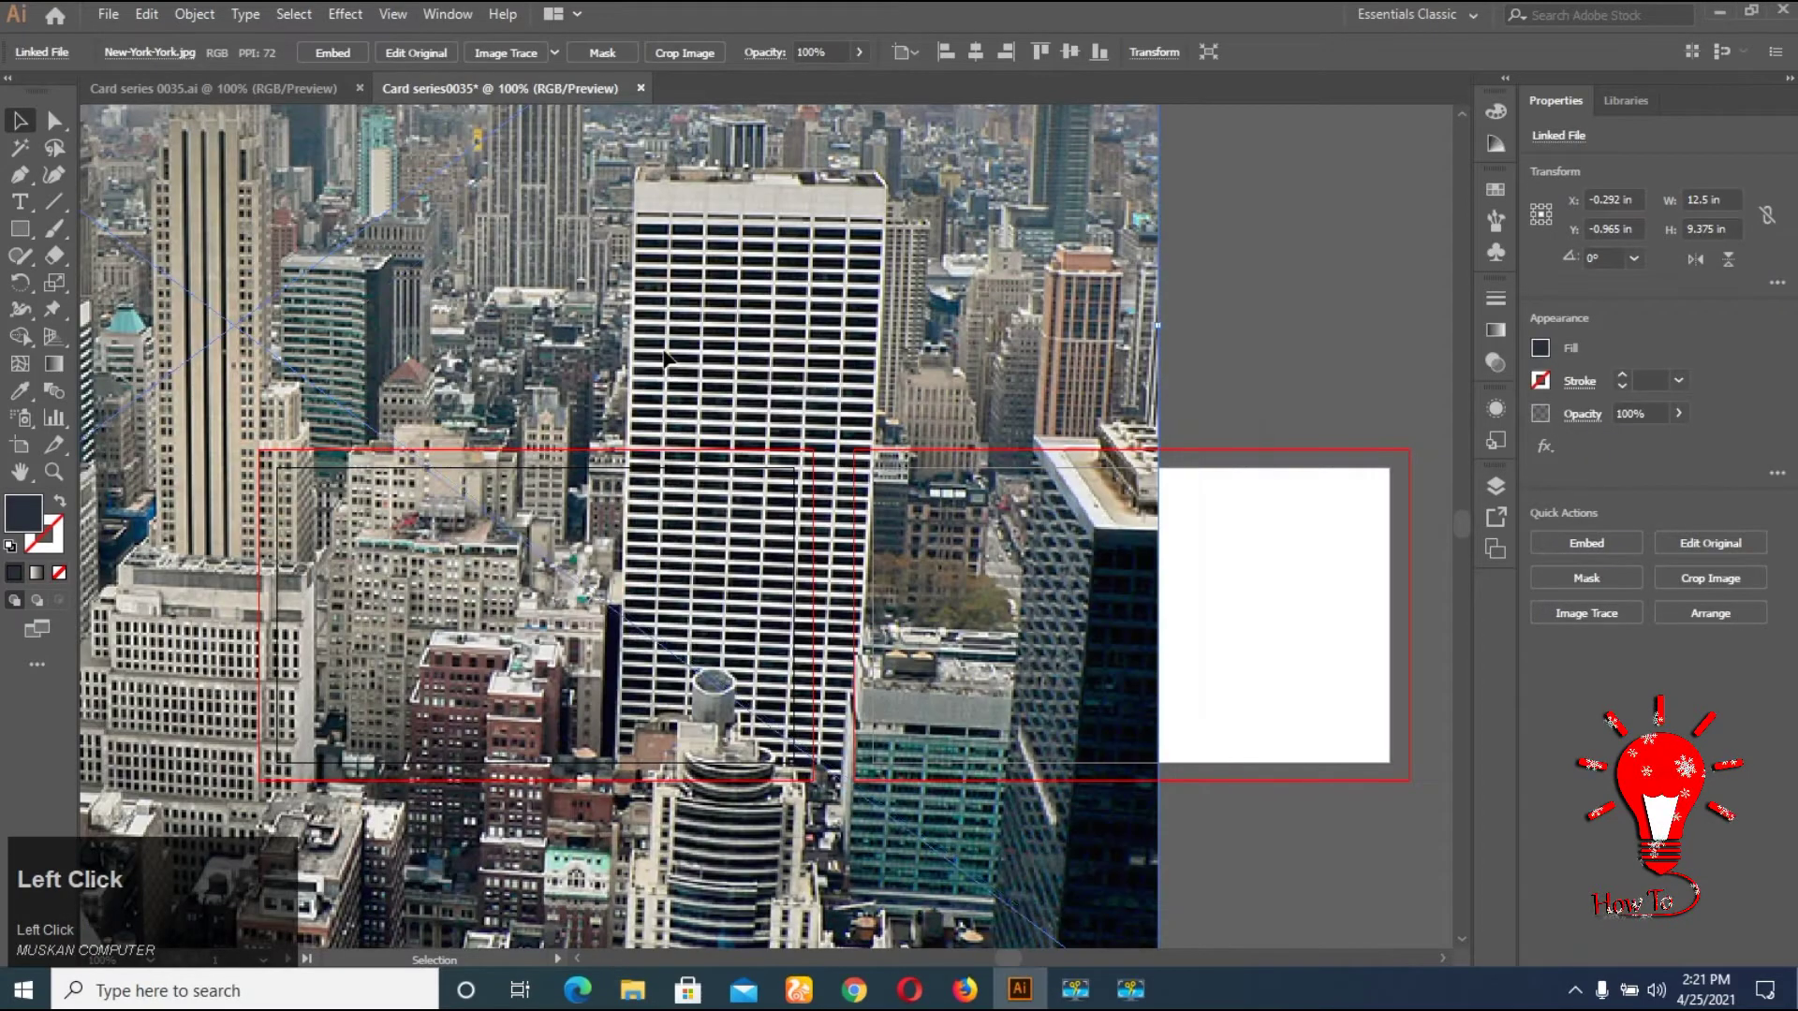
Begin cropping the placed New York skyline photo, accepting the embed notice
{"action": "scroll", "scroll_direction": "down", "scroll_amount": 3}
{"action": "left_click", "coordinate": [690, 52]}
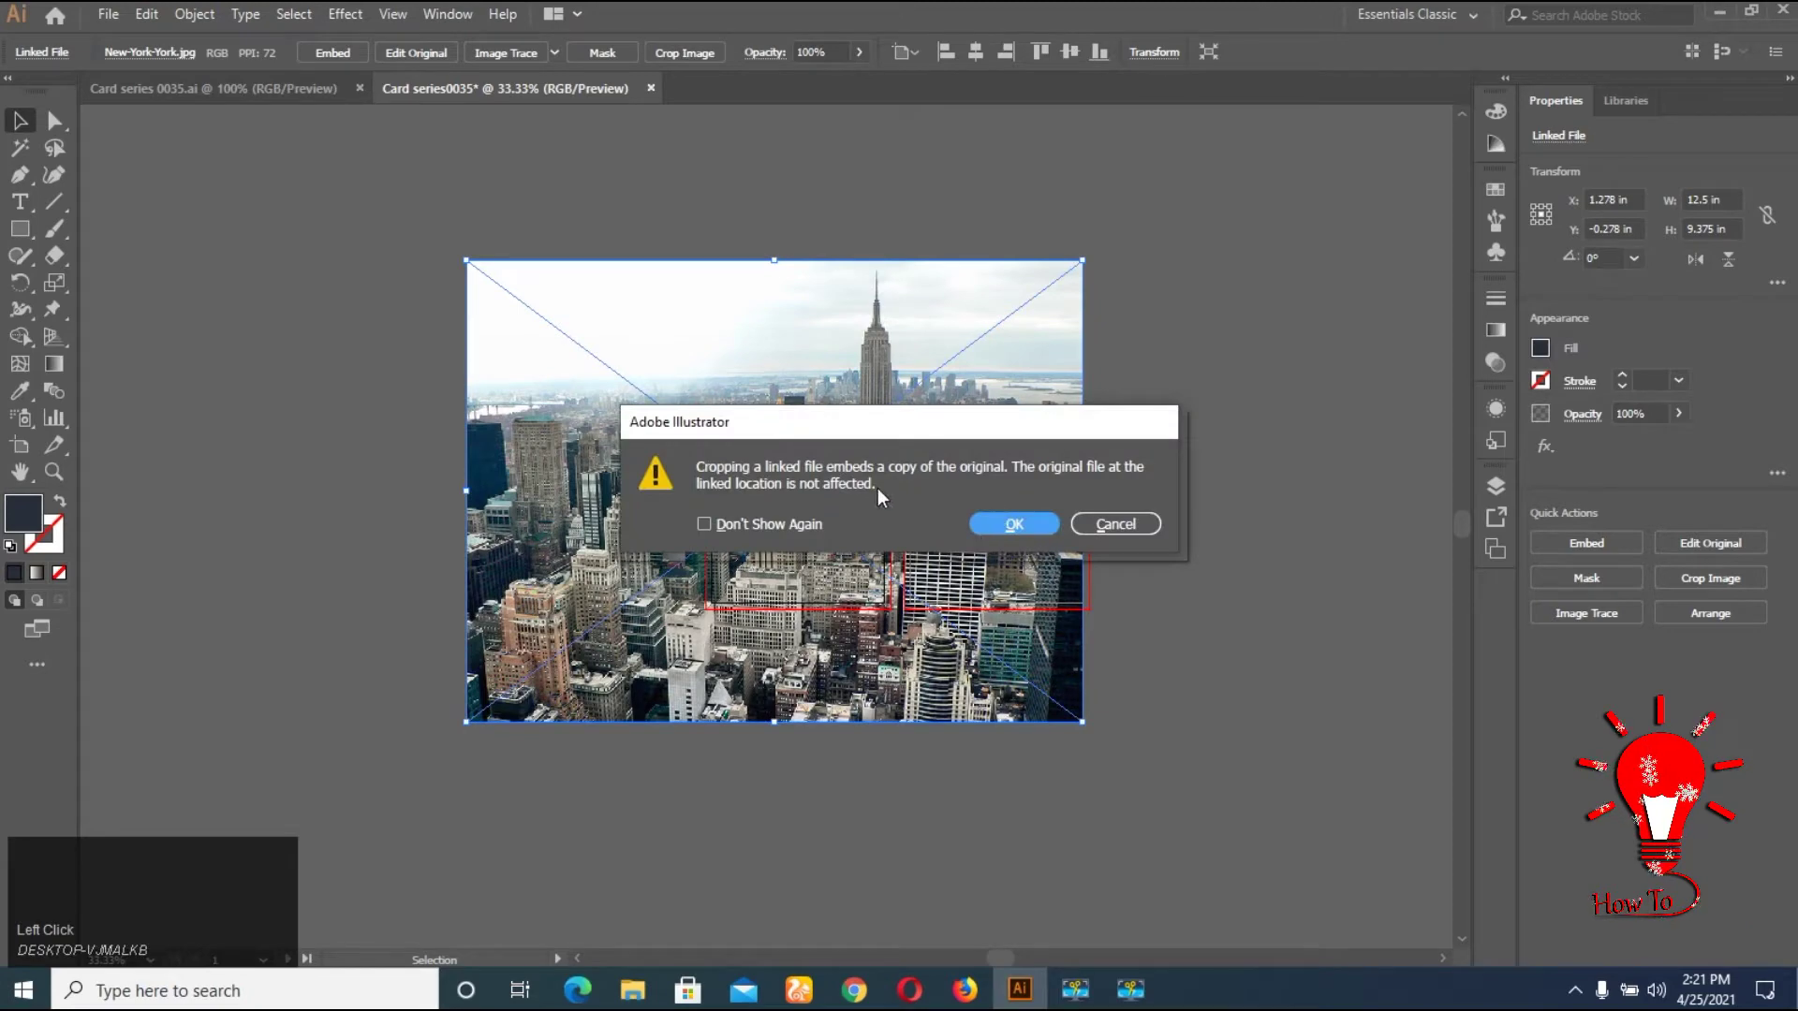
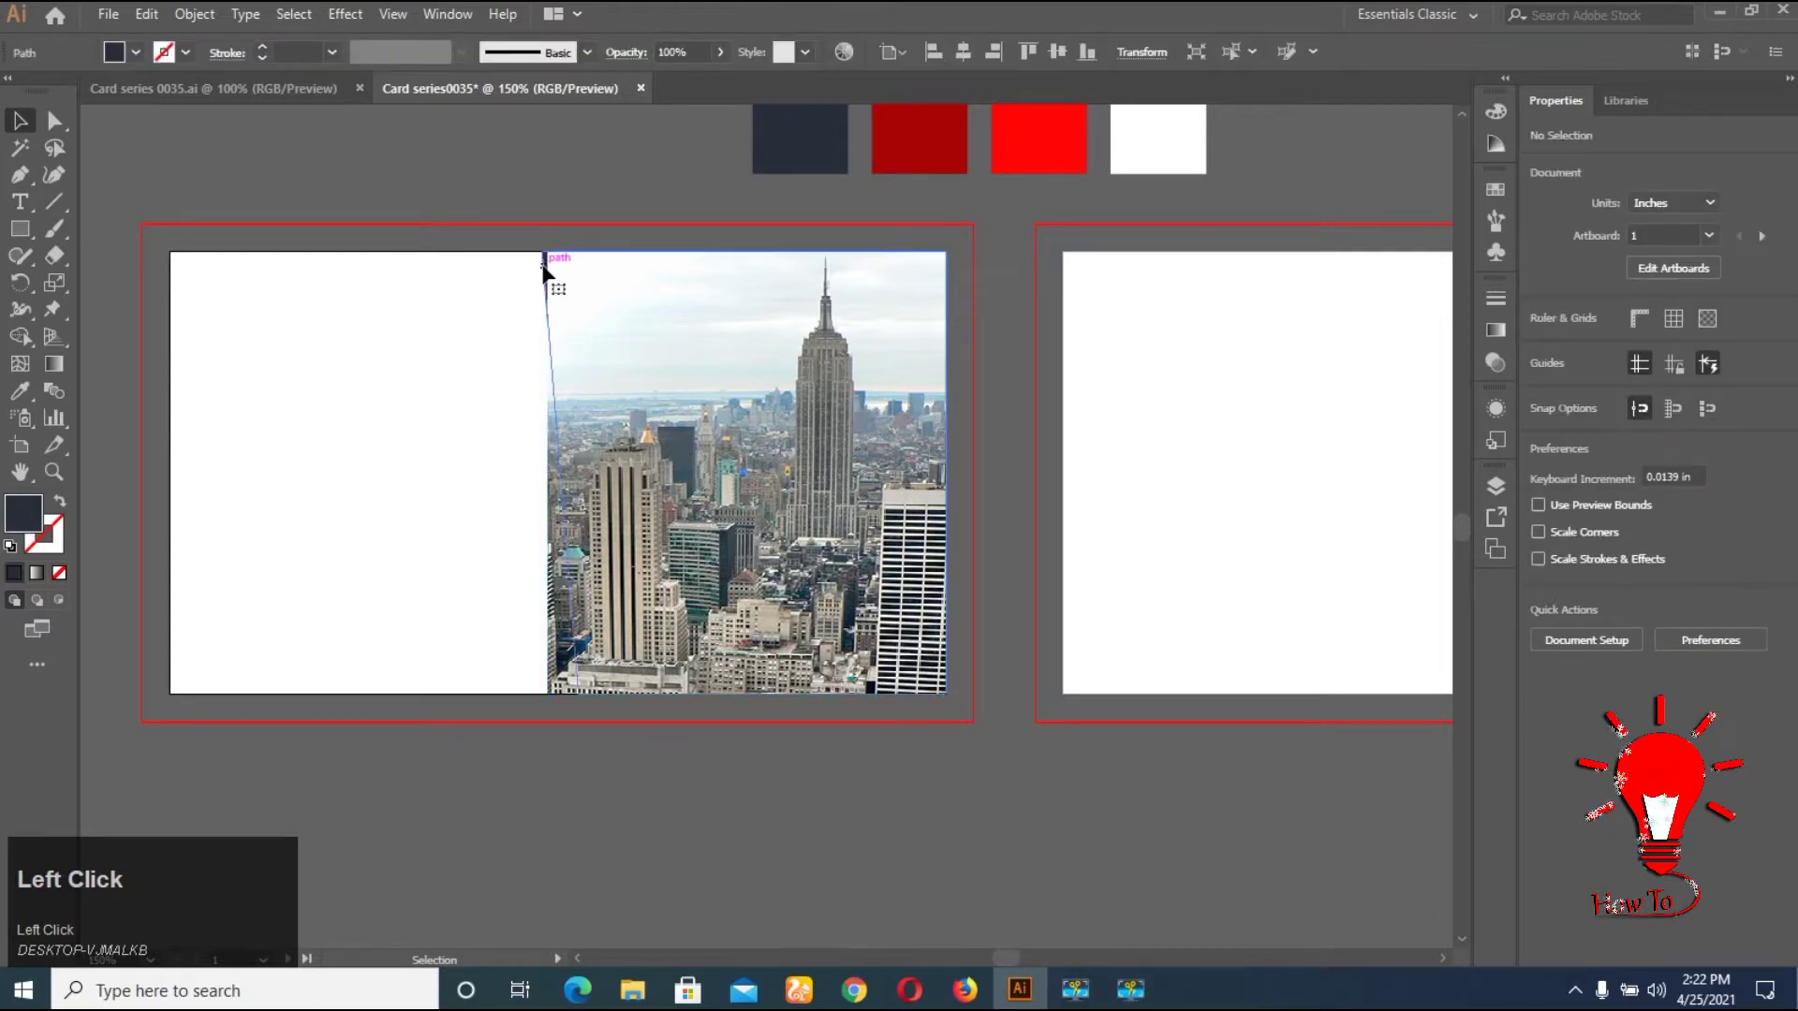
Send the slanted panel backward and make it a clipping mask for the skyline photo
{"action": "right_click", "coordinate": [618, 344]}
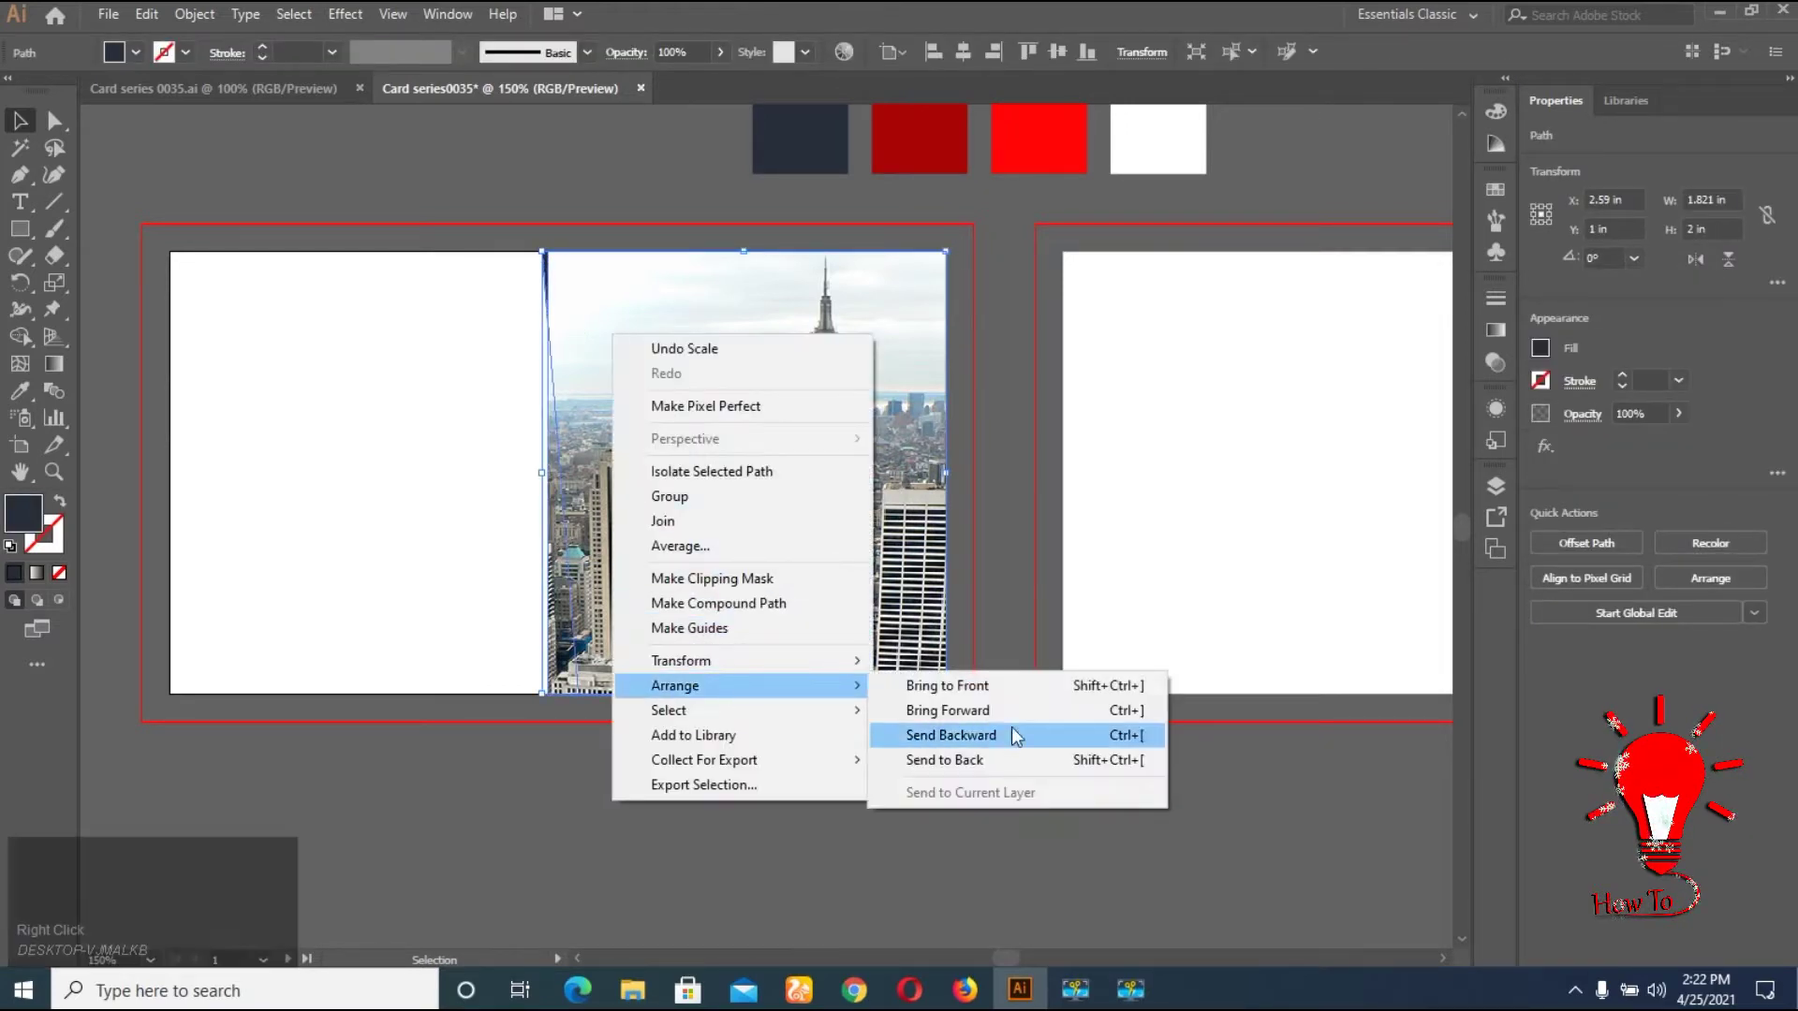
{"action": "left_click", "coordinate": [1021, 703]}
{"action": "right_click", "coordinate": [730, 532]}
{"action": "left_click", "coordinate": [840, 691]}
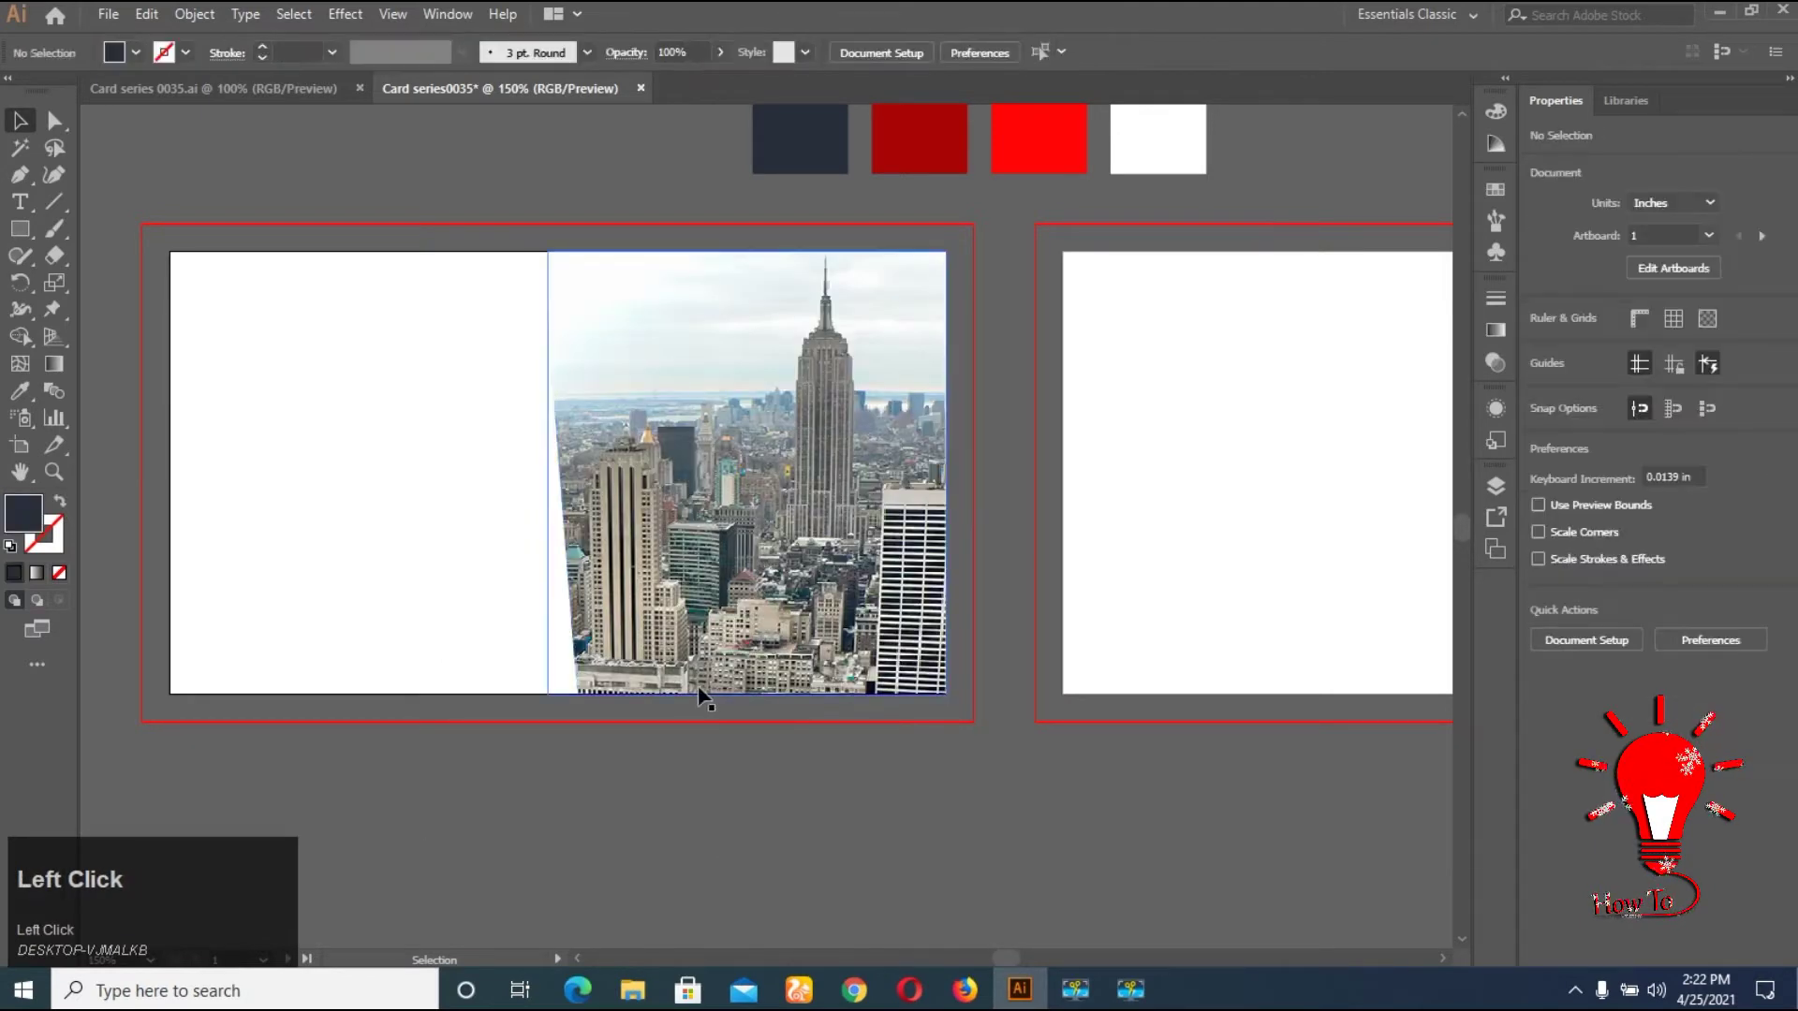
{"action": "left_click", "coordinate": [840, 764]}
Lock the clipped photo panel and ready the Rectangle tool for the stripe
{"action": "key", "text": "ctrl+2"}
{"action": "left_click", "coordinate": [963, 903]}
{"action": "scroll", "scroll_direction": "up", "scroll_amount": 3}
{"action": "right_click", "coordinate": [33, 239]}
{"action": "left_click", "coordinate": [117, 241]}
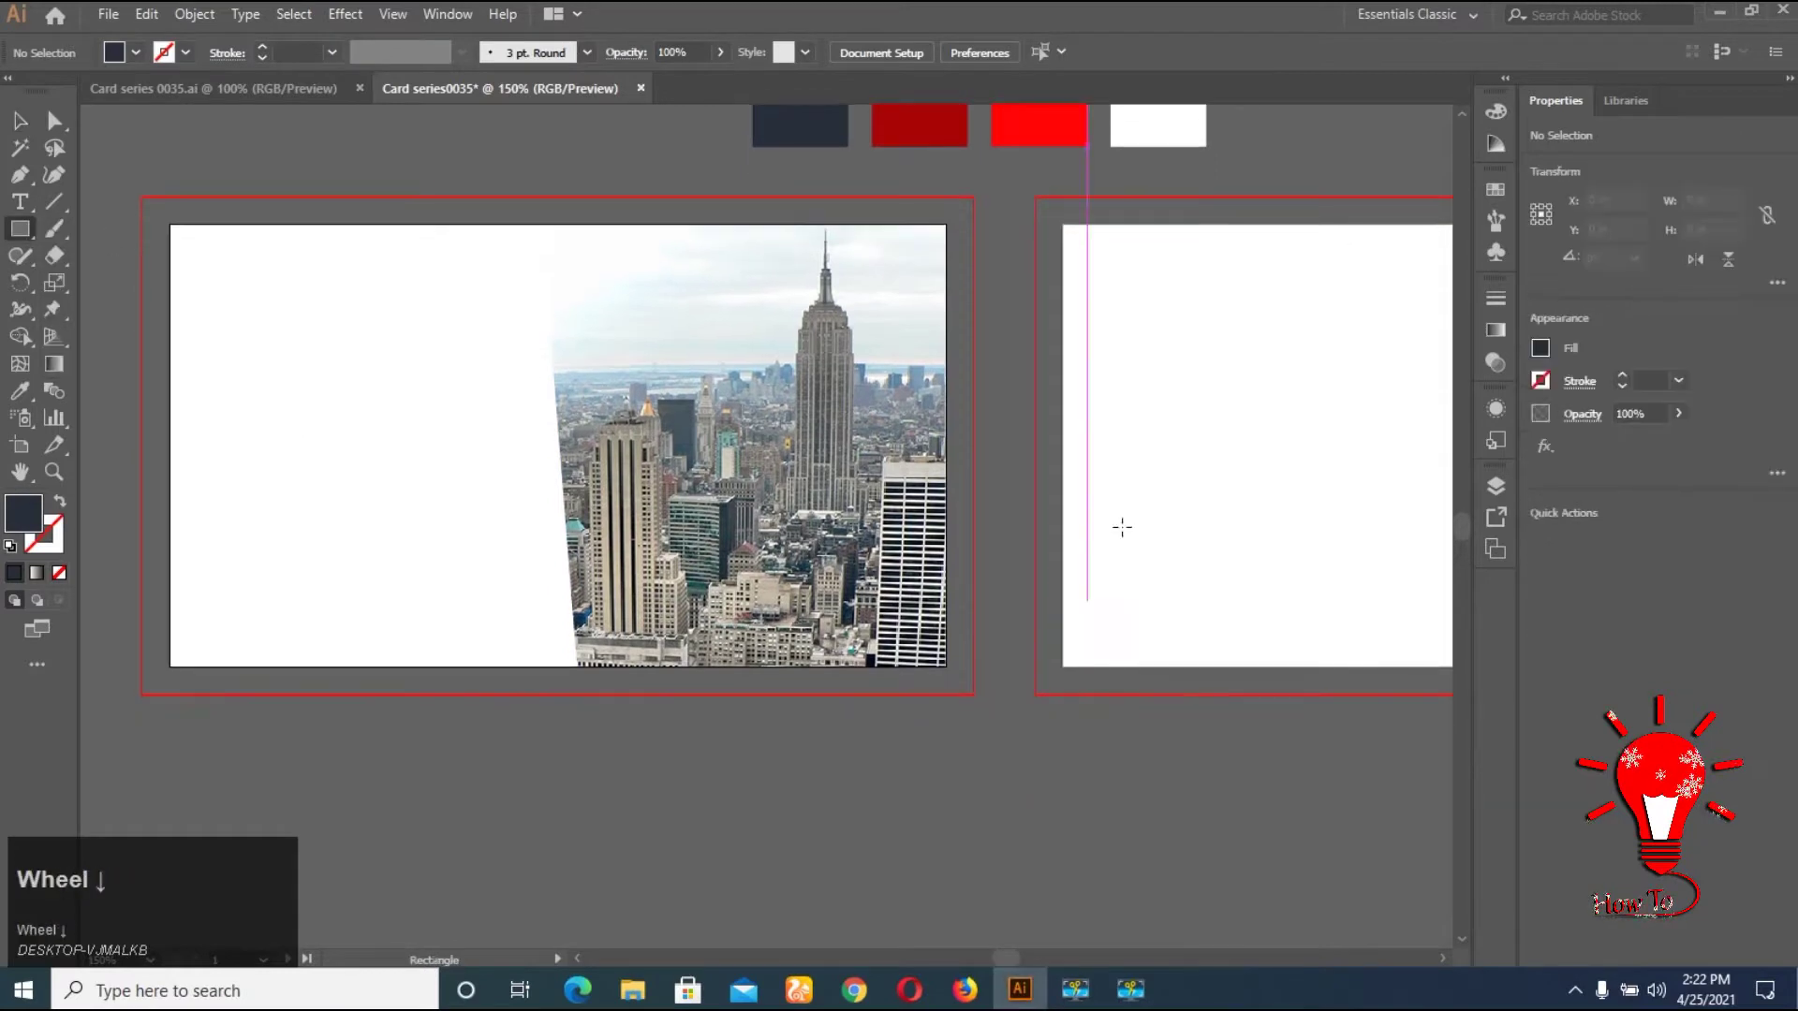
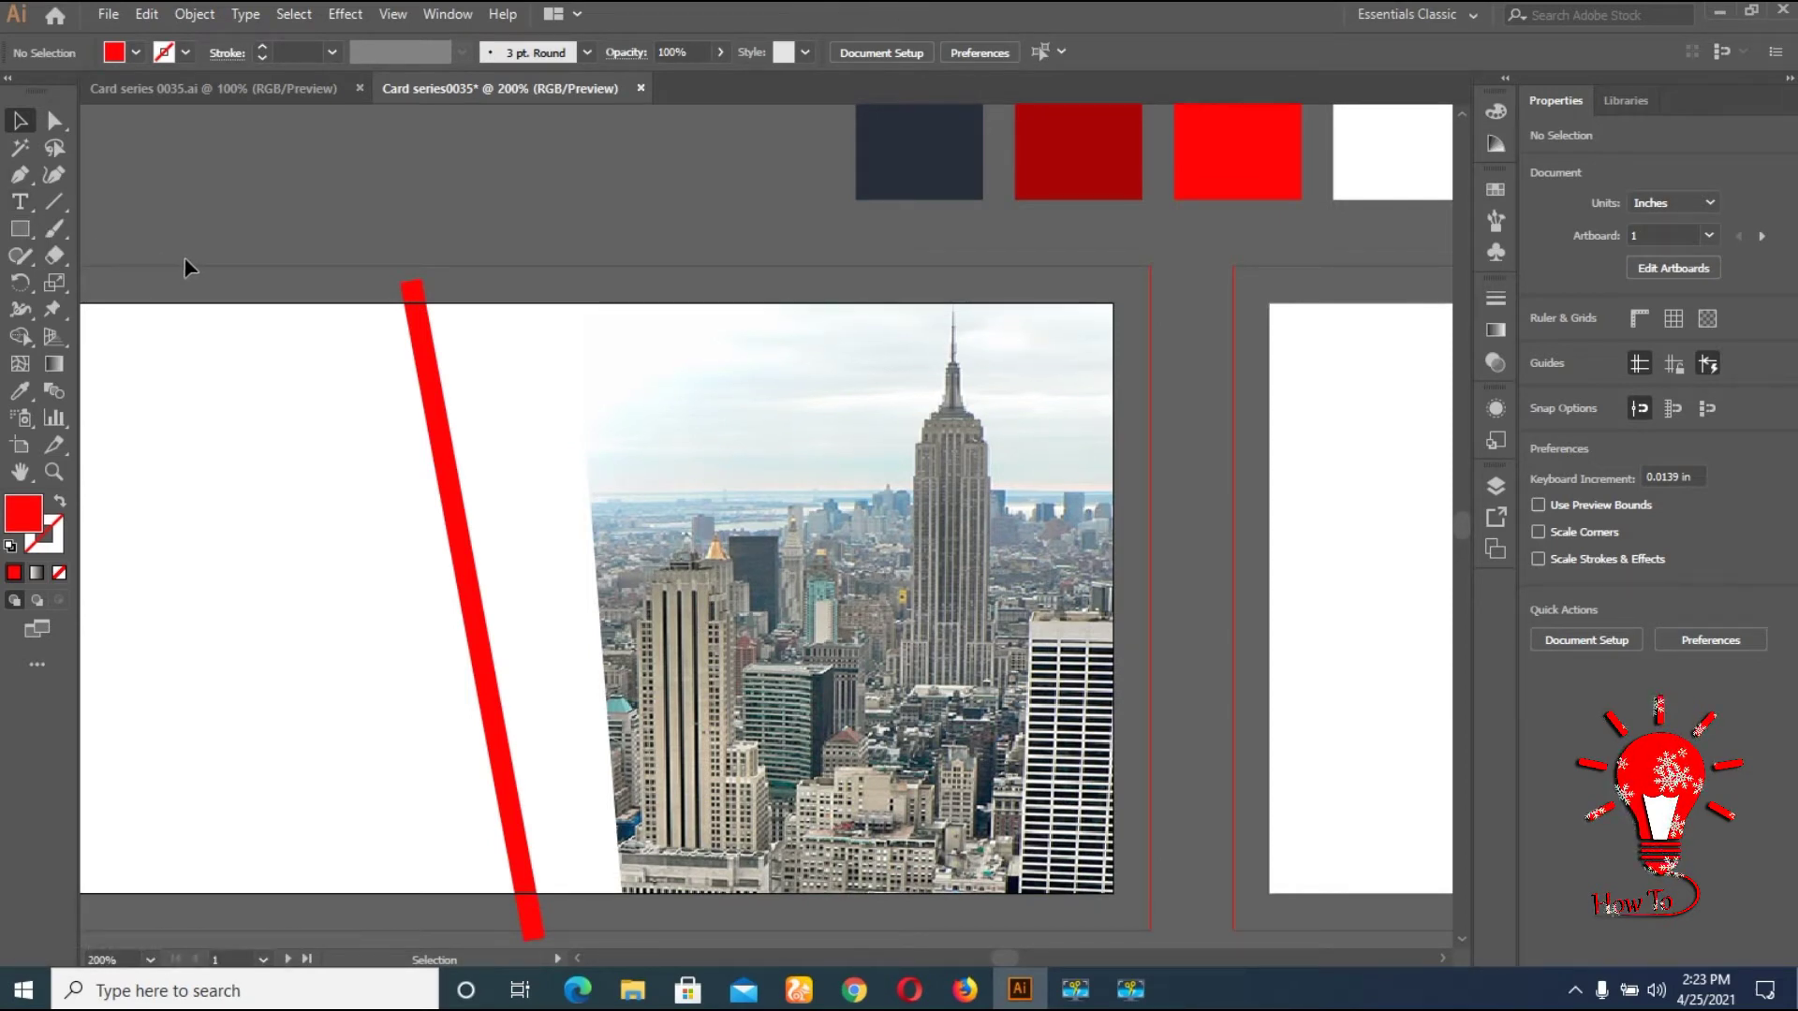
Position the thin red stripe along the skyline photo's diagonal edge
{"action": "left_click", "coordinate": [417, 193]}
{"action": "scroll", "scroll_direction": "up", "scroll_amount": 3}
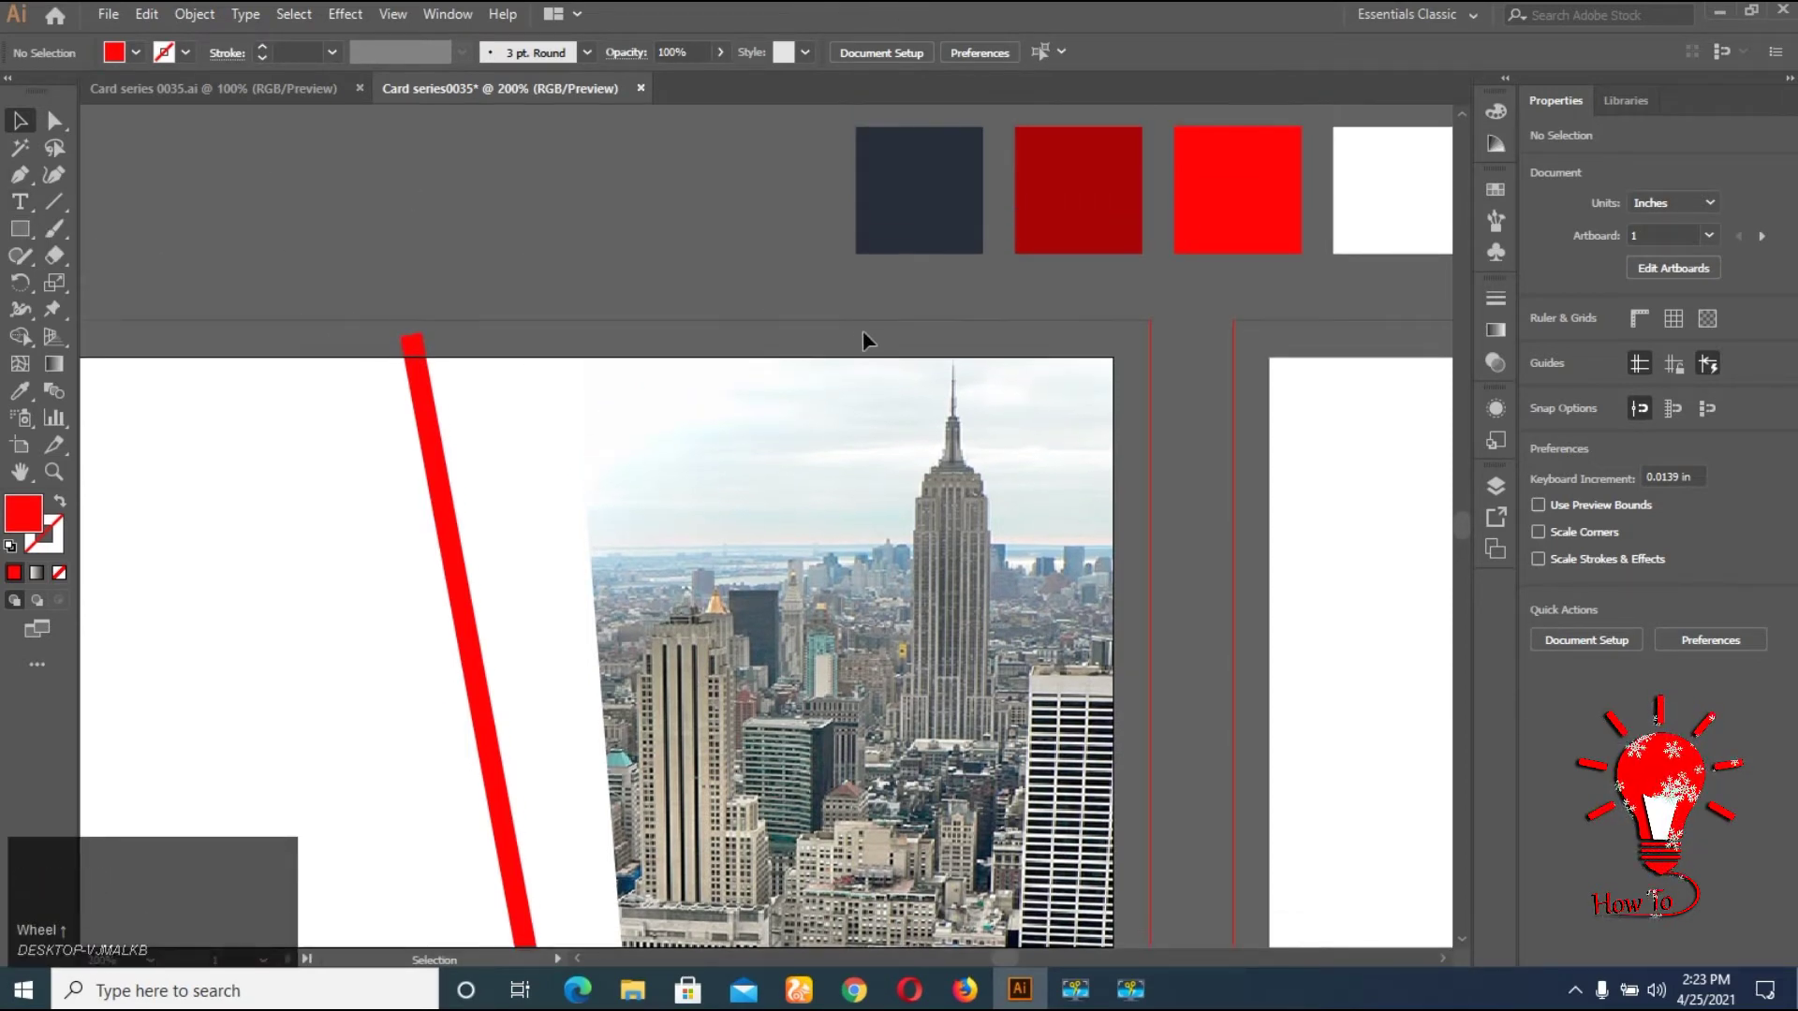
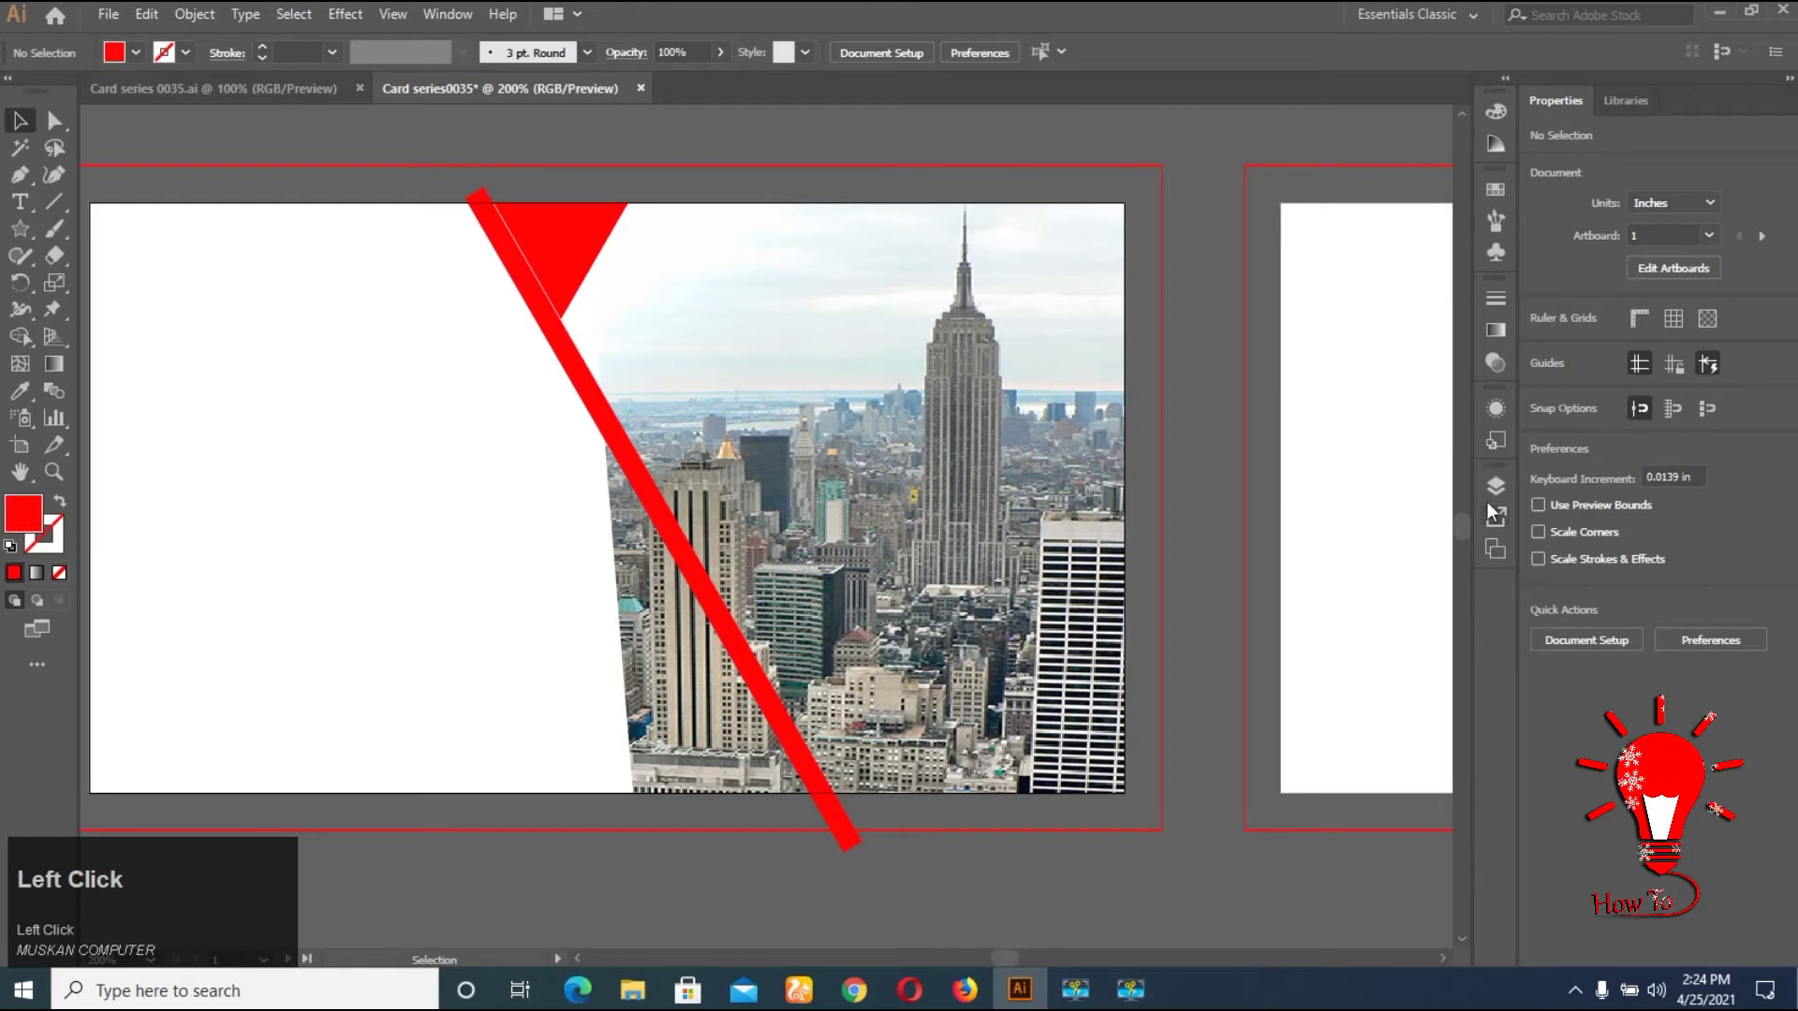
Expand the clip group in Layers and nudge the red diagonal stripe into alignment
{"action": "left_click", "coordinate": [1299, 597]}
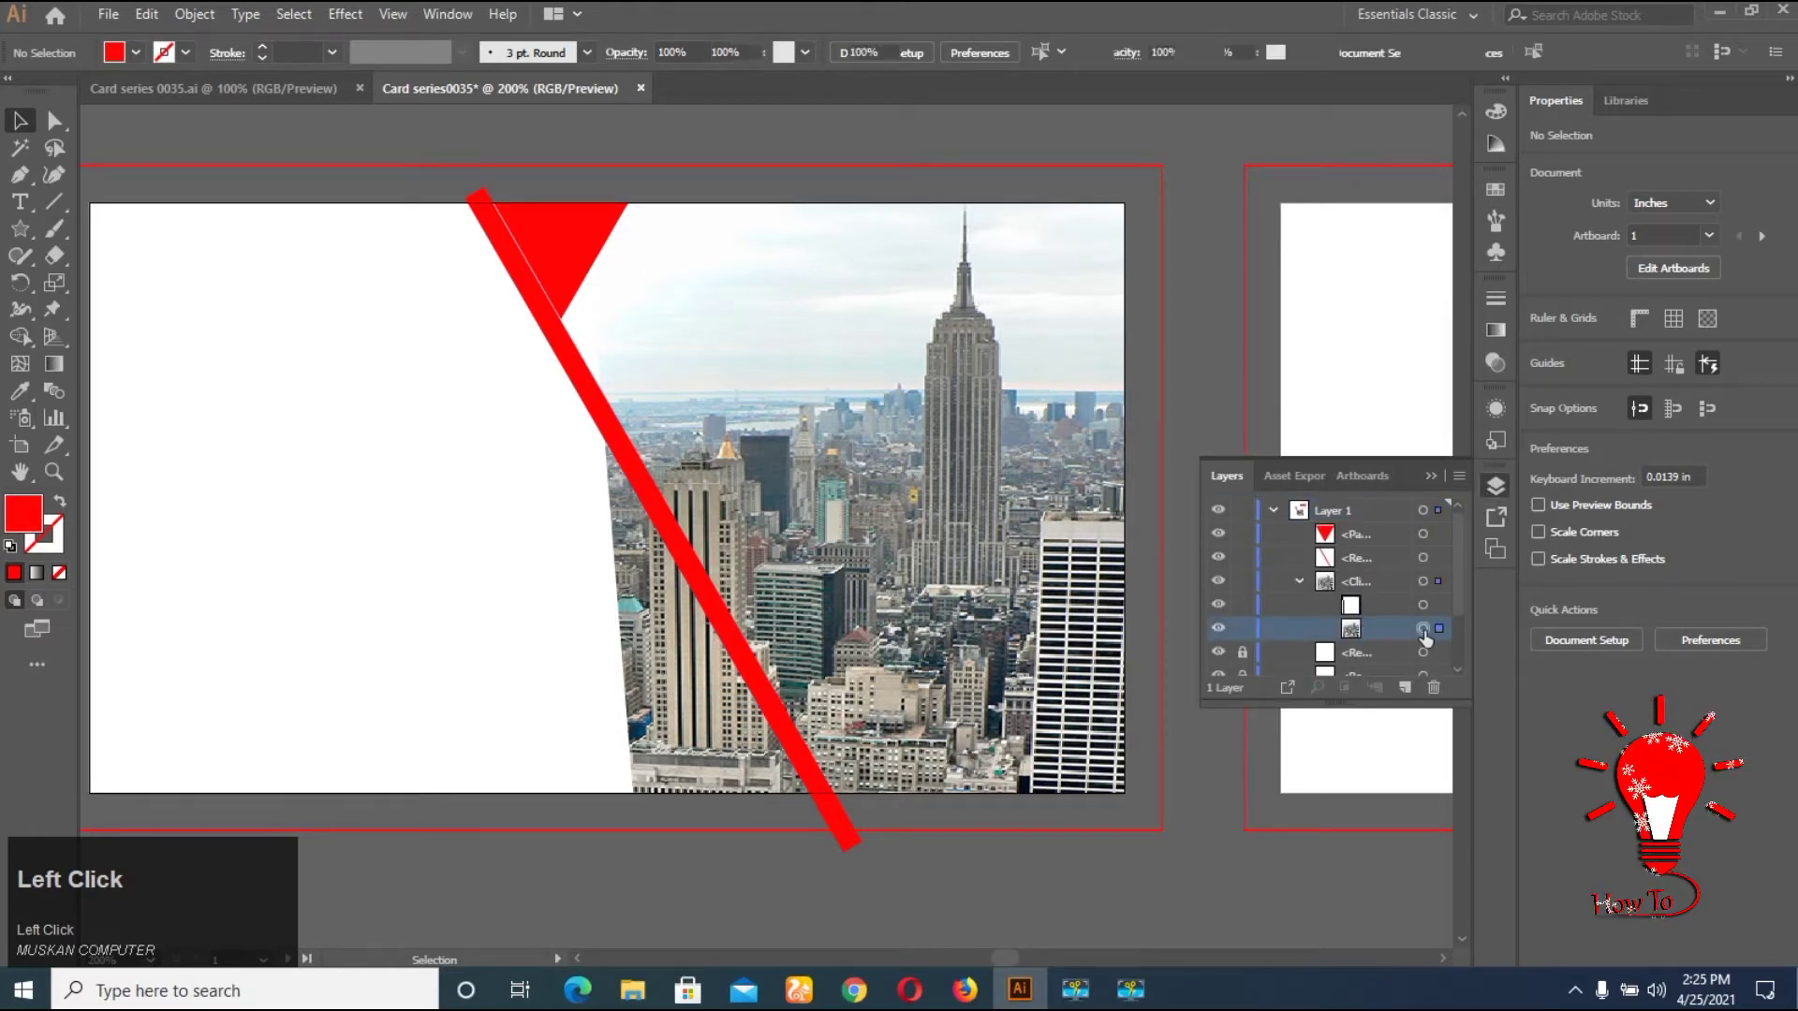
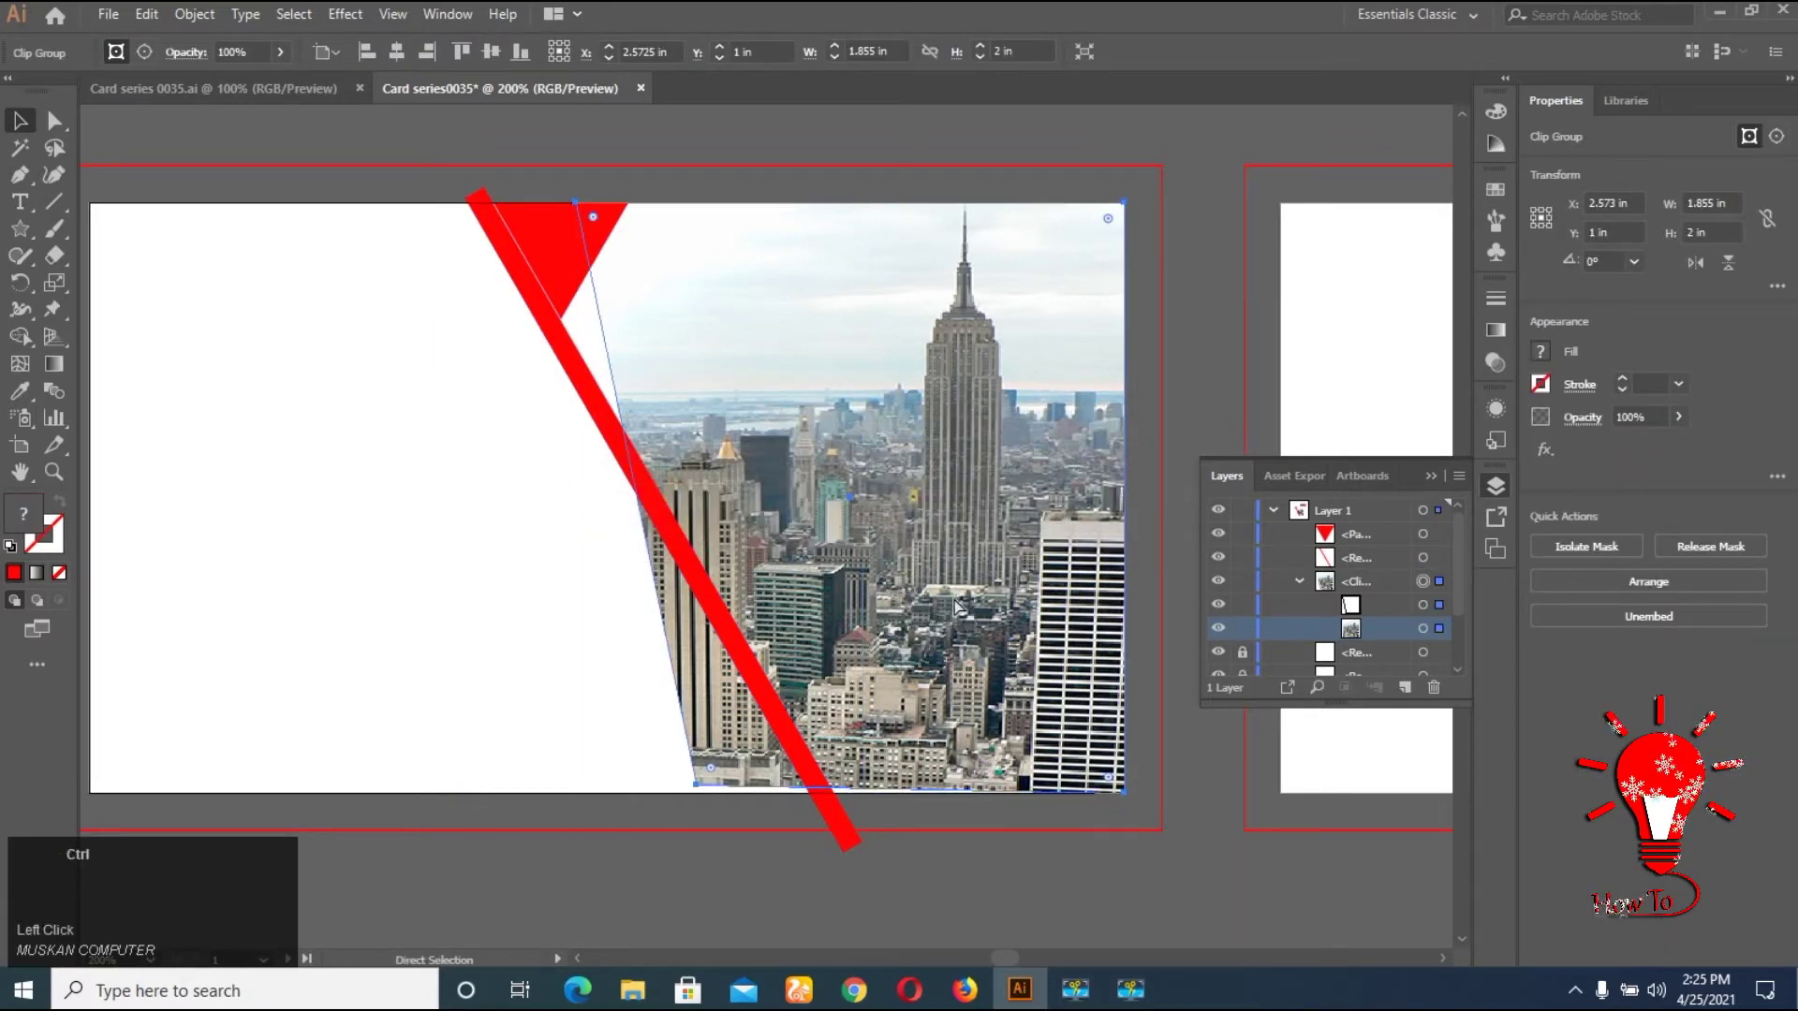
{"action": "left_click", "coordinate": [561, 336]}
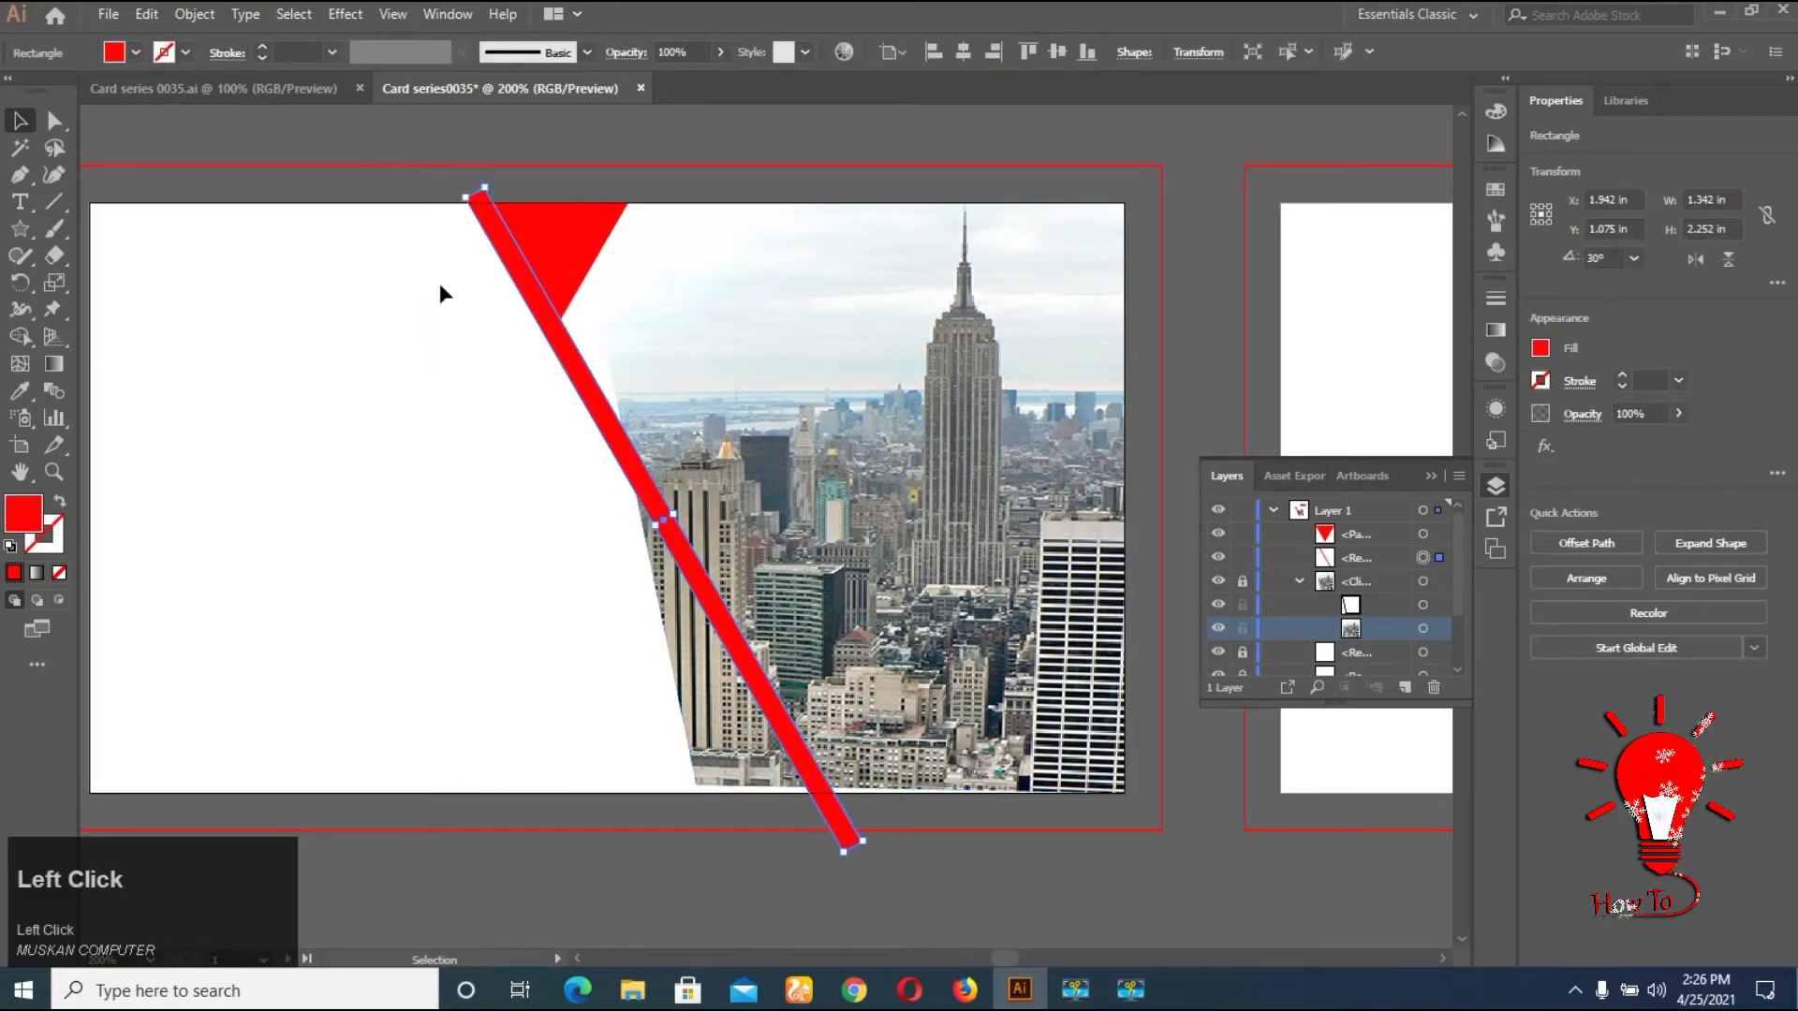
{"action": "key", "text": "Right"}
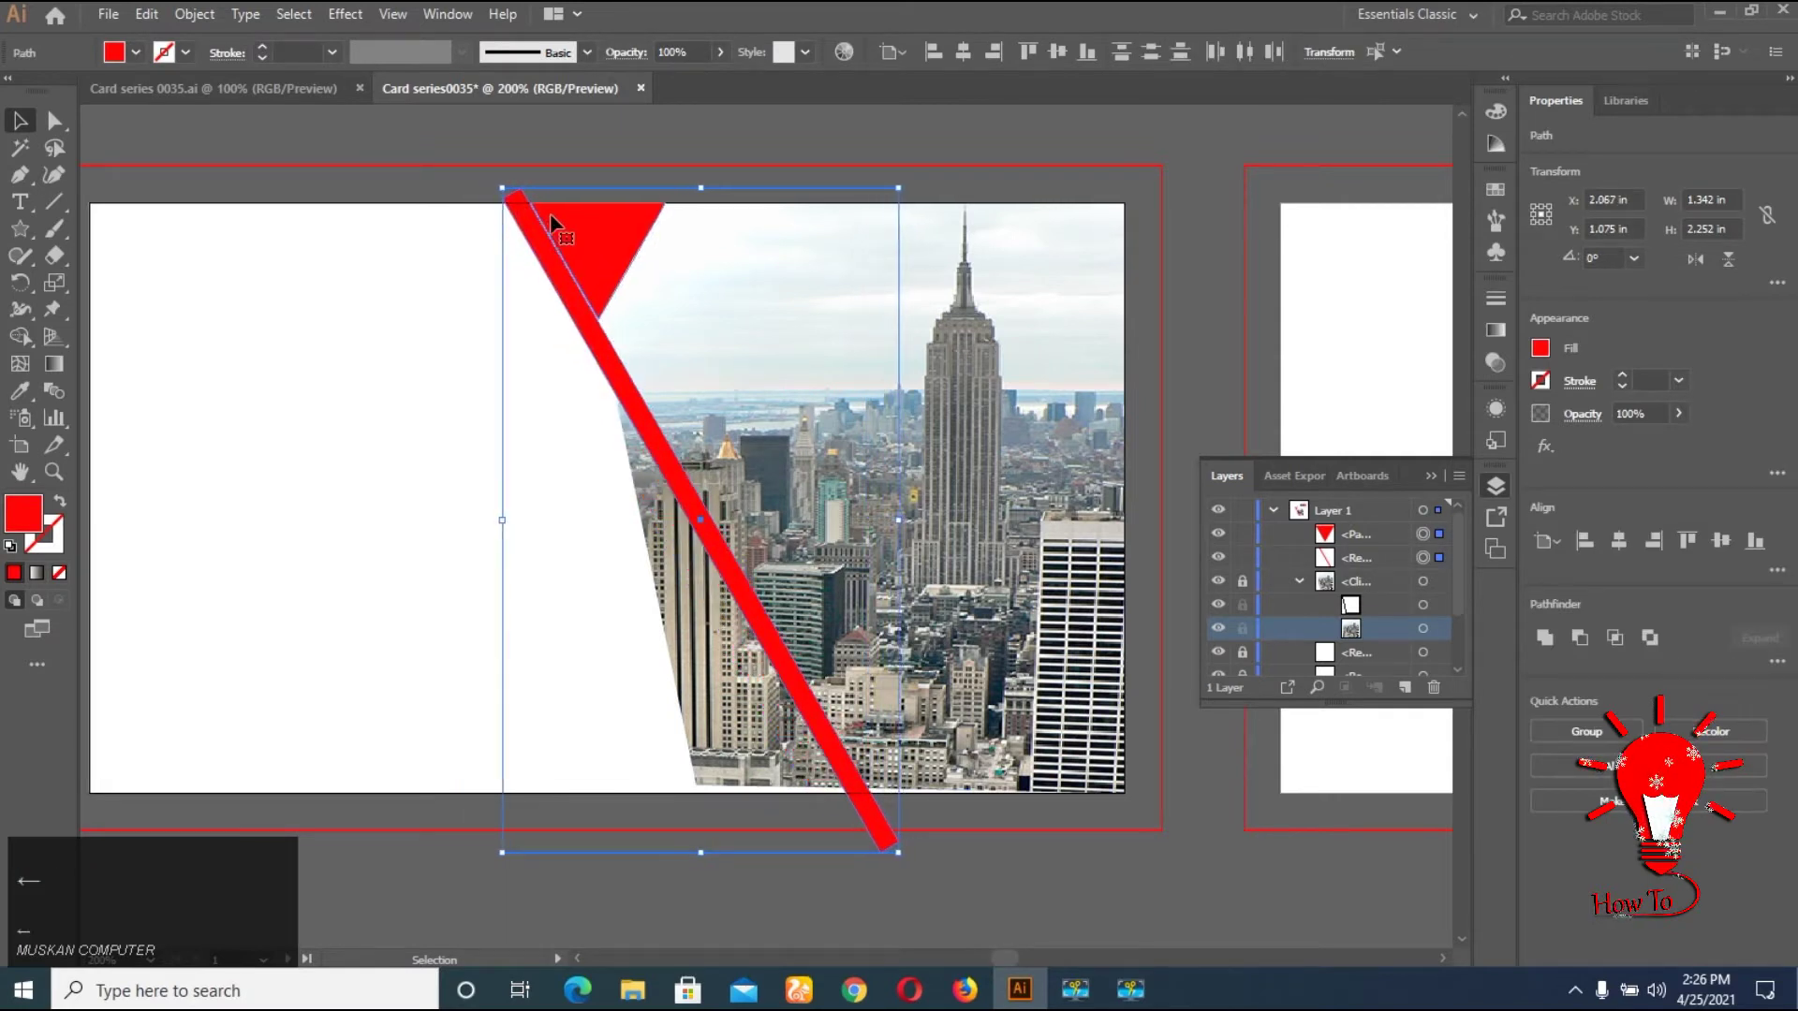
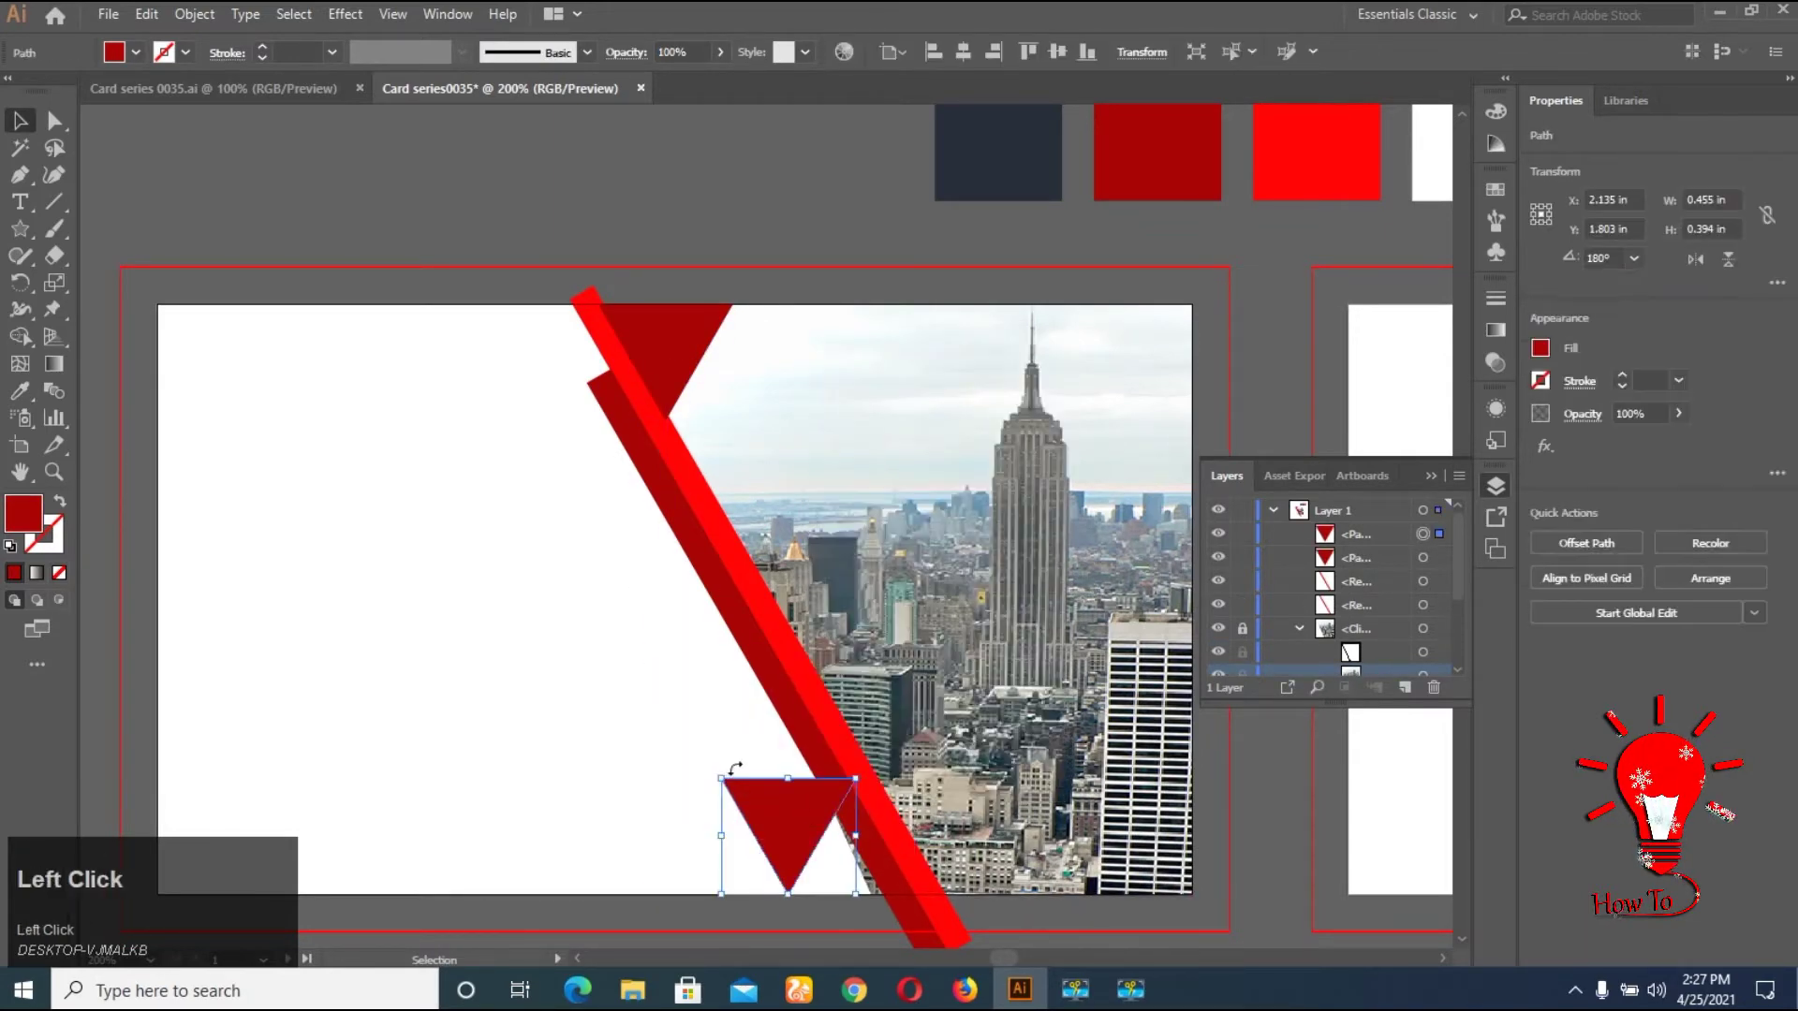
Reflect the small dark red triangle so it points upward
{"action": "right_click", "coordinate": [808, 825]}
{"action": "right_click", "coordinate": [912, 666]}
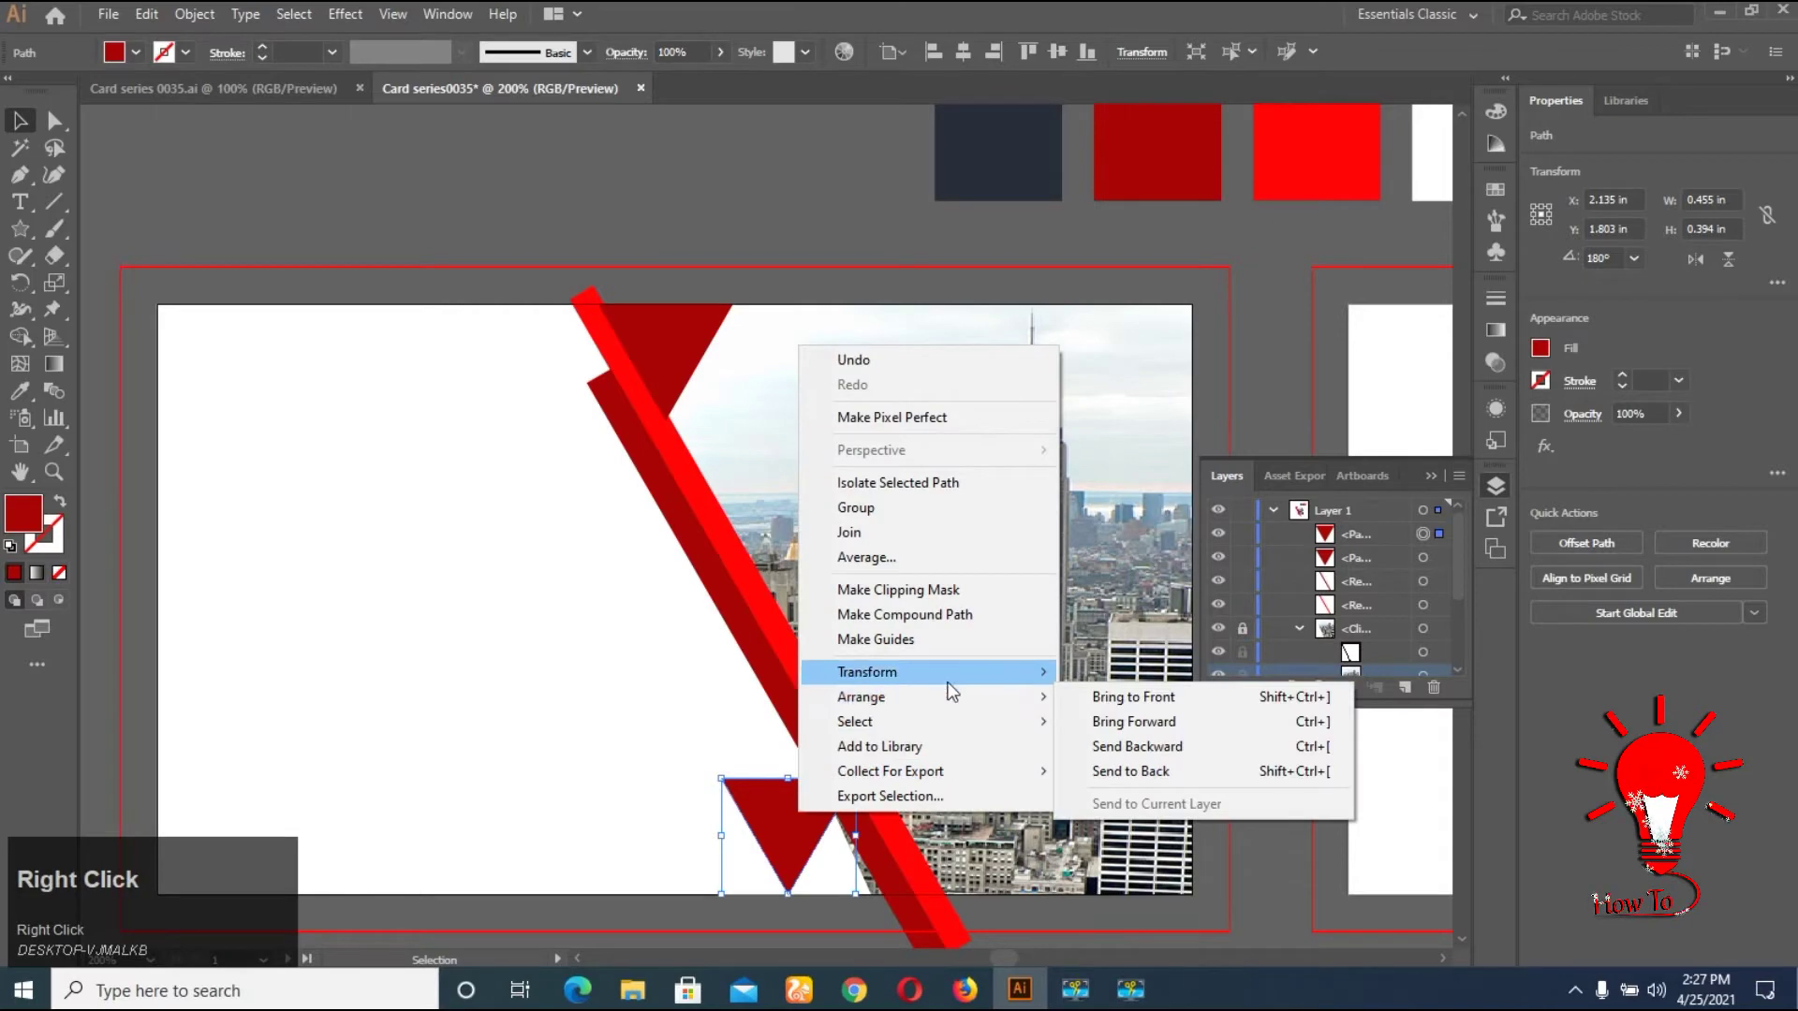
{"action": "left_click", "coordinate": [1114, 758]}
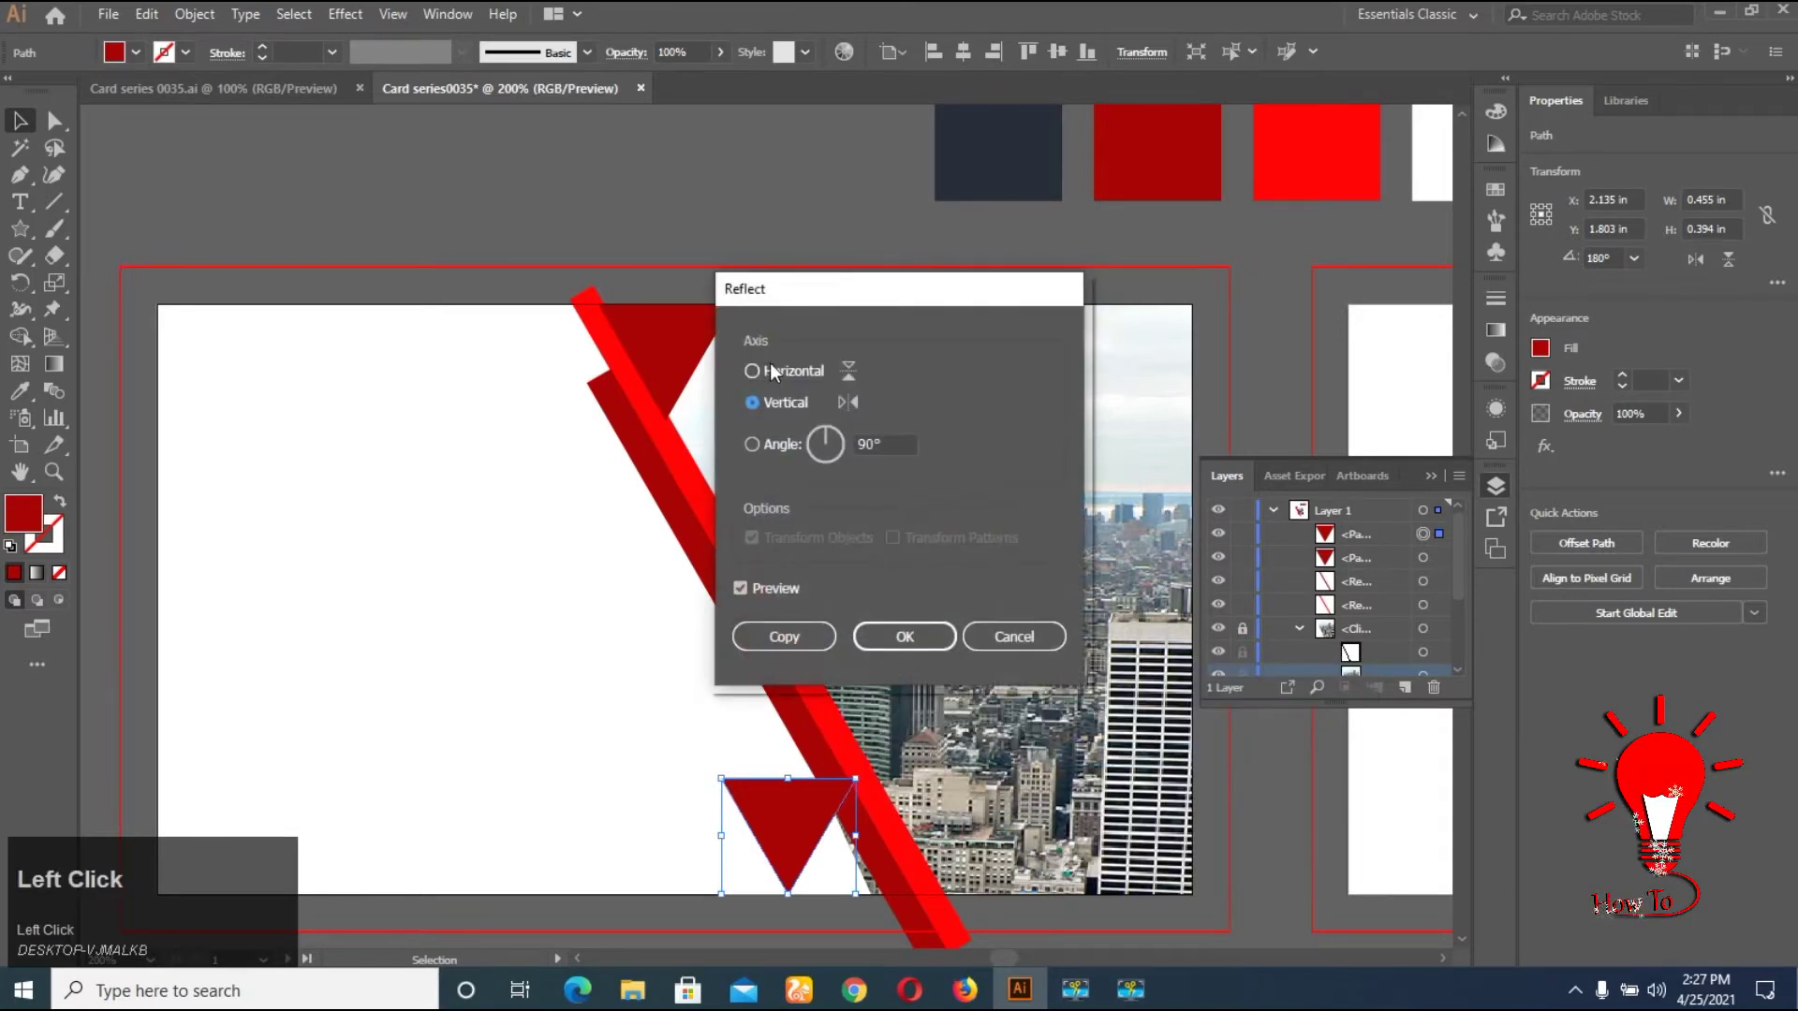
{"action": "scroll", "scroll_direction": "down", "scroll_amount": 3}
Seat the flipped triangle at the card's bottom edge snug against the dark red stripe
{"action": "left_click_drag", "start_coordinate": [805, 785], "coordinate": [821, 839]}
{"action": "scroll", "scroll_direction": "up", "scroll_amount": 3}
{"action": "left_click_drag", "start_coordinate": [839, 748], "coordinate": [809, 862]}
{"action": "key", "text": "Right"}
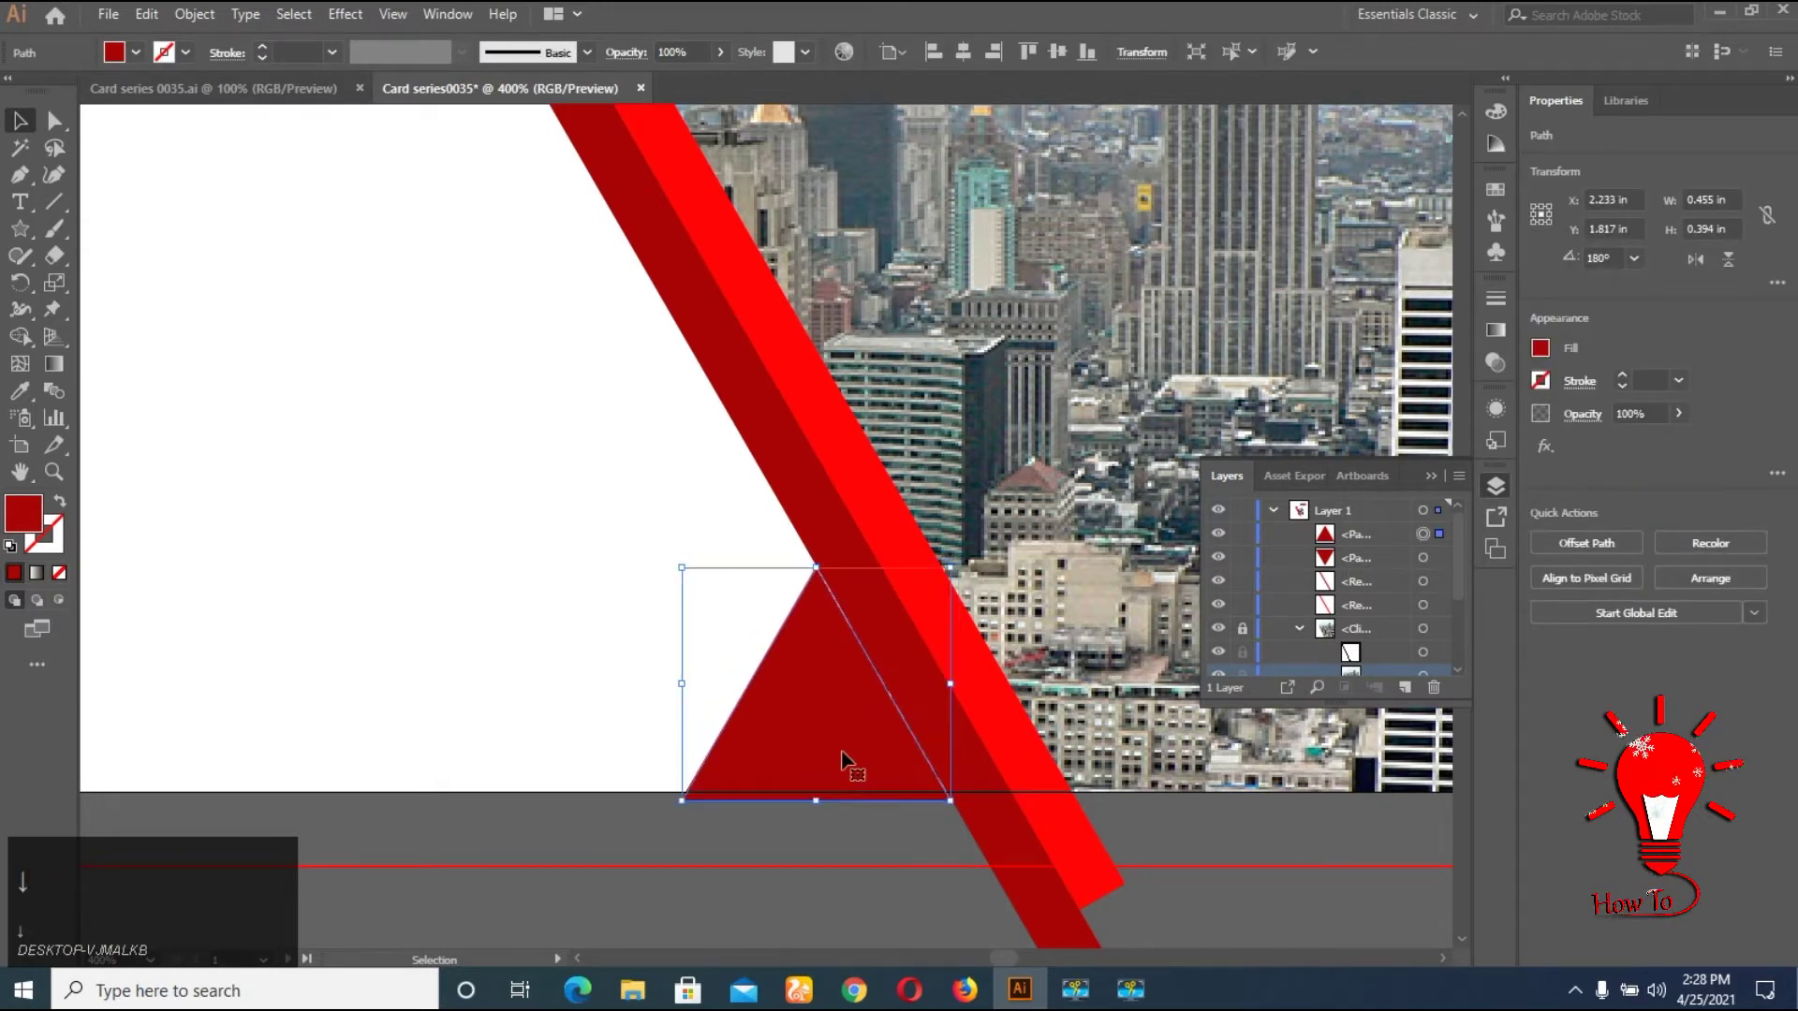
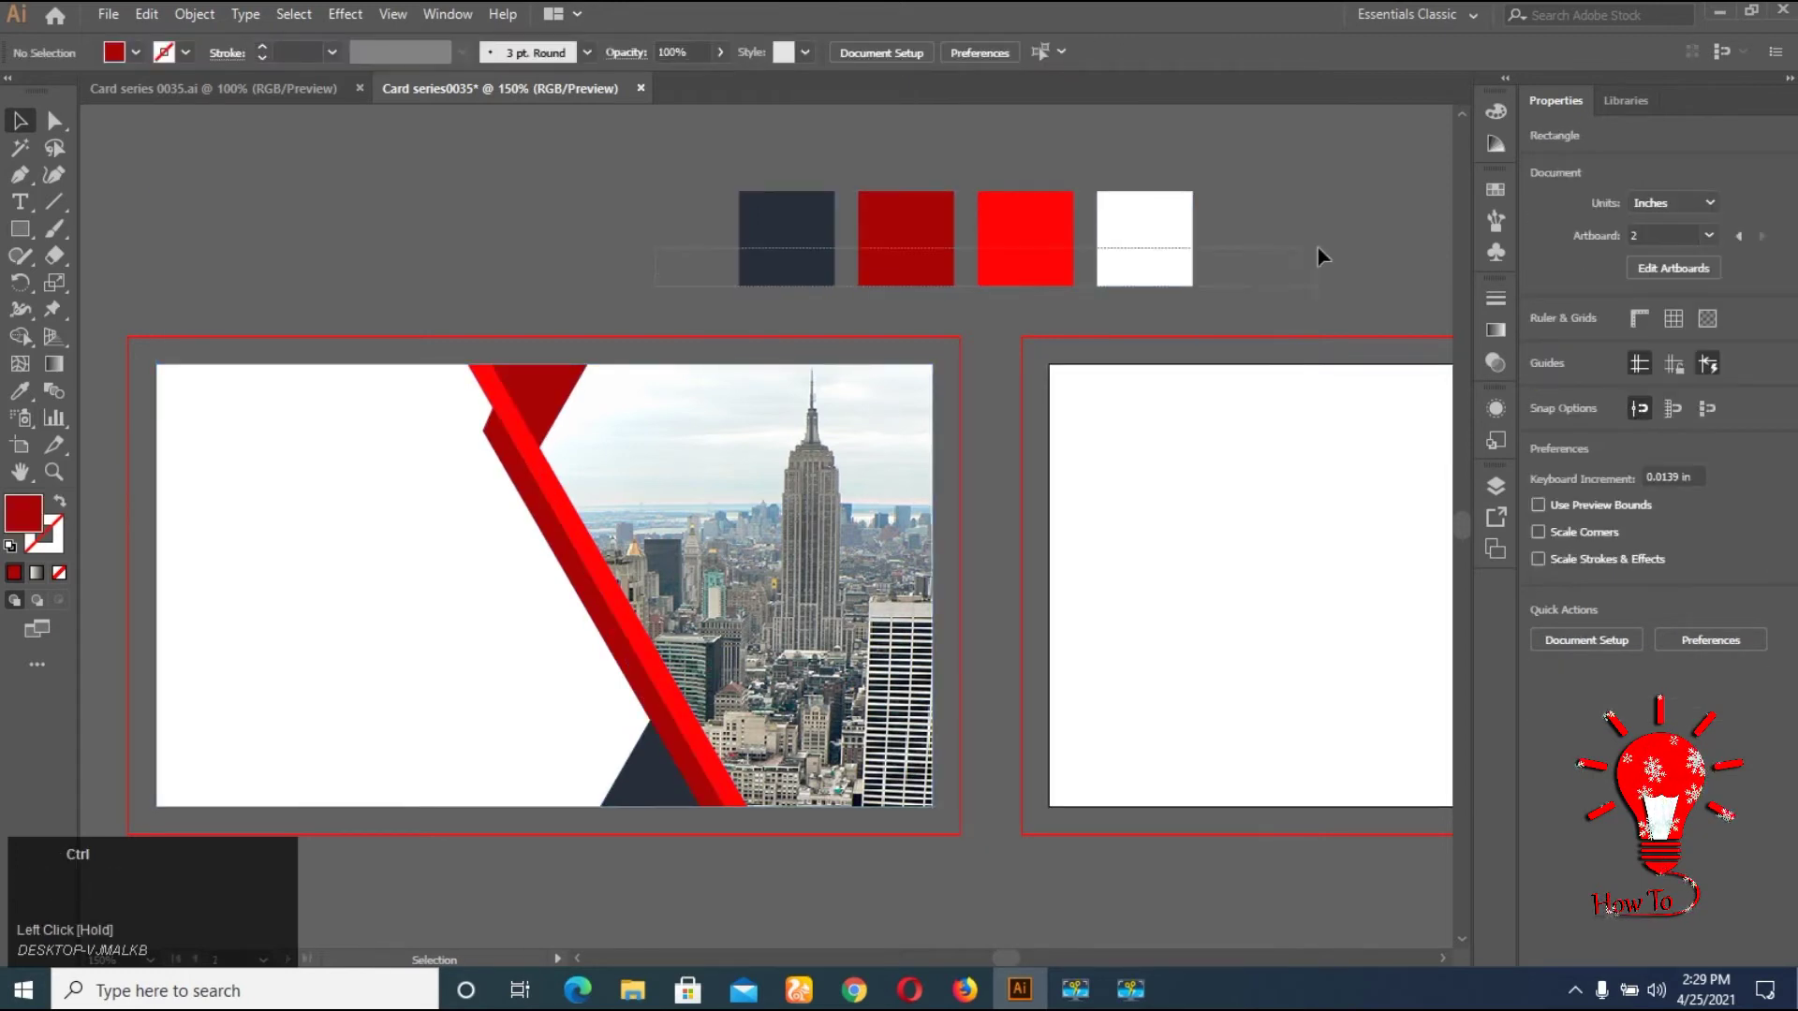
Lock the finished shapes and select the grouped front card artwork
{"action": "key", "text": "ctrl+2"}
{"action": "left_click", "coordinate": [558, 610]}
{"action": "right_click", "coordinate": [733, 647]}
{"action": "left_click", "coordinate": [813, 452]}
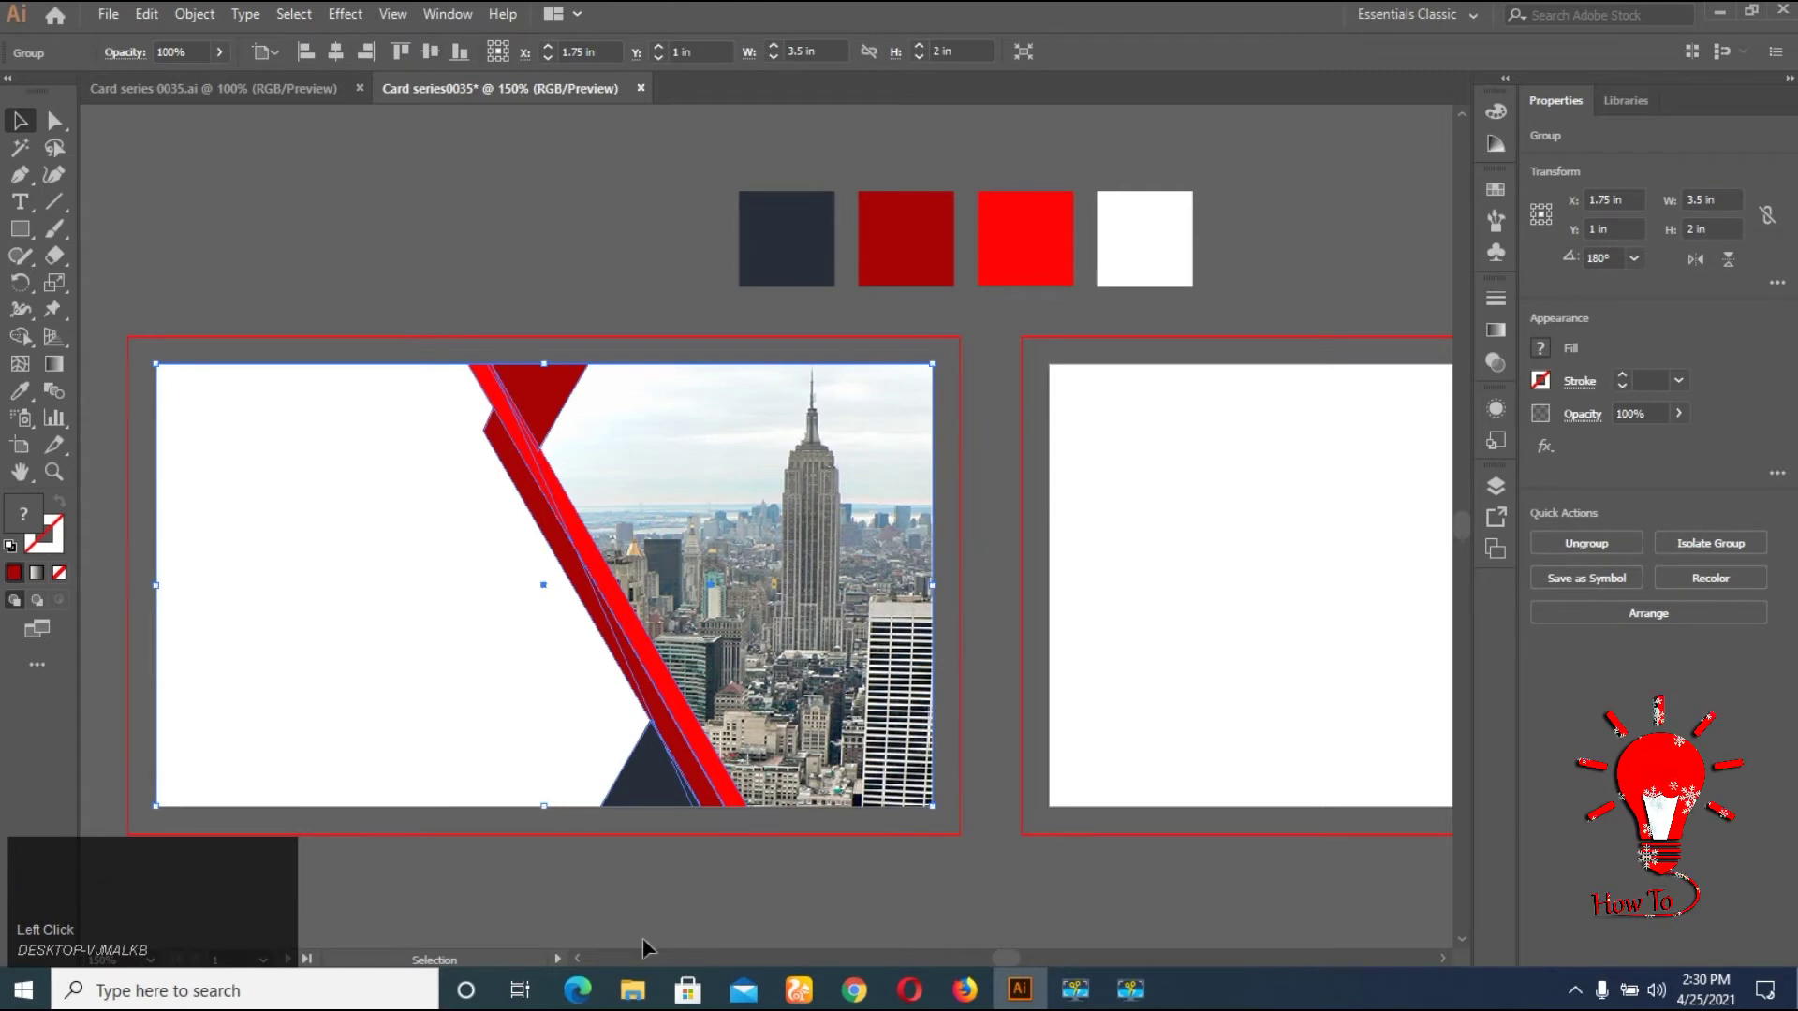
{"action": "left_click", "coordinate": [681, 932]}
{"action": "key", "text": "ctrl+z"}
{"action": "left_click", "coordinate": [392, 617]}
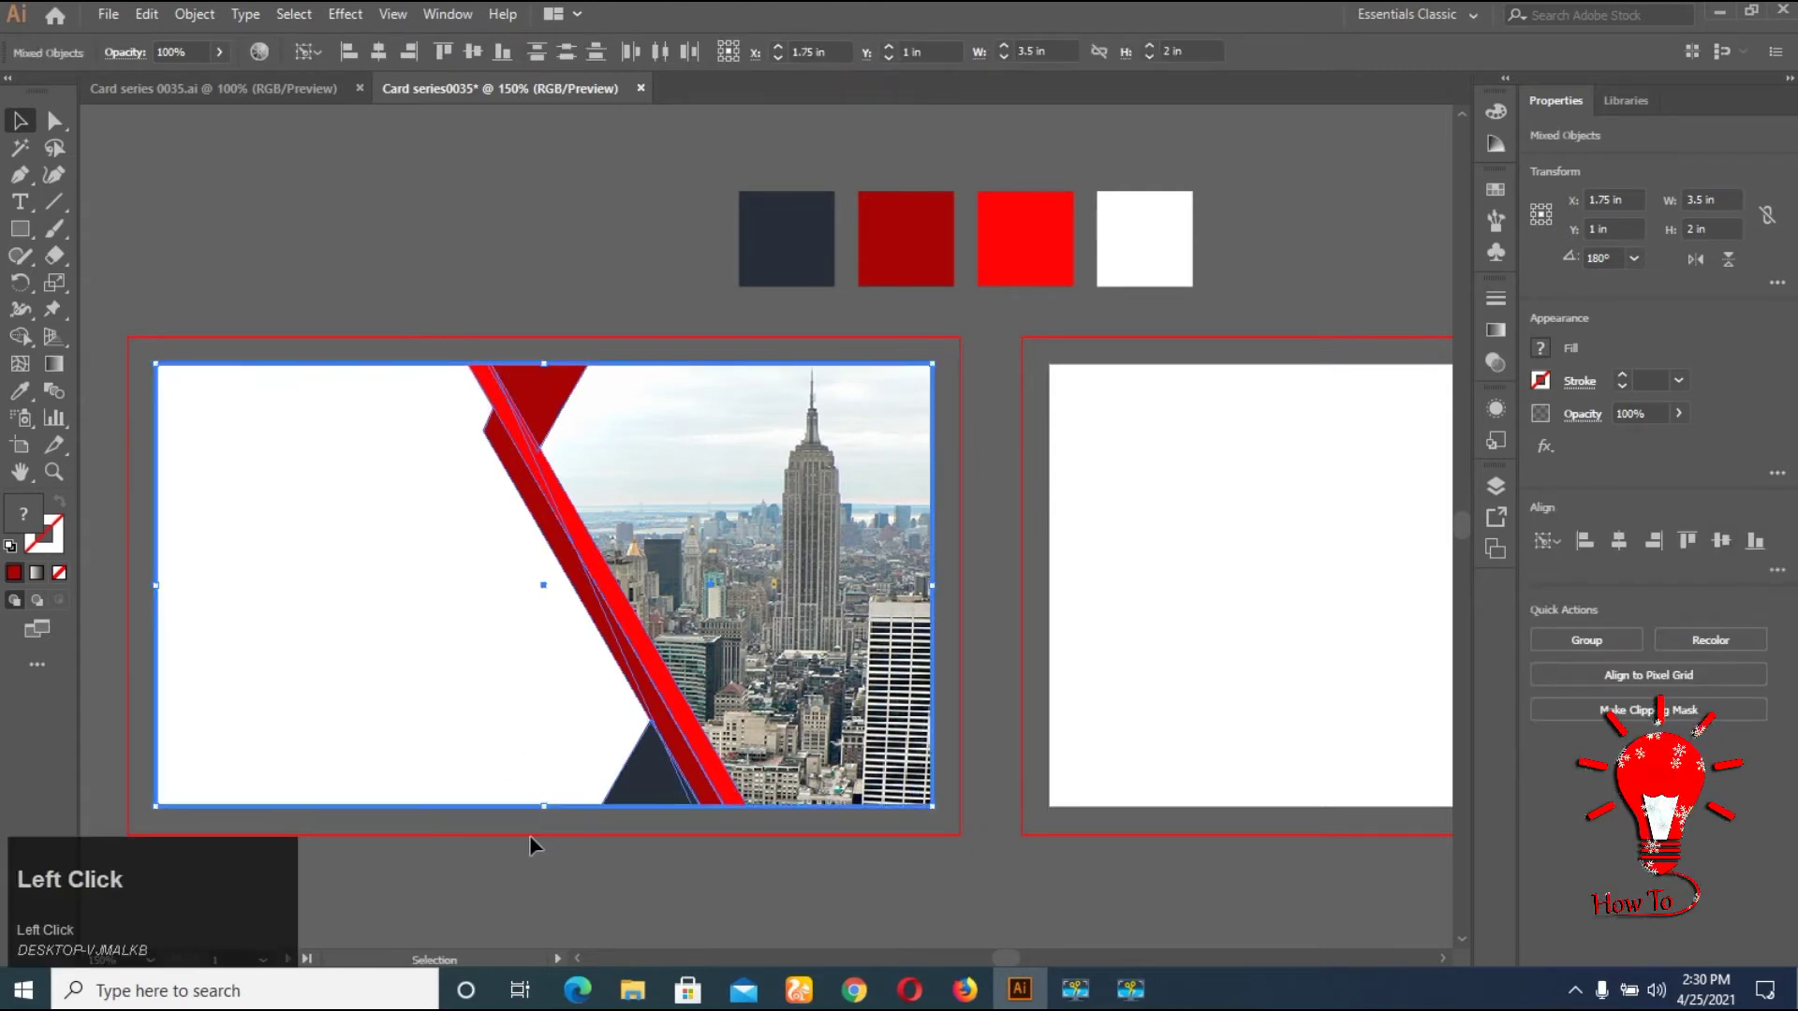
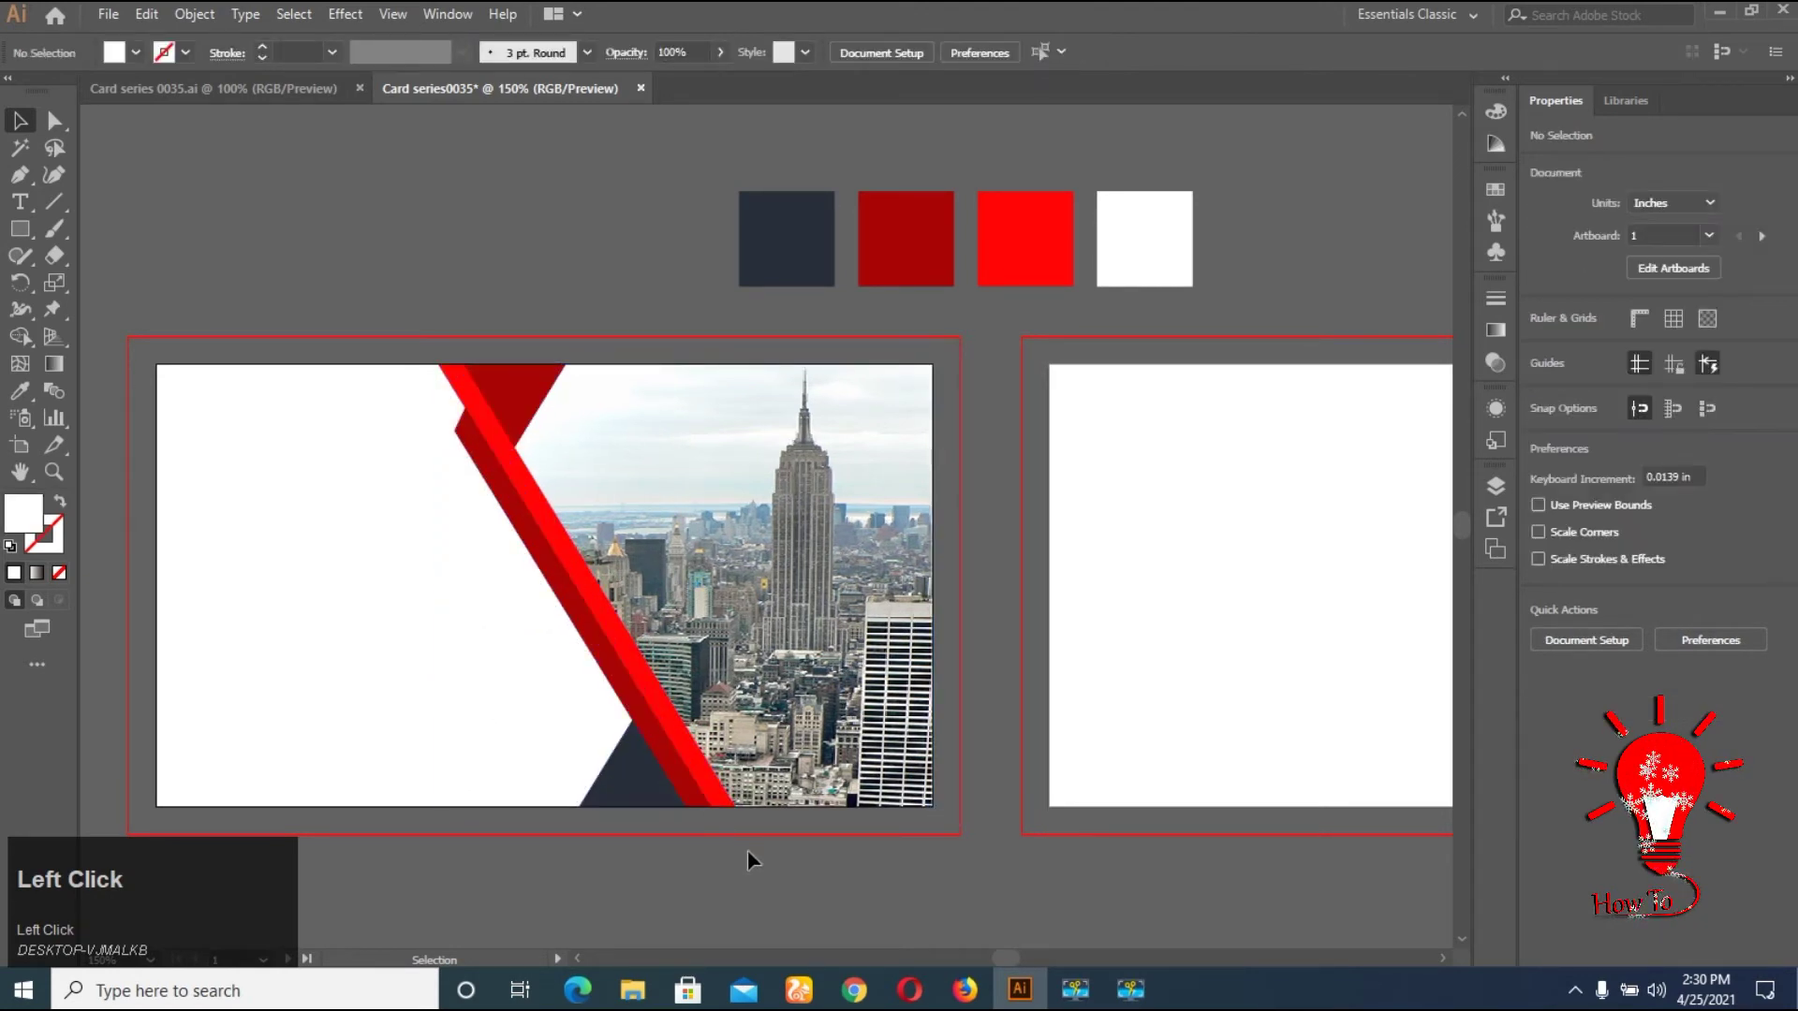
{"action": "left_click", "coordinate": [704, 888]}
{"action": "right_click", "coordinate": [765, 672]}
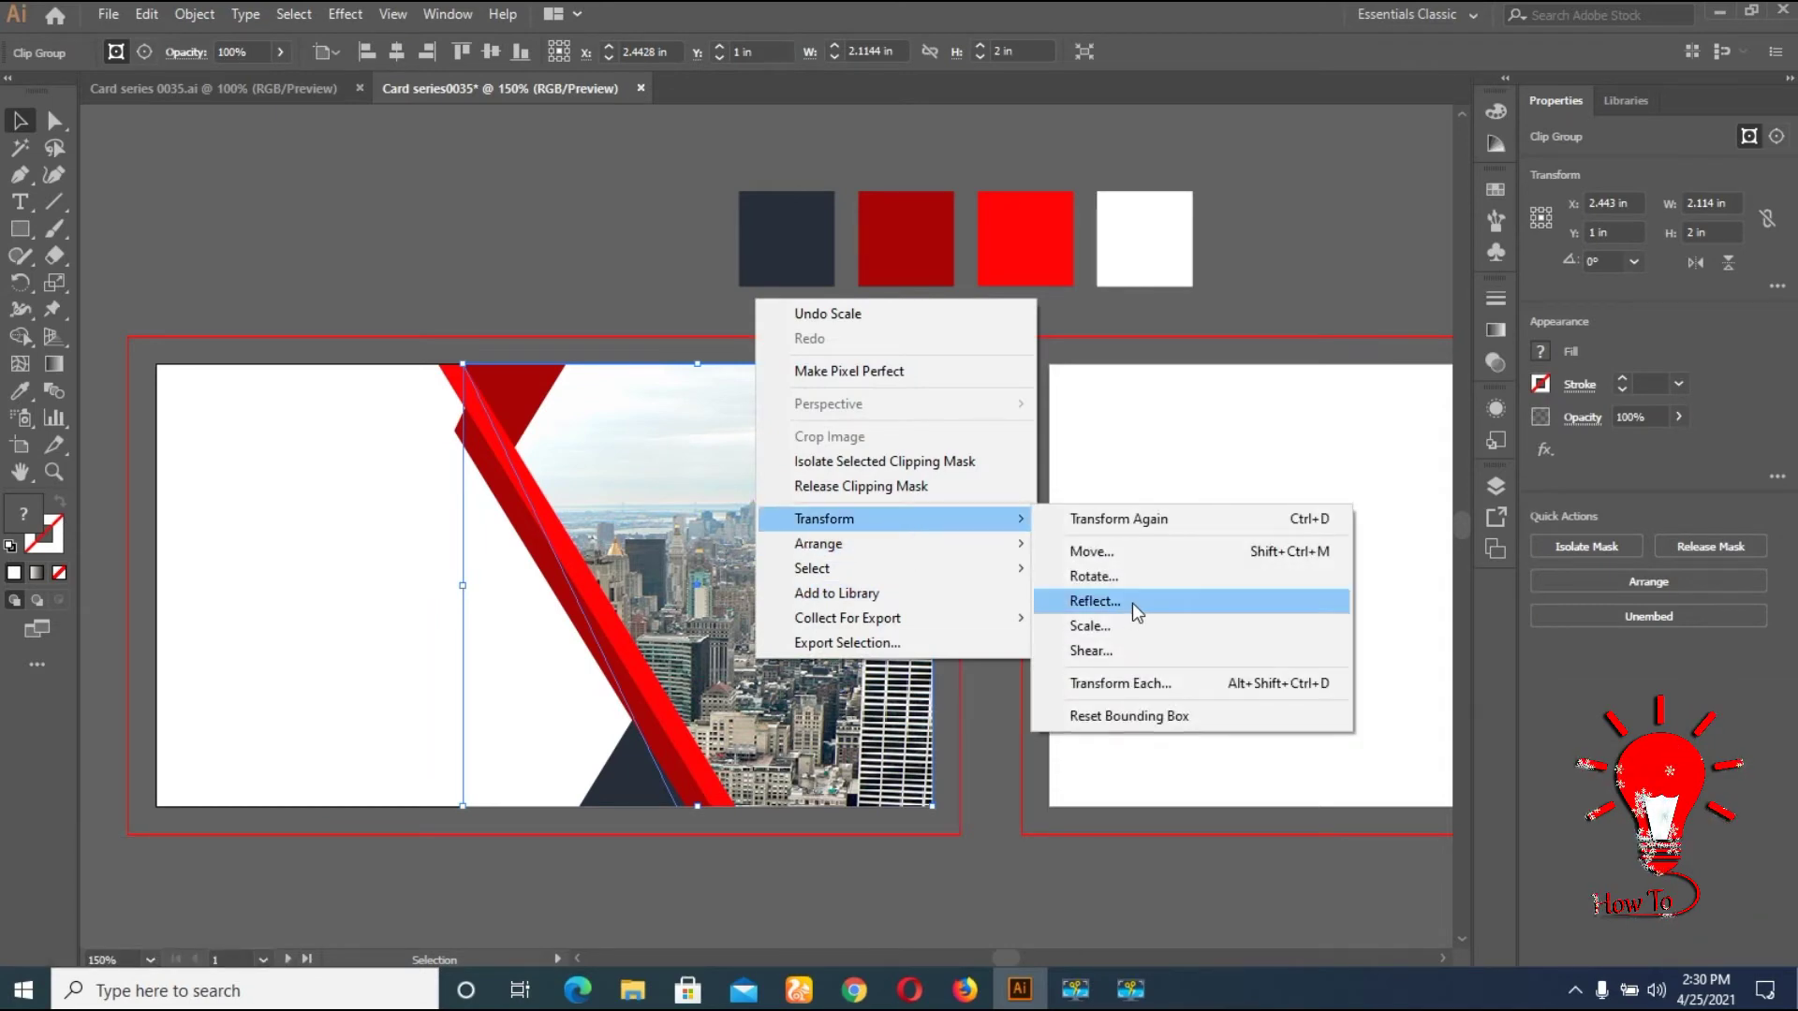
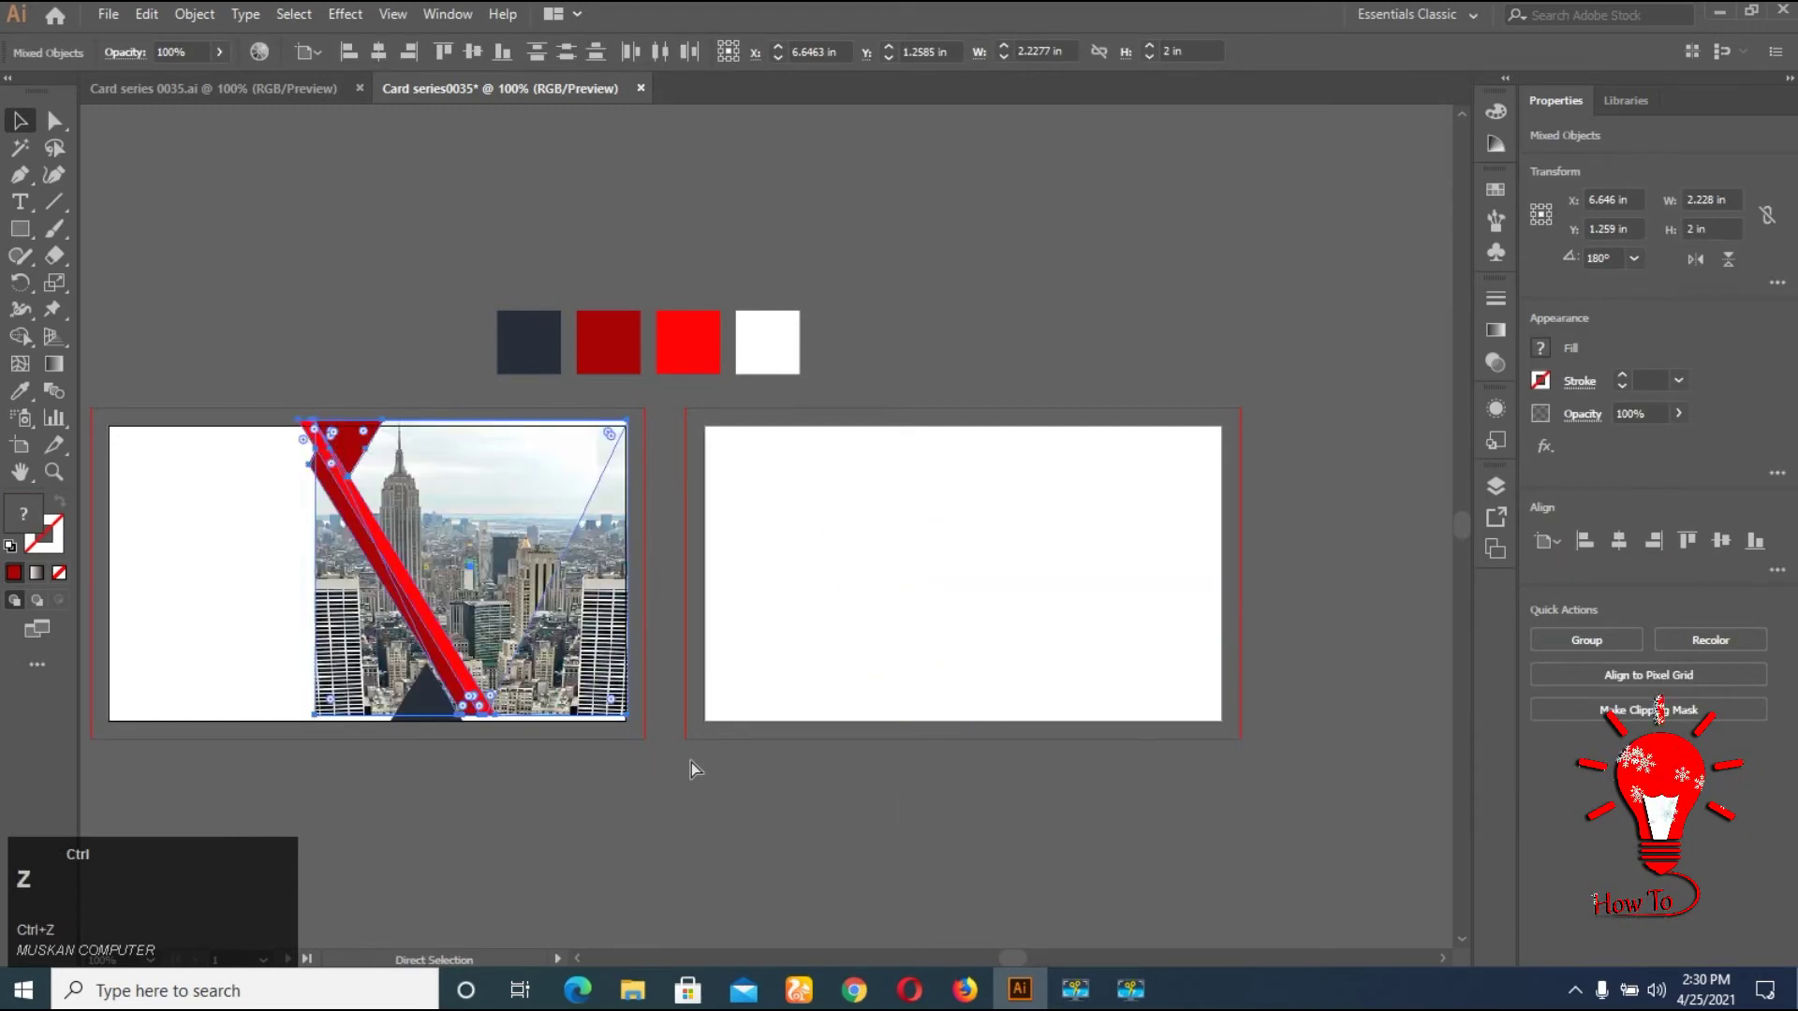
{"action": "left_click", "coordinate": [655, 819]}
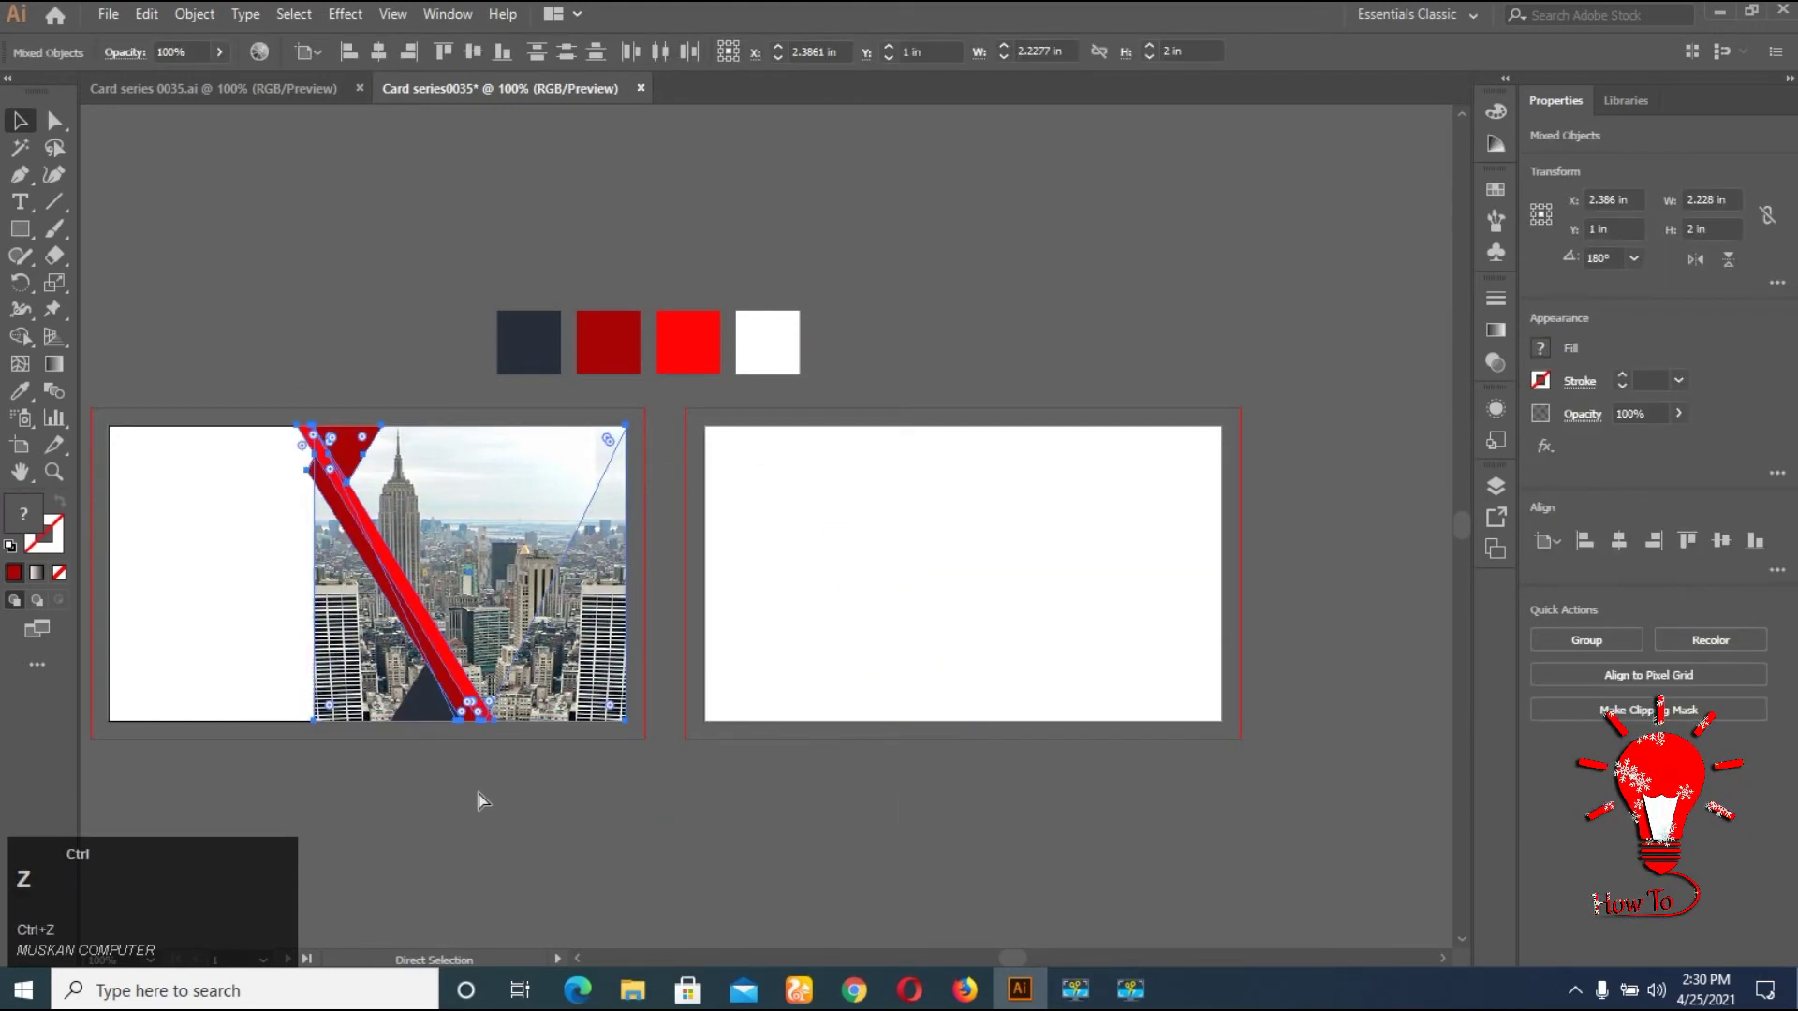
{"action": "left_click", "coordinate": [506, 801]}
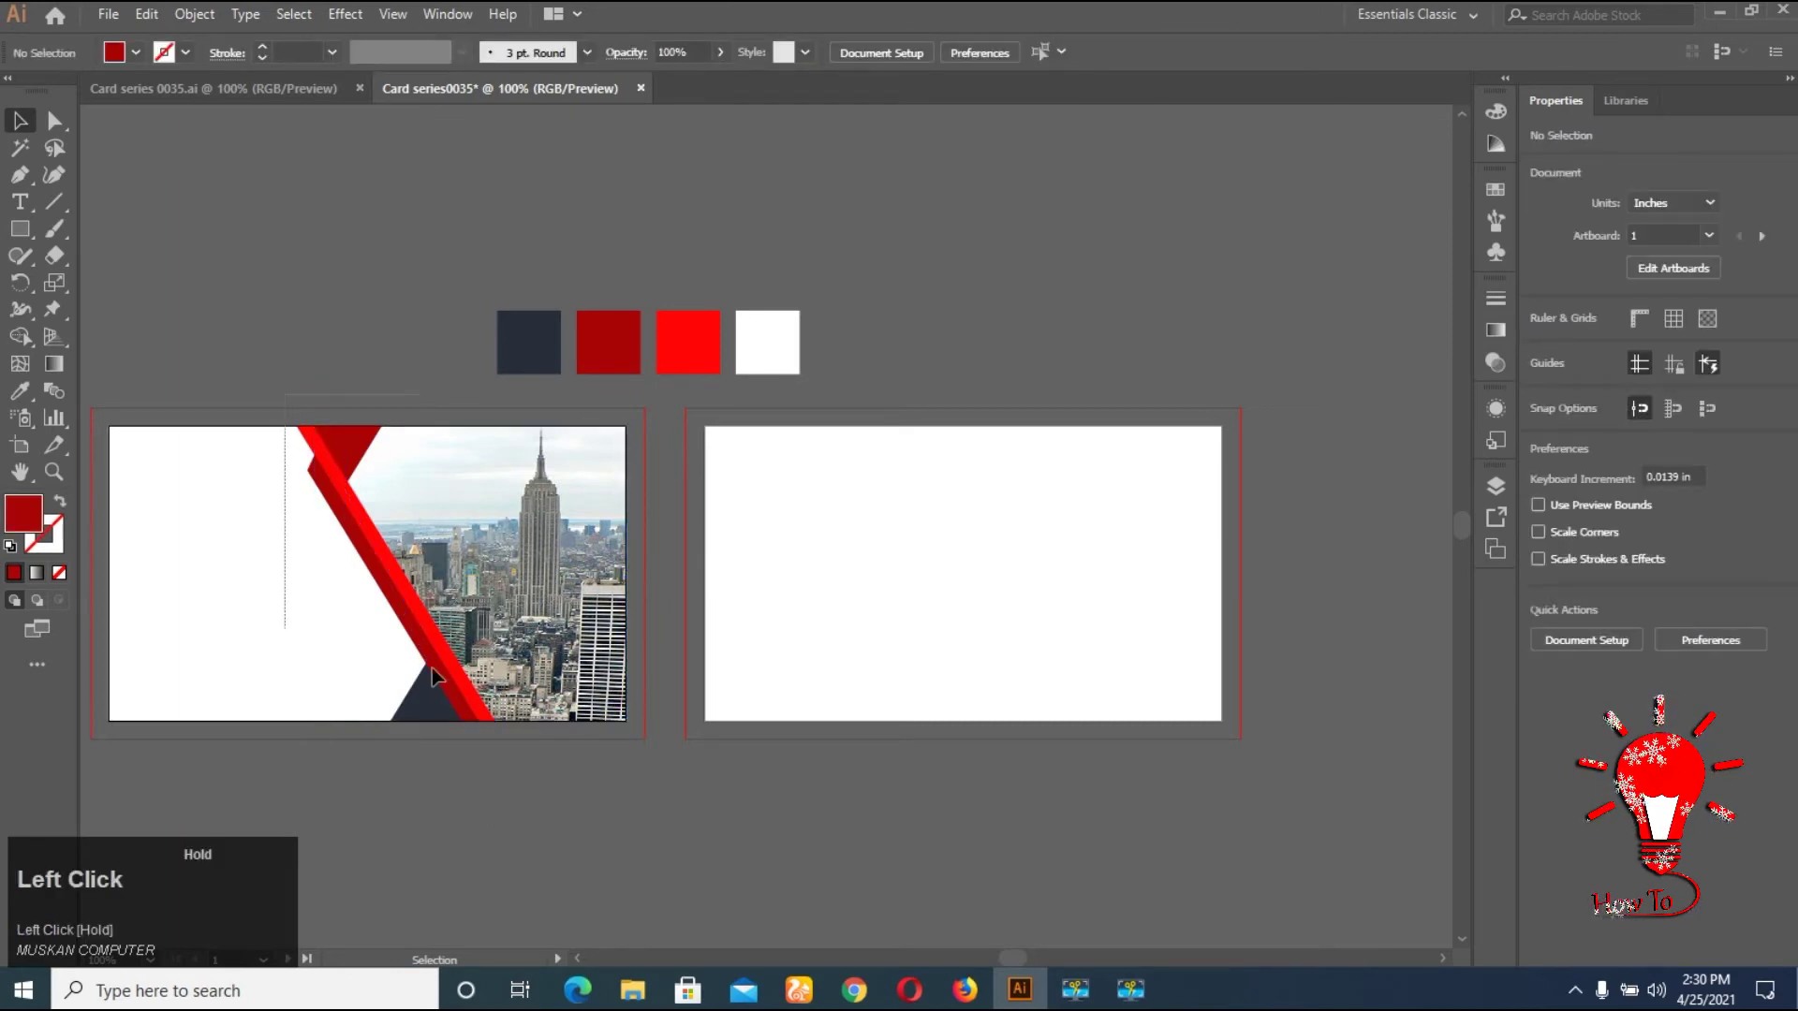
Reflect a copy of the photo-and-stripes group vertically, undoing a wrong-axis attempt
{"action": "right_click", "coordinate": [456, 580]}
{"action": "left_click", "coordinate": [561, 726]}
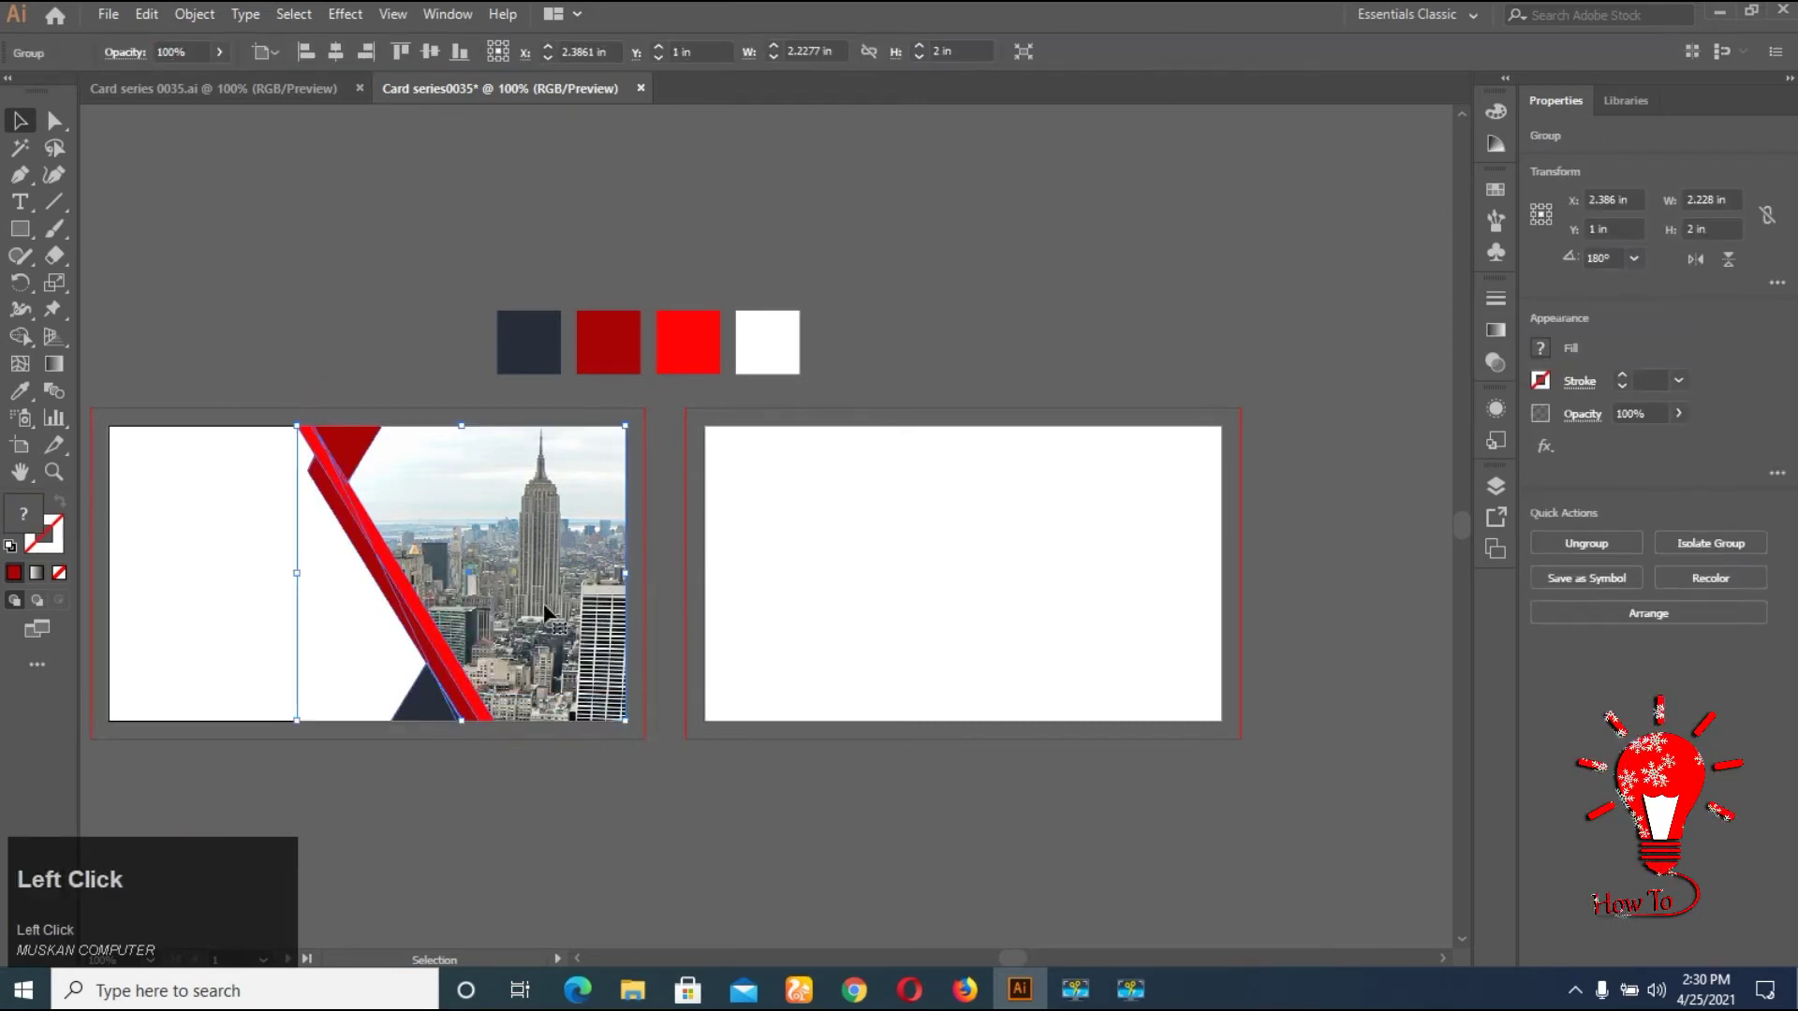
{"action": "right_click", "coordinate": [548, 620]}
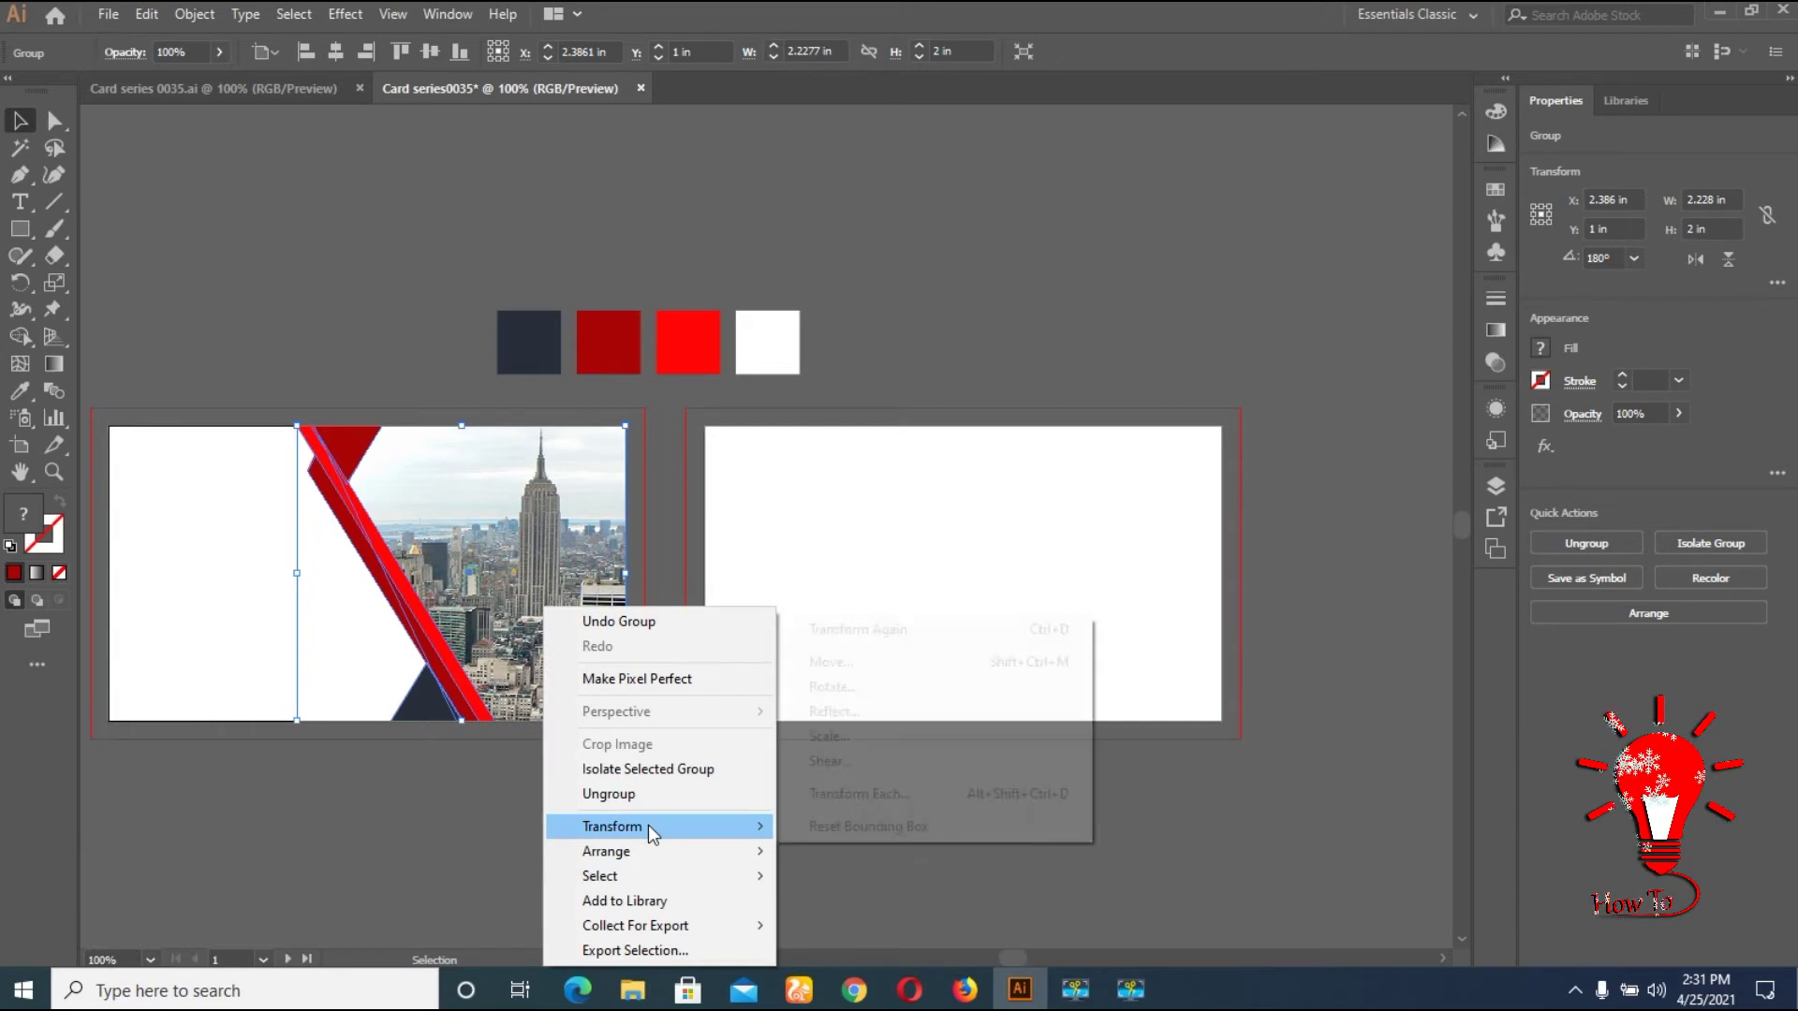
{"action": "left_click", "coordinate": [890, 713]}
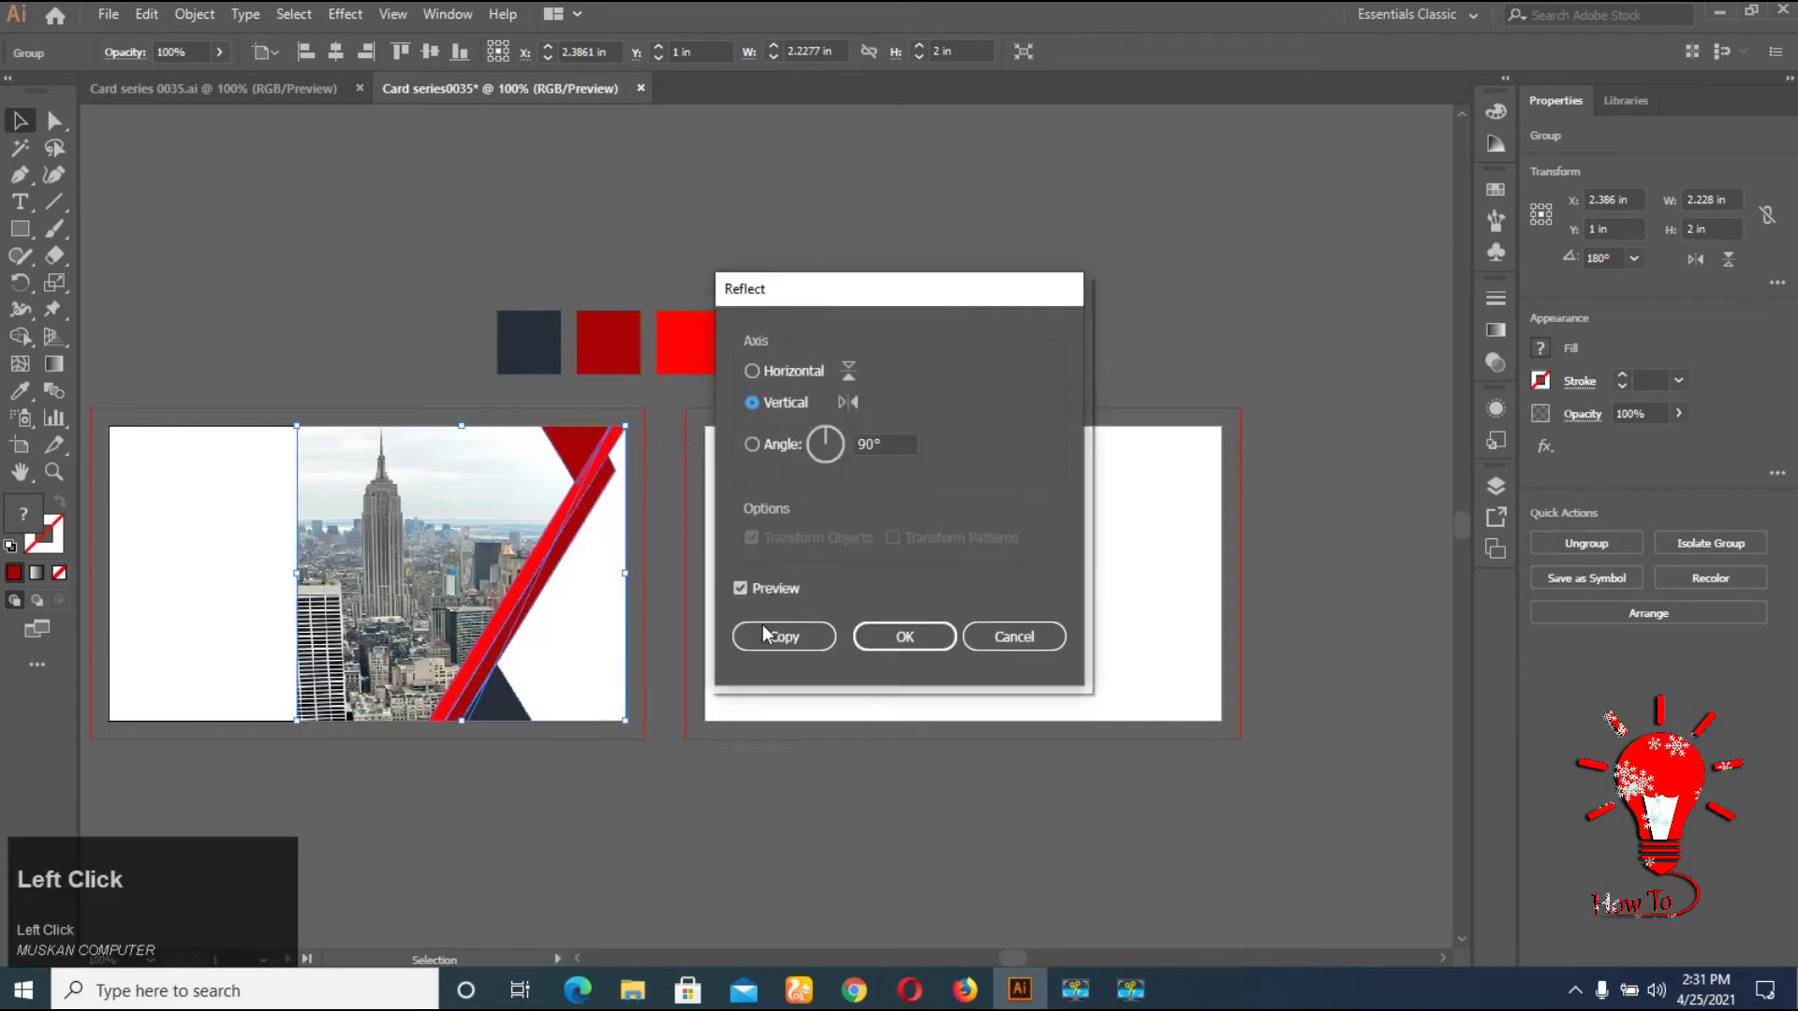
{"action": "key", "text": "ctrl+z"}
{"action": "right_click", "coordinate": [516, 602]}
{"action": "left_click", "coordinate": [825, 704]}
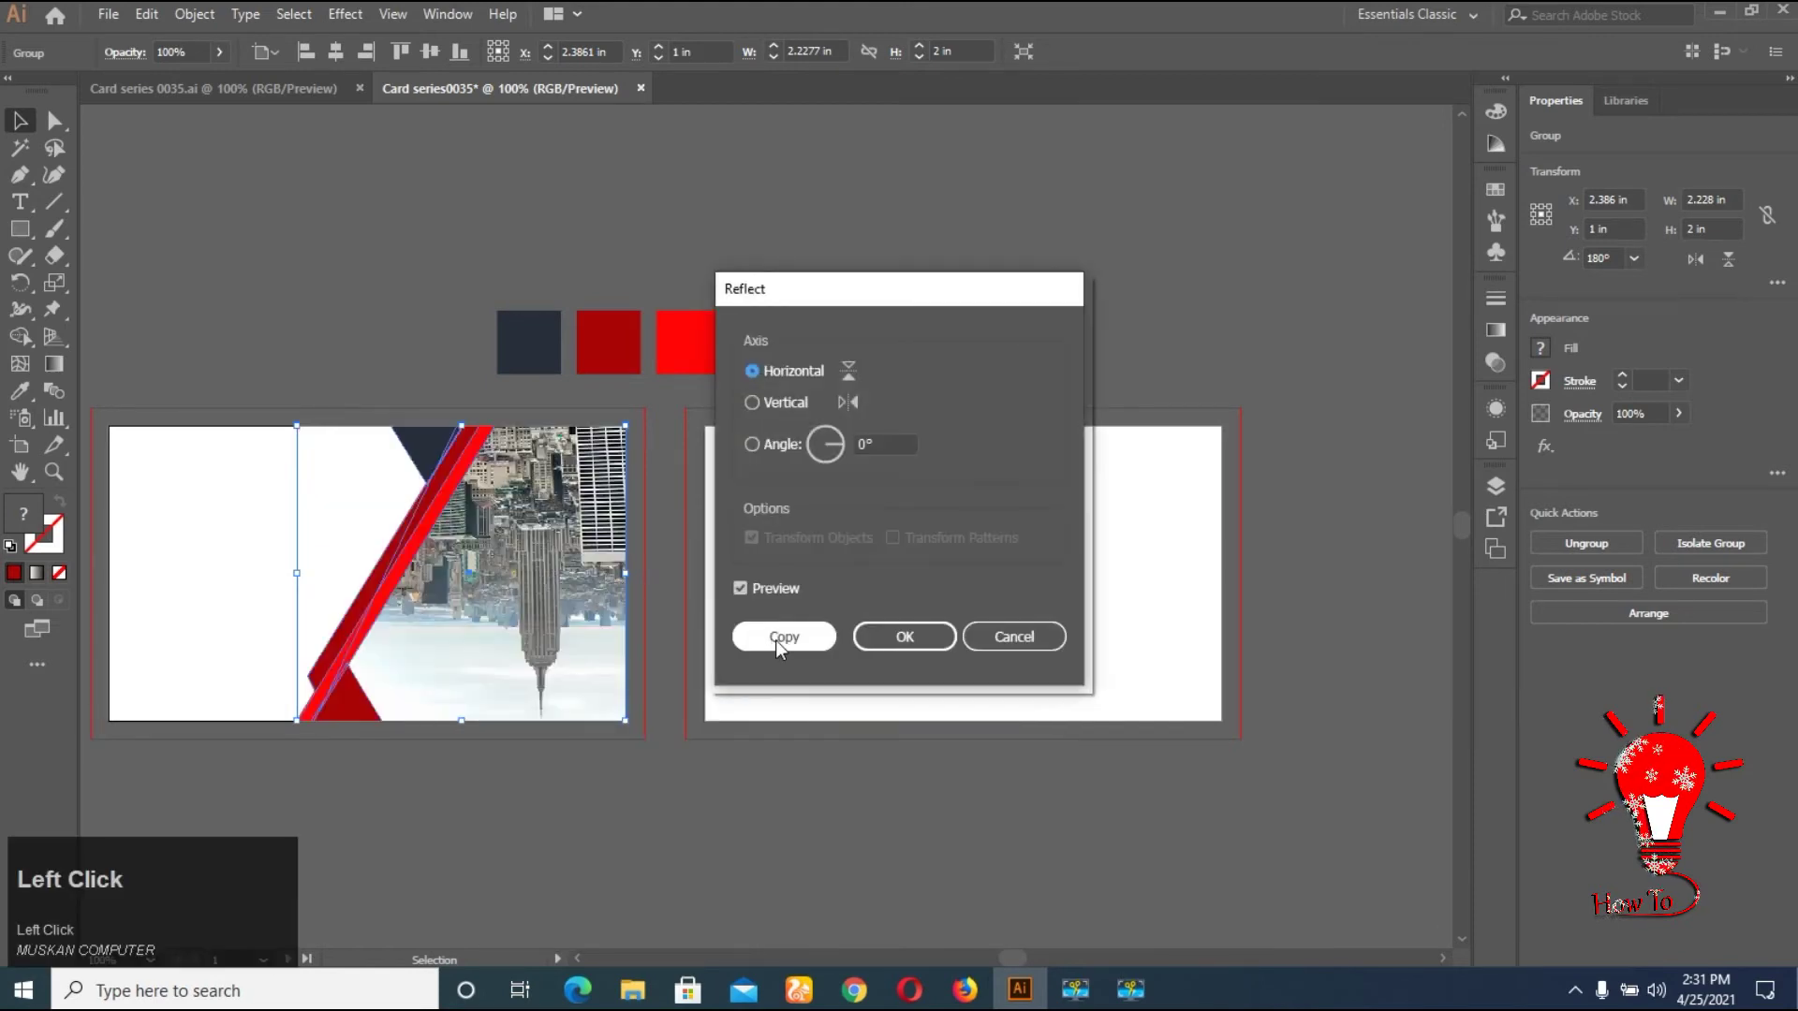
Move the mirrored copy onto the second card and reselect the original front design
{"action": "left_click_drag", "start_coordinate": [761, 420], "coordinate": [847, 604]}
{"action": "left_click", "coordinate": [846, 604]}
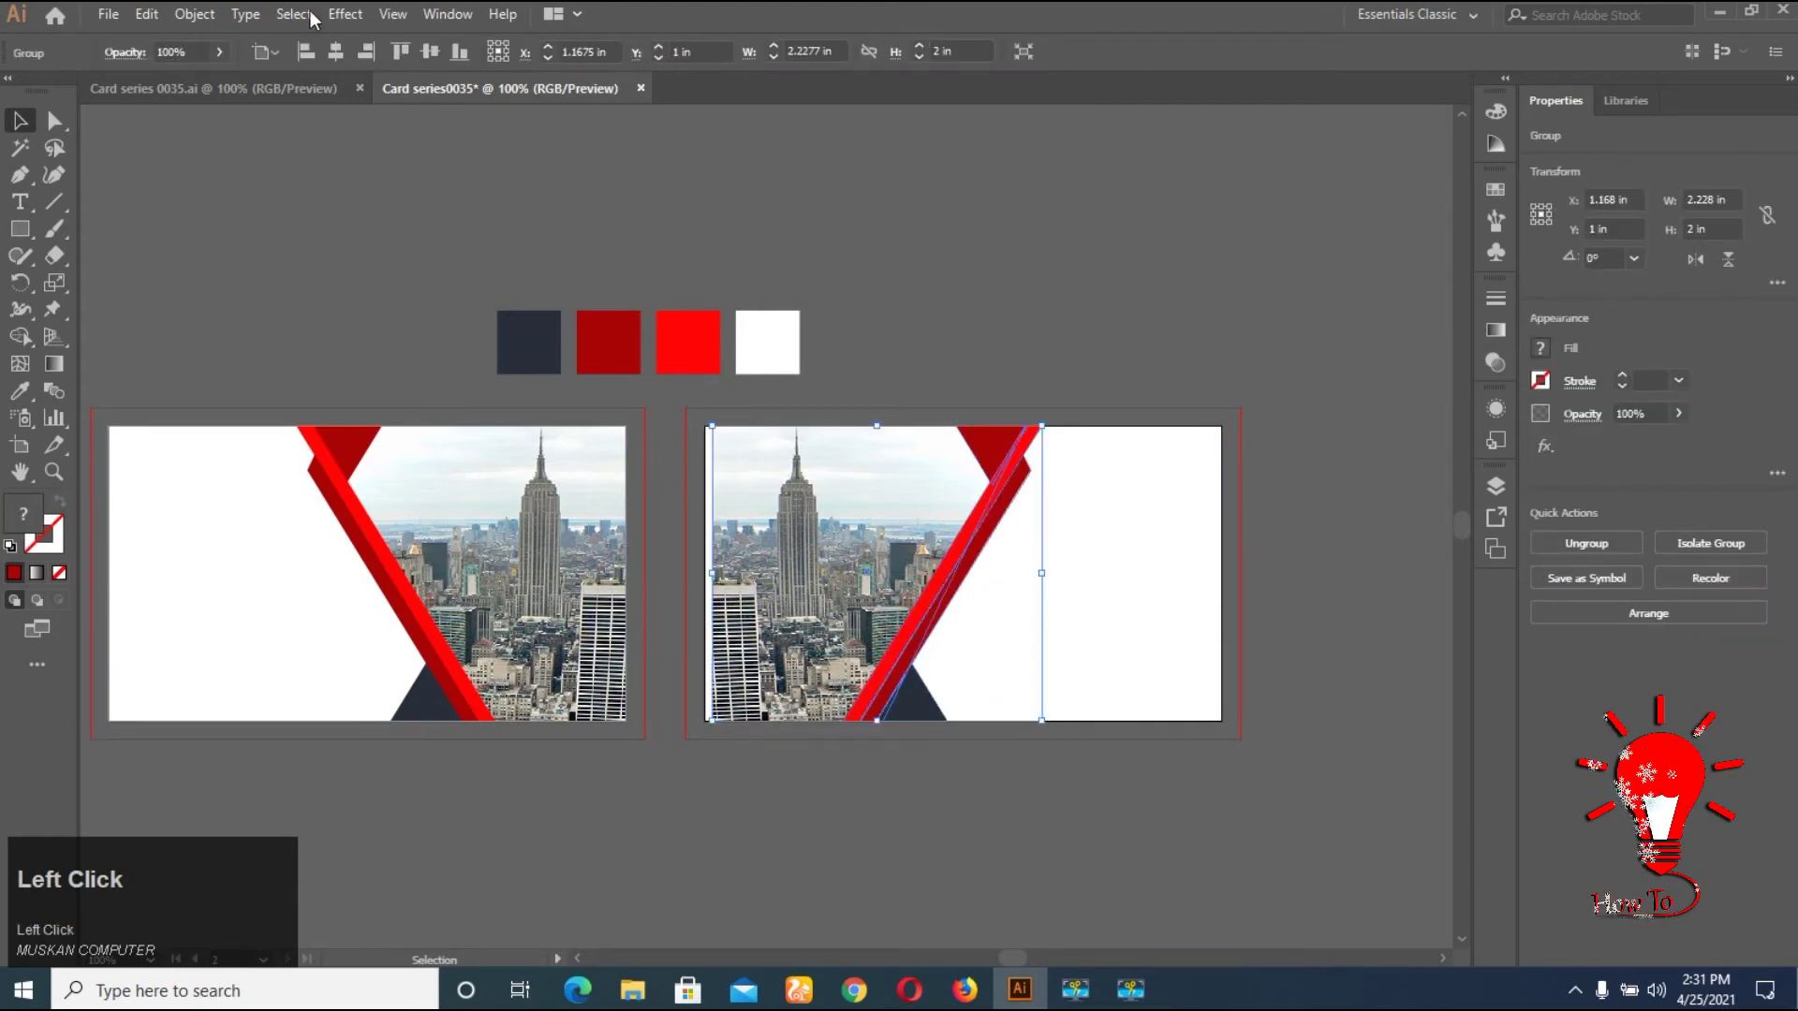
{"action": "left_click", "coordinate": [317, 62]}
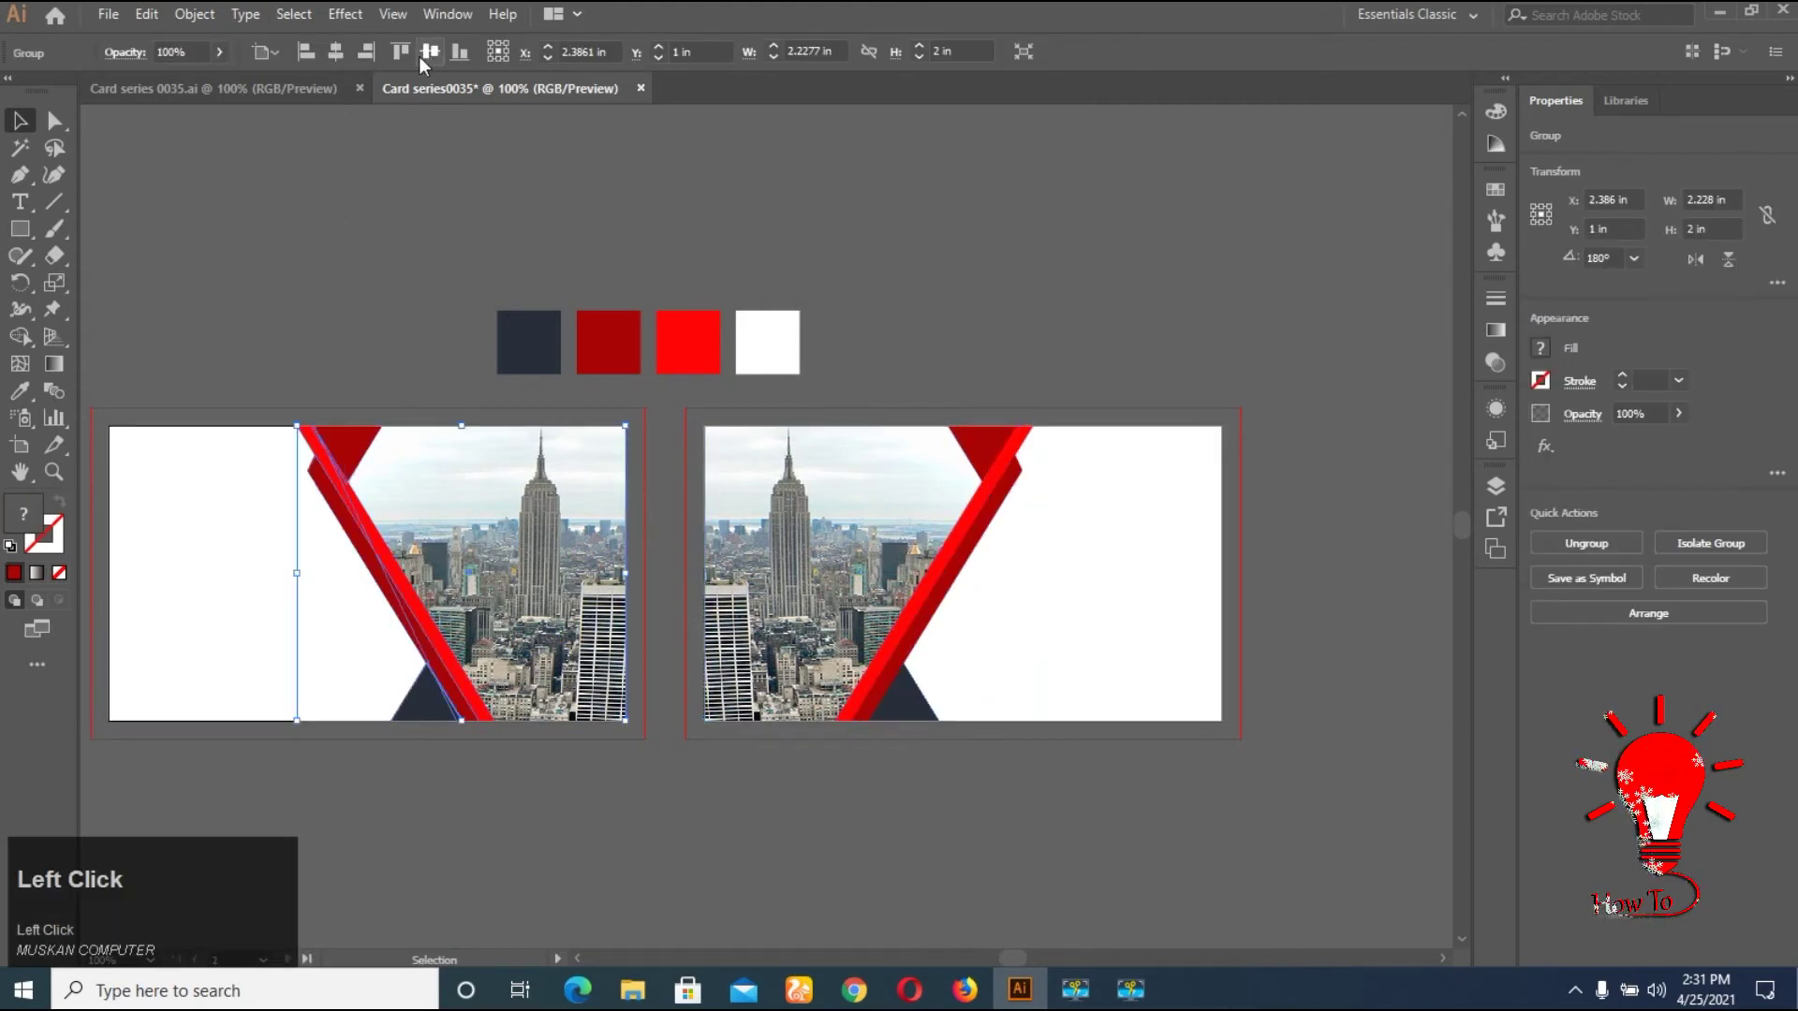
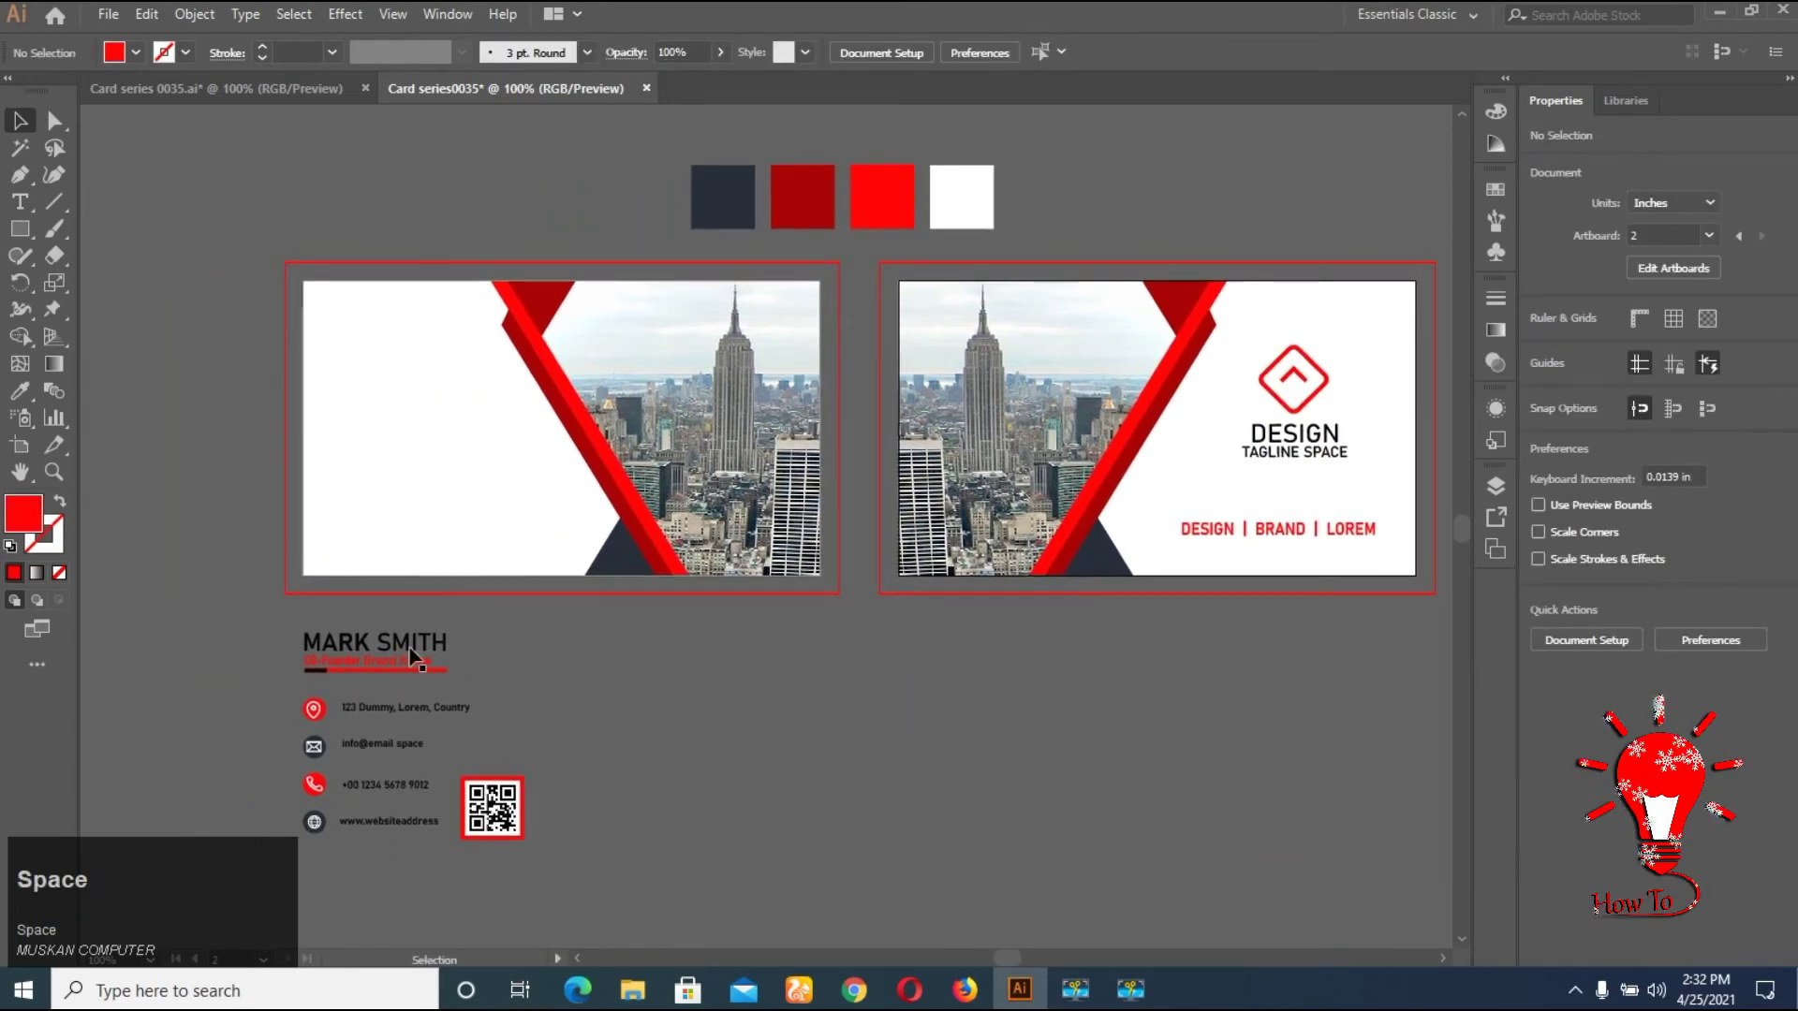
Drag the Mark Smith contact block with its QR code onto the first card
{"action": "left_click_drag", "start_coordinate": [422, 603], "coordinate": [598, 719]}
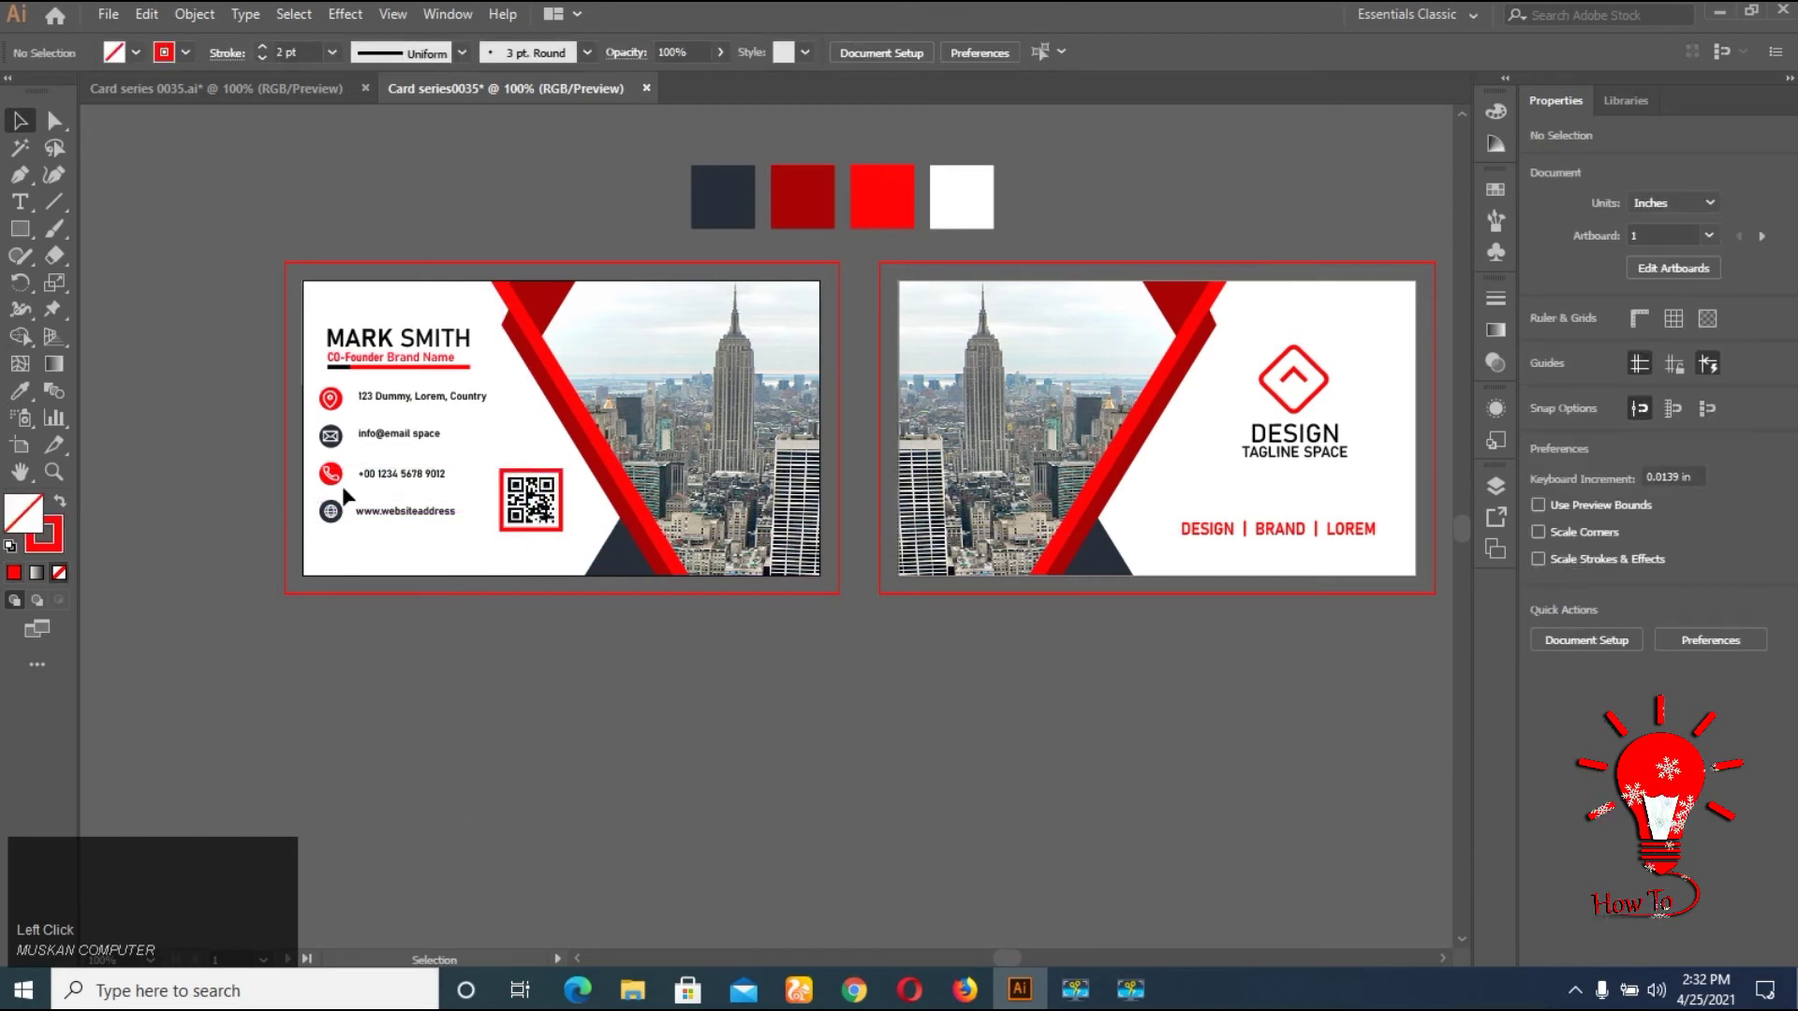
{"action": "left_click_drag", "start_coordinate": [407, 474], "coordinate": [491, 753]}
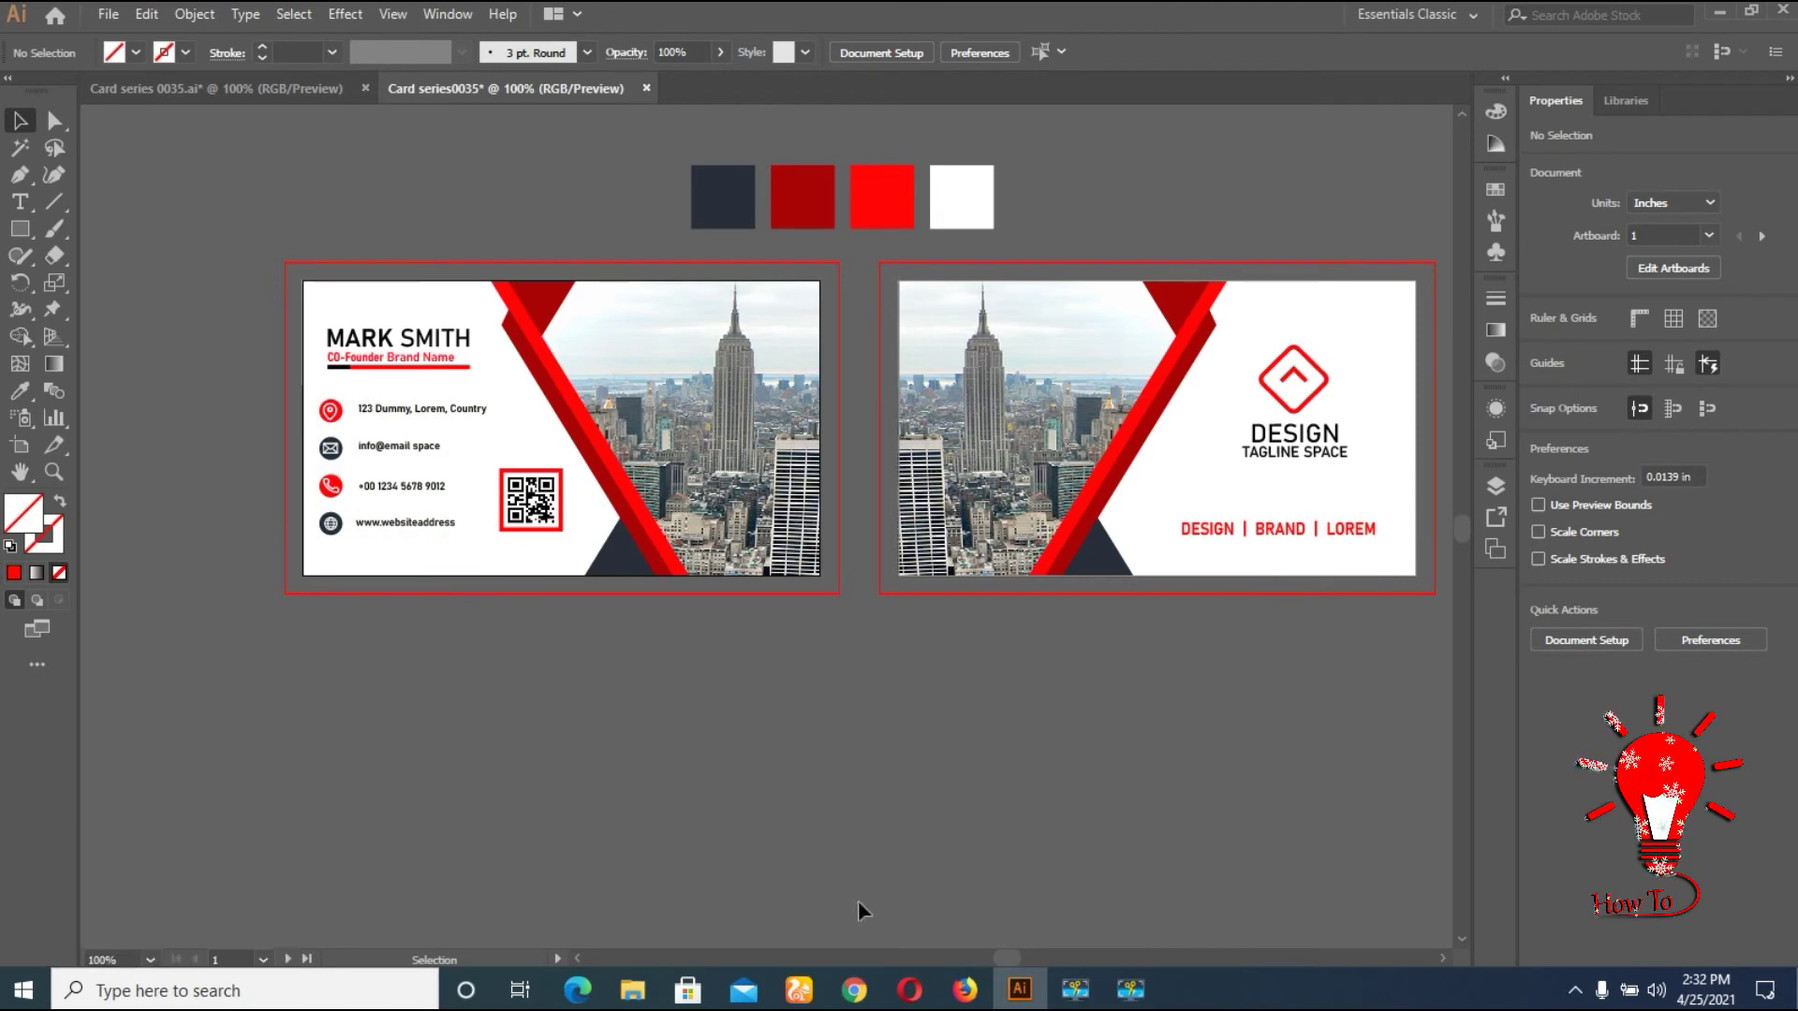
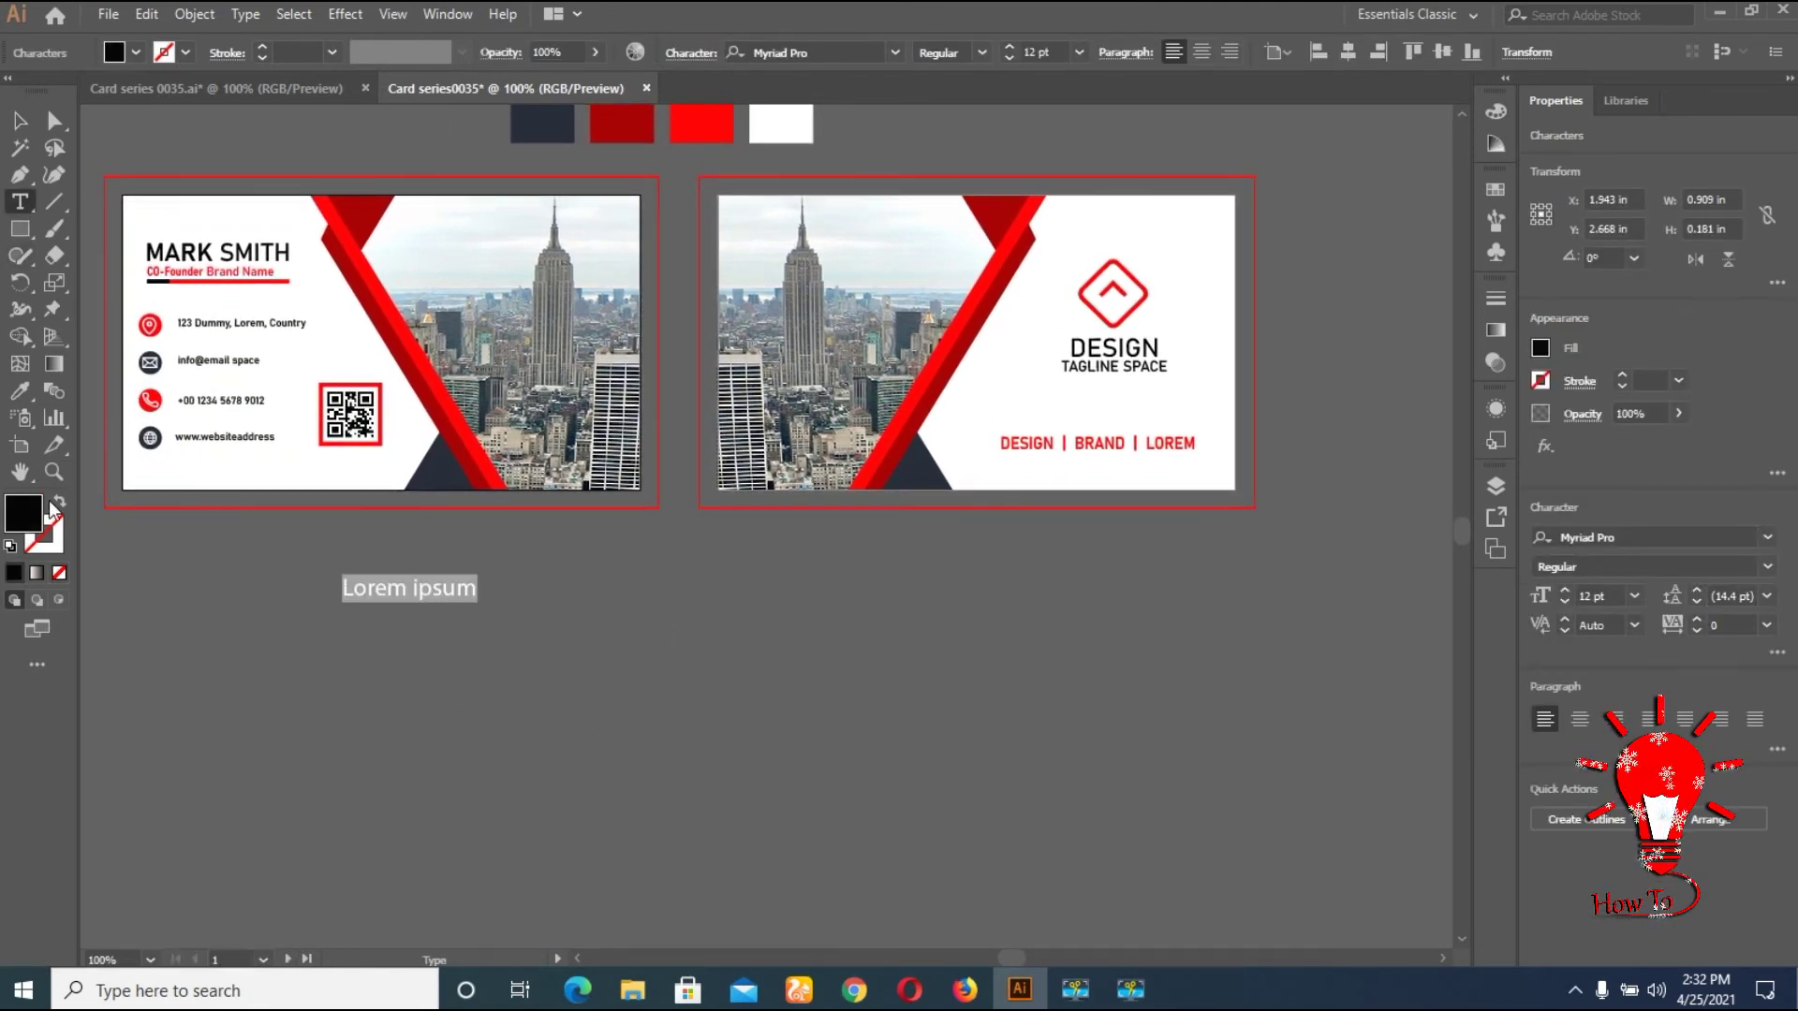
Set white Bahnschrift text and write the first closing line that the card is ready to print
{"action": "left_click", "coordinate": [19, 564]}
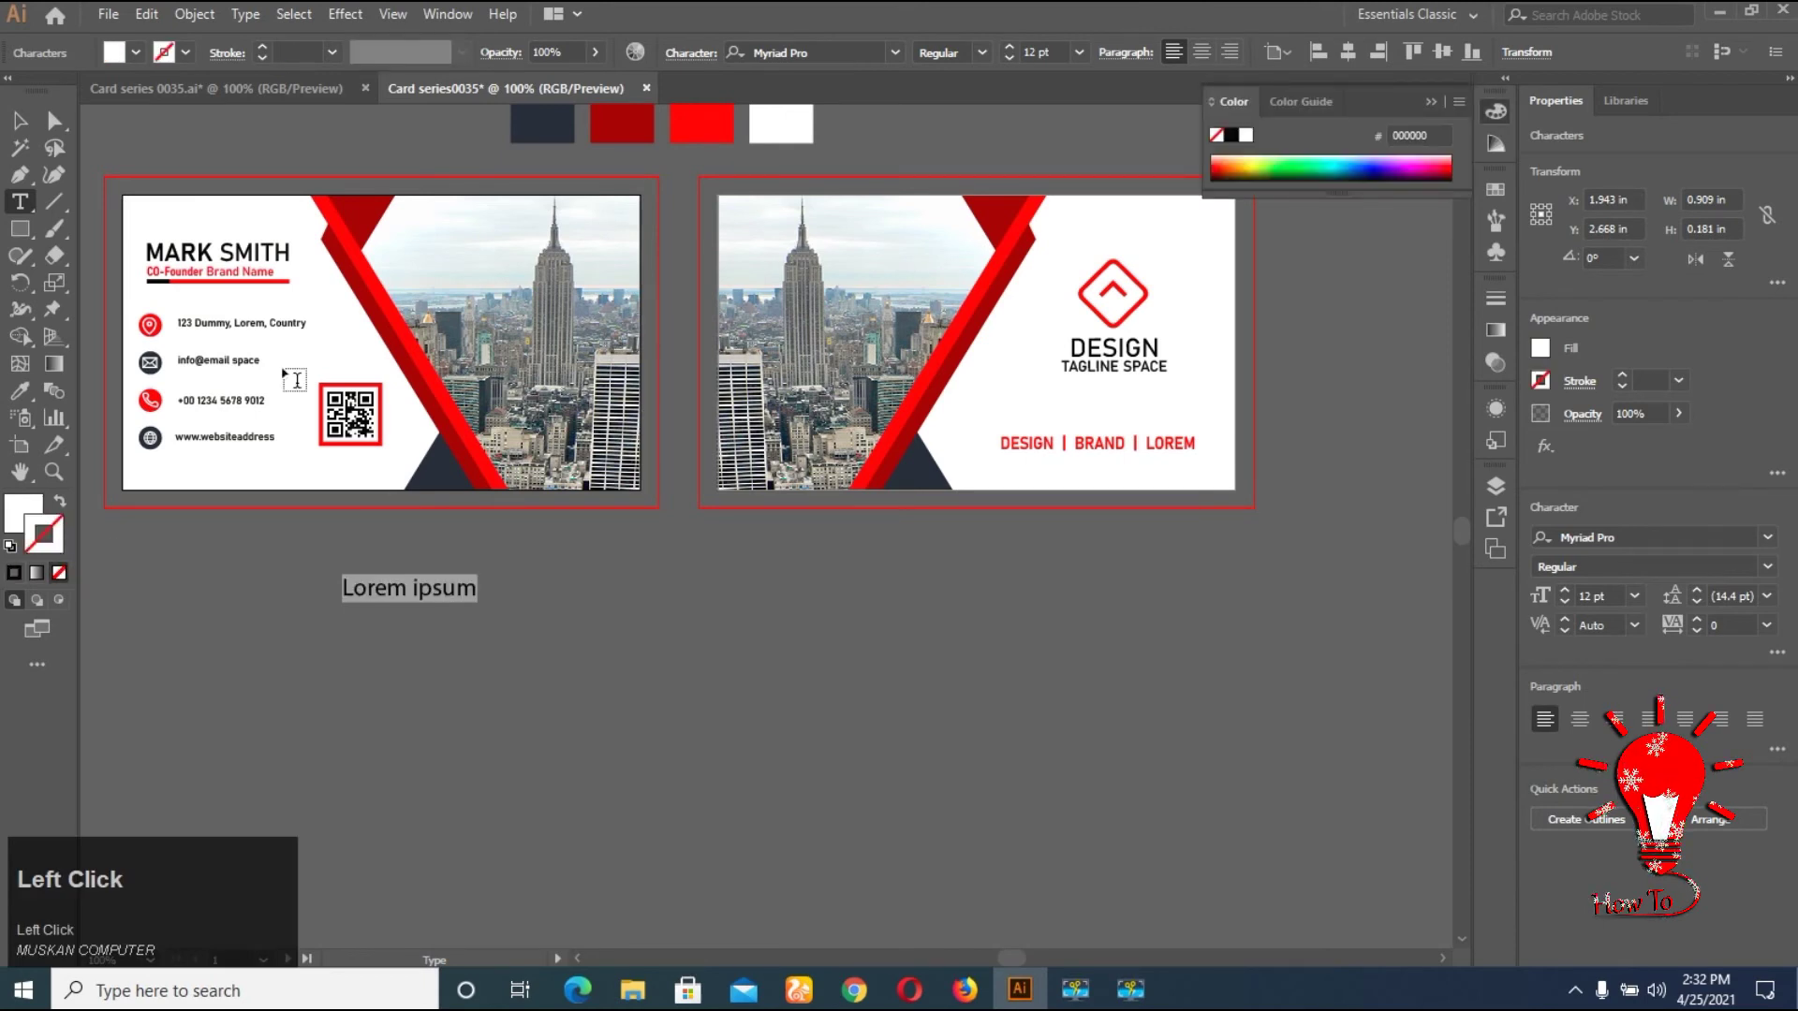
{"action": "left_click", "coordinate": [900, 68]}
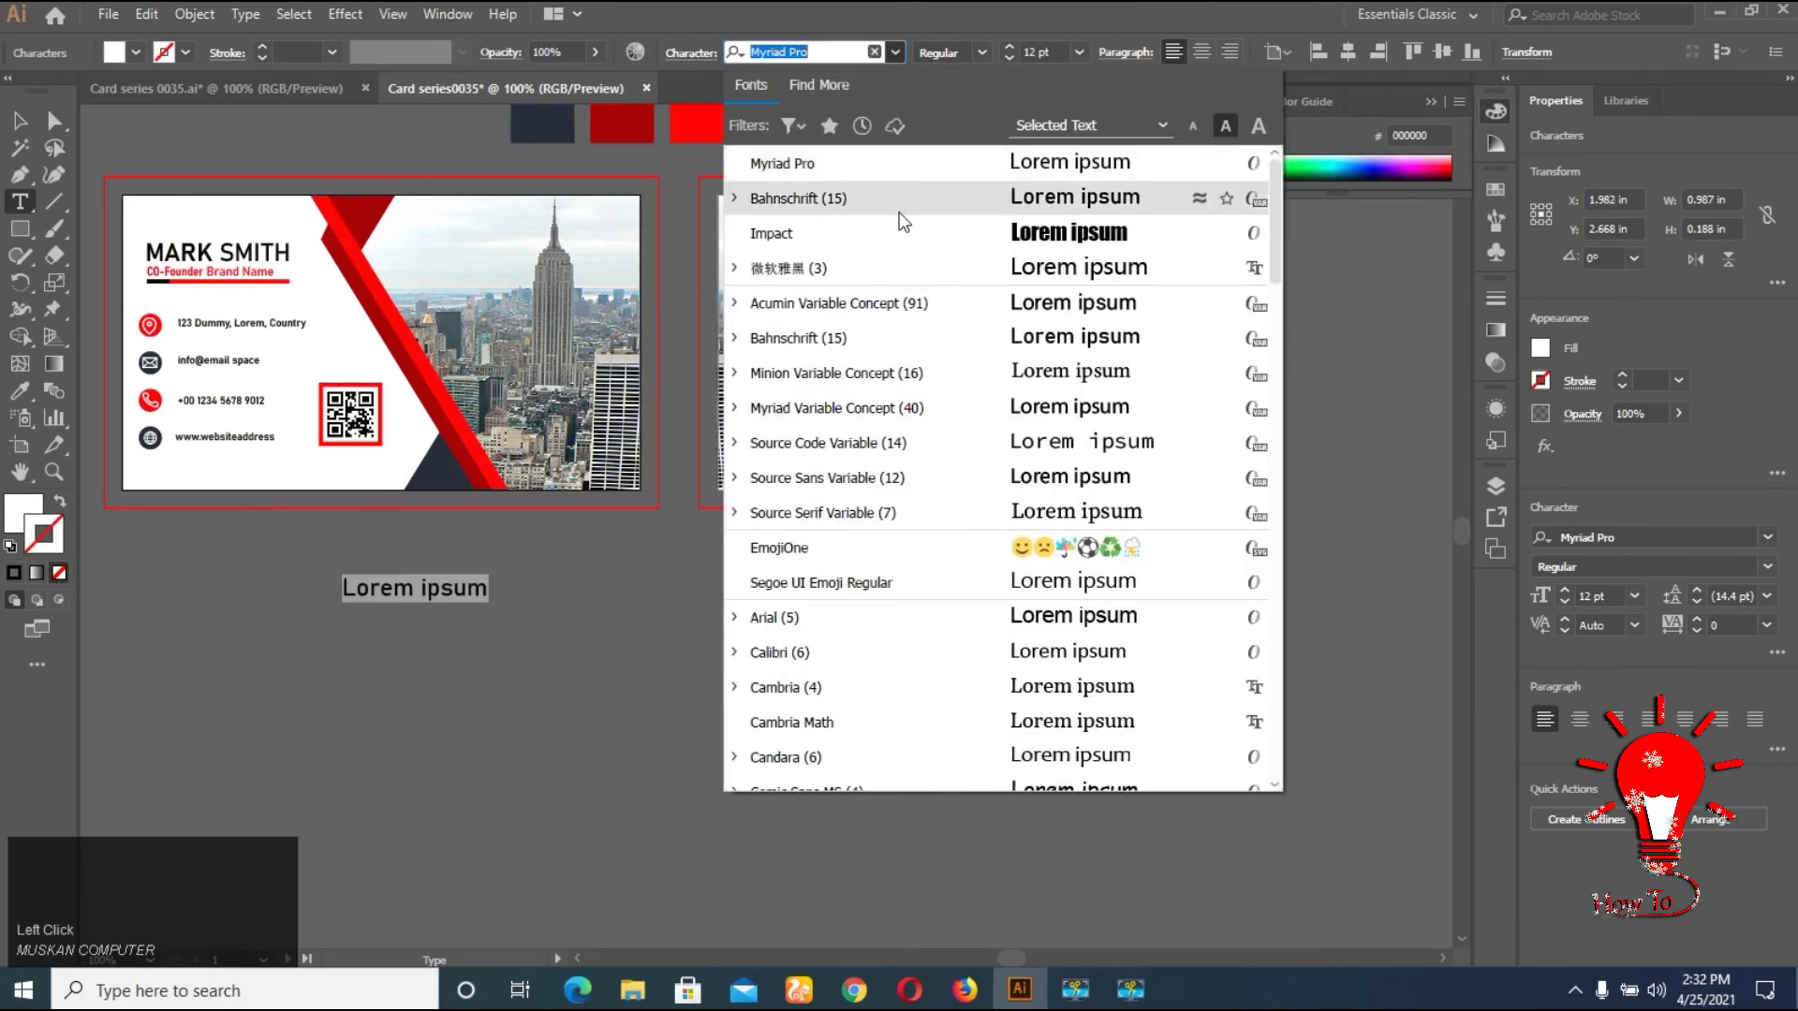
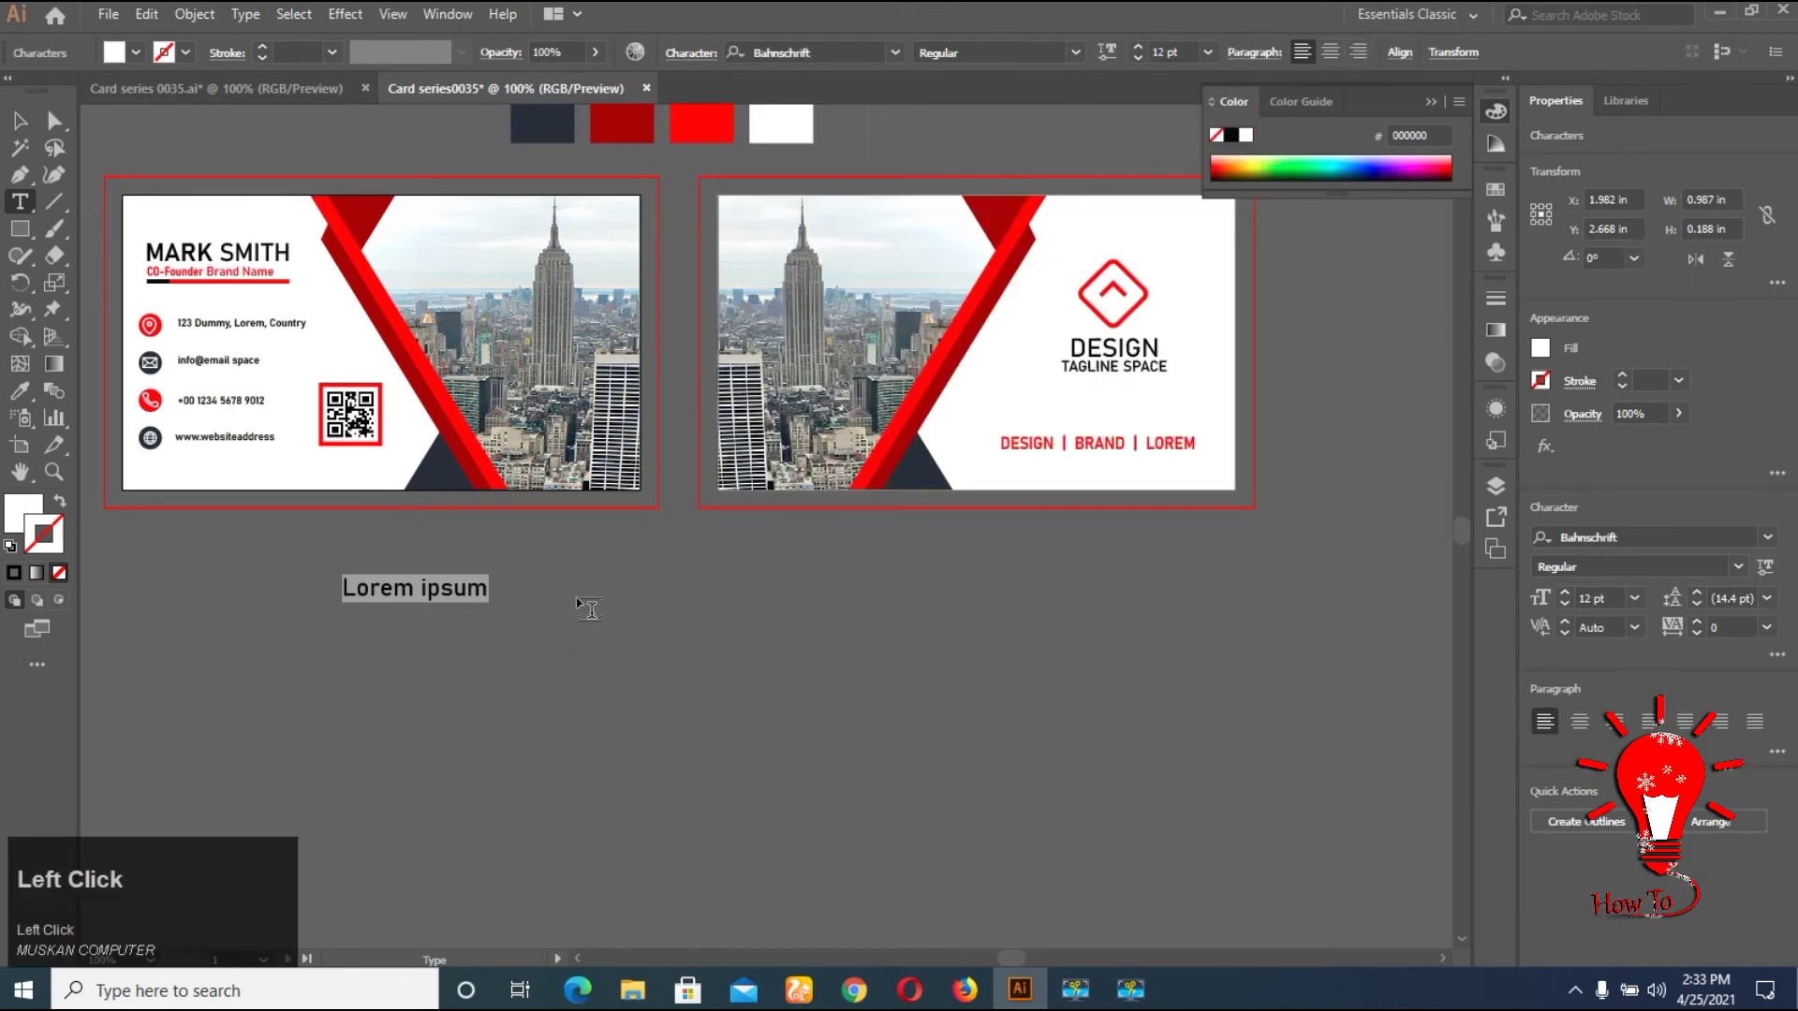
{"action": "key", "text": "shift+t"}
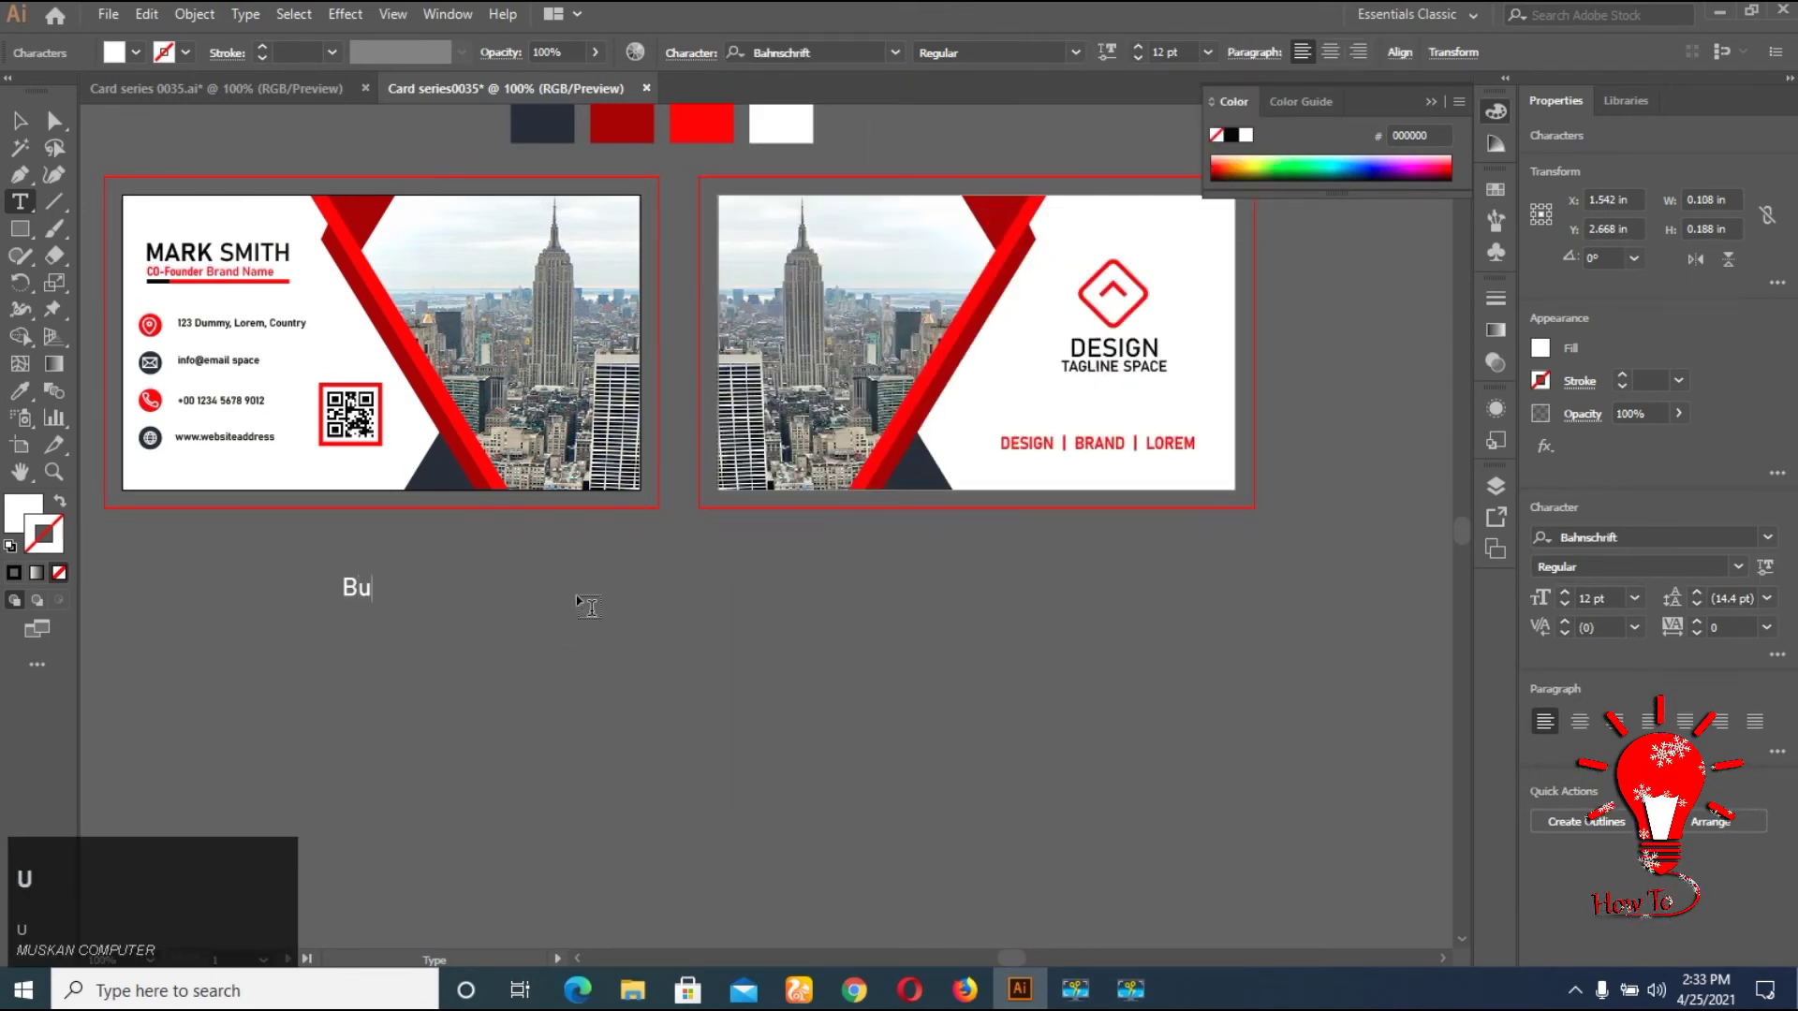
{"action": "key", "text": "space"}
{"action": "key", "text": "a"}
{"action": "key", "text": "space"}
{"action": "key", "text": "shift+r"}
{"action": "key", "text": "space"}
{"action": "type", "text": "t"}
{"action": "key", "text": "space"}
{"action": "type", "text": "p"}
{"action": "key", "text": "space"}
Write the second line thanking viewers for watching and asking them to like and subscribe
{"action": "key", "text": "Return"}
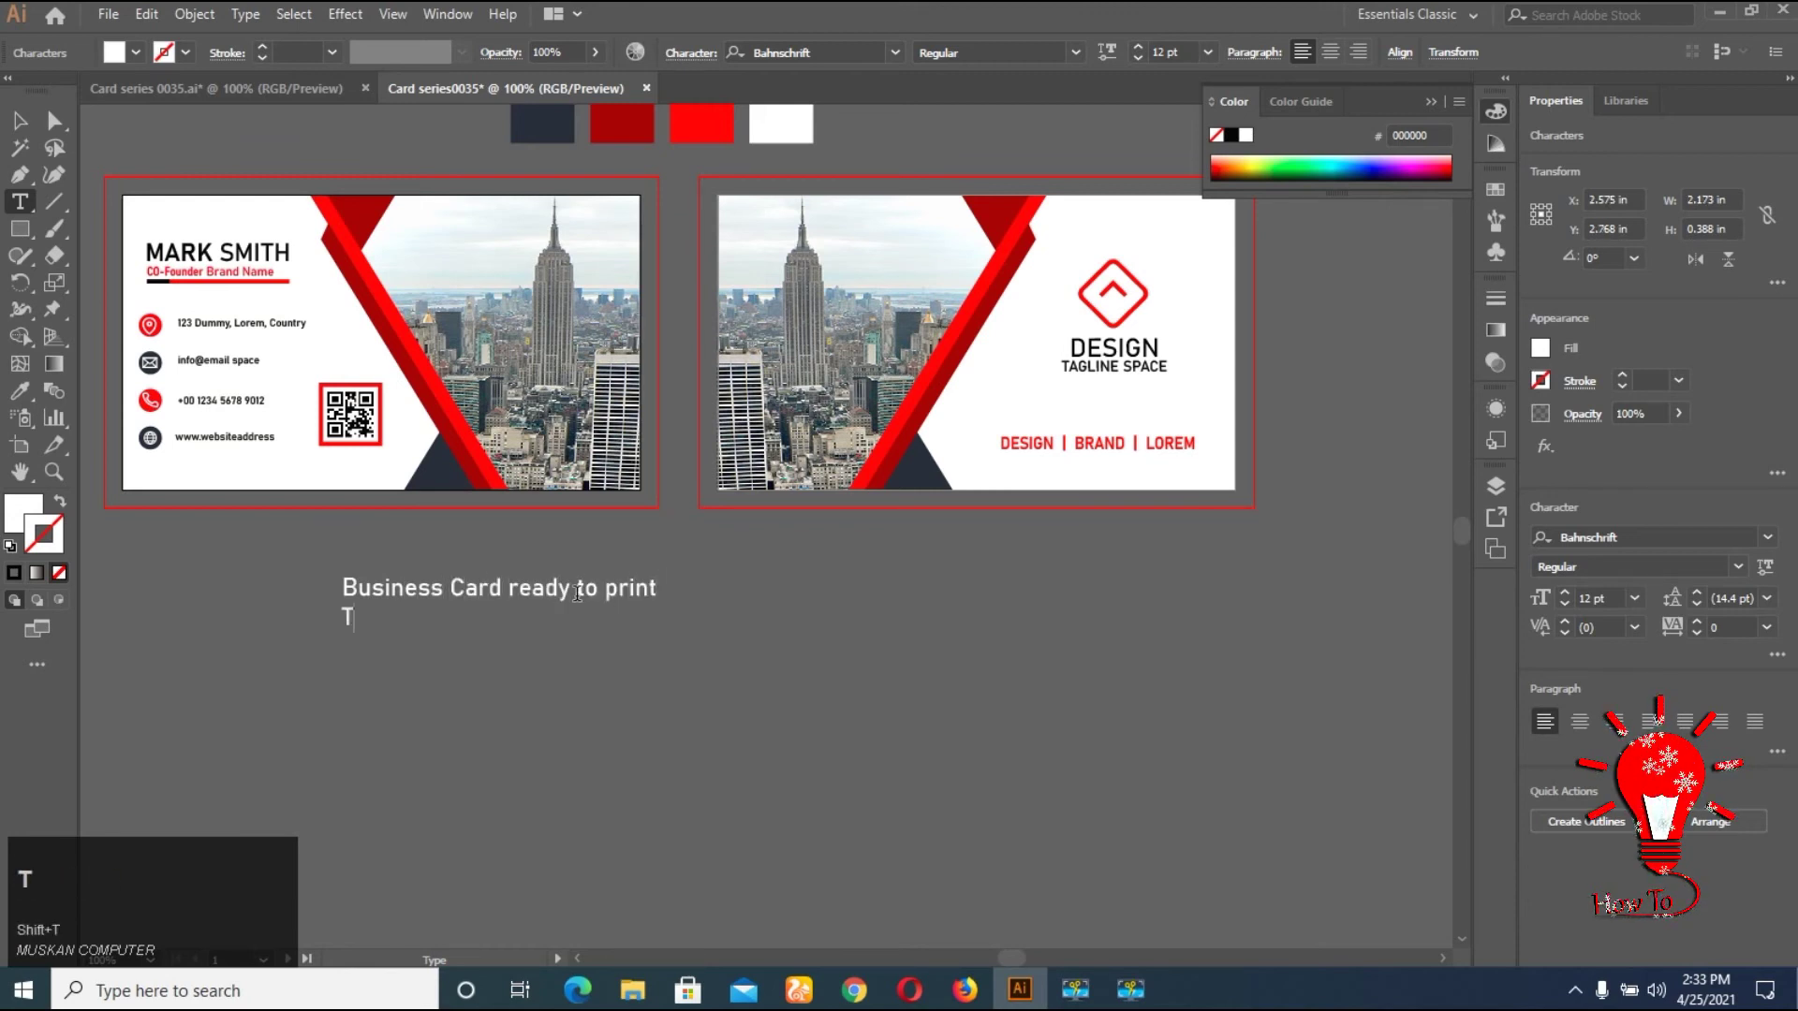
{"action": "type", "text": "ha"}
{"action": "key", "text": "space"}
{"action": "type", "text": "f"}
{"action": "key", "text": "space"}
{"action": "type", "text": "wATCHing"}
{"action": "key", "text": "space"}
{"action": "type", "text": "p"}
{"action": "key", "text": "space"}
{"action": "type", "text": "l"}
{"action": "key", "text": "space"}
{"action": "type", "text": "ik"}
{"action": "key", "text": "space"}
{"action": "type", "text": "a"}
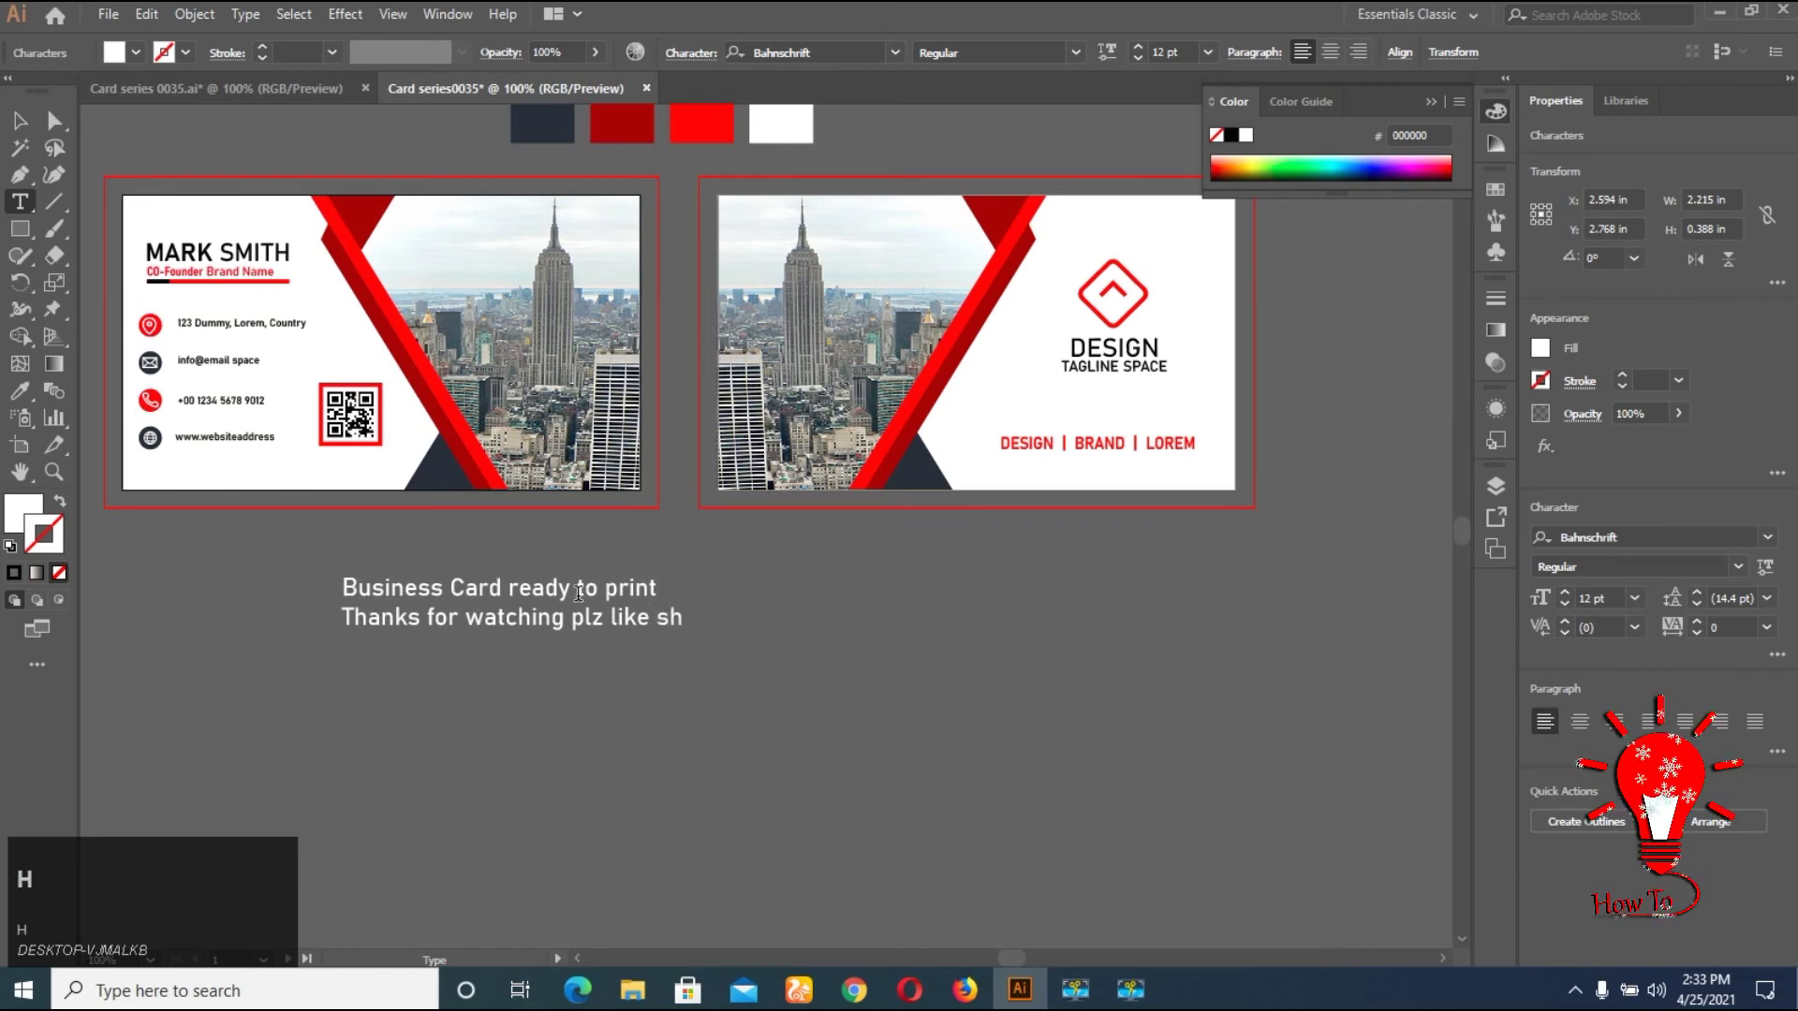
{"action": "key", "text": "space"}
{"action": "type", "text": "a"}
{"action": "key", "text": "space"}
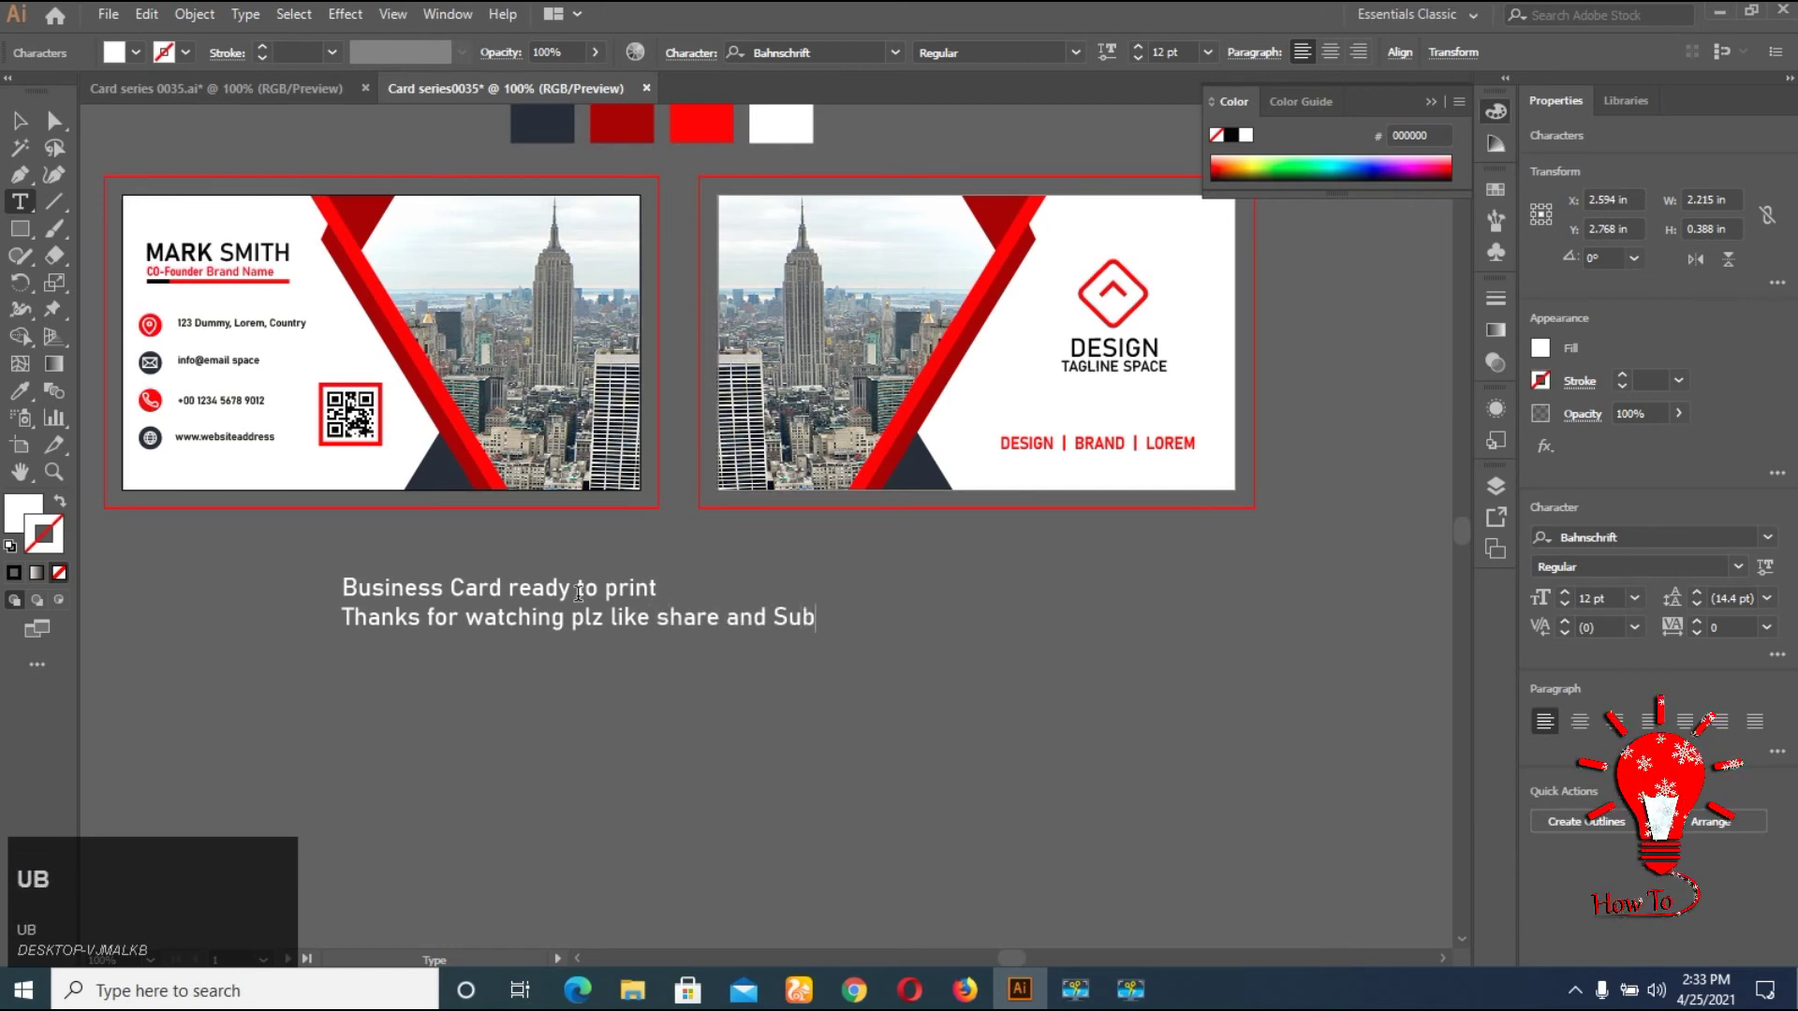
{"action": "type", "text": "ib"}
Write the third closing line of the message below the cards
{"action": "key", "text": "Return"}
{"action": "type", "text": "o"}
{"action": "key", "text": "space"}
{"action": "type", "text": "t"}
{"action": "key", "text": "space"}
{"action": "type", "text": "d"}
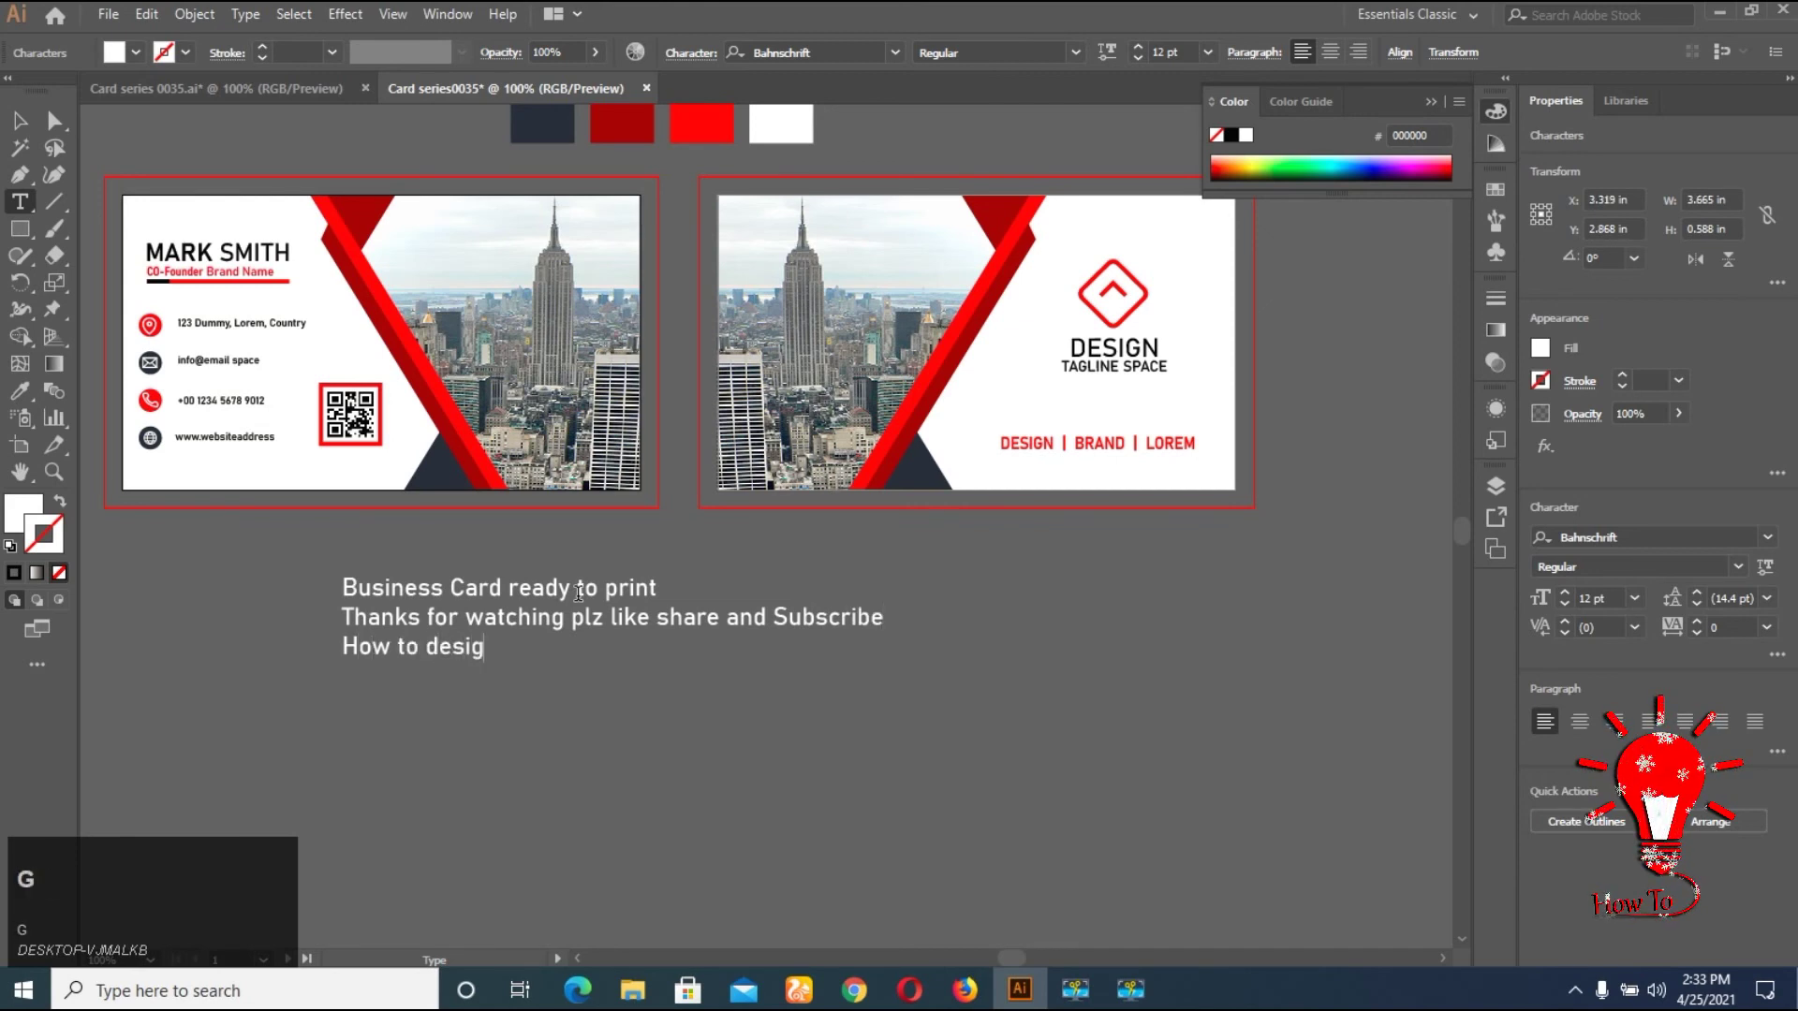
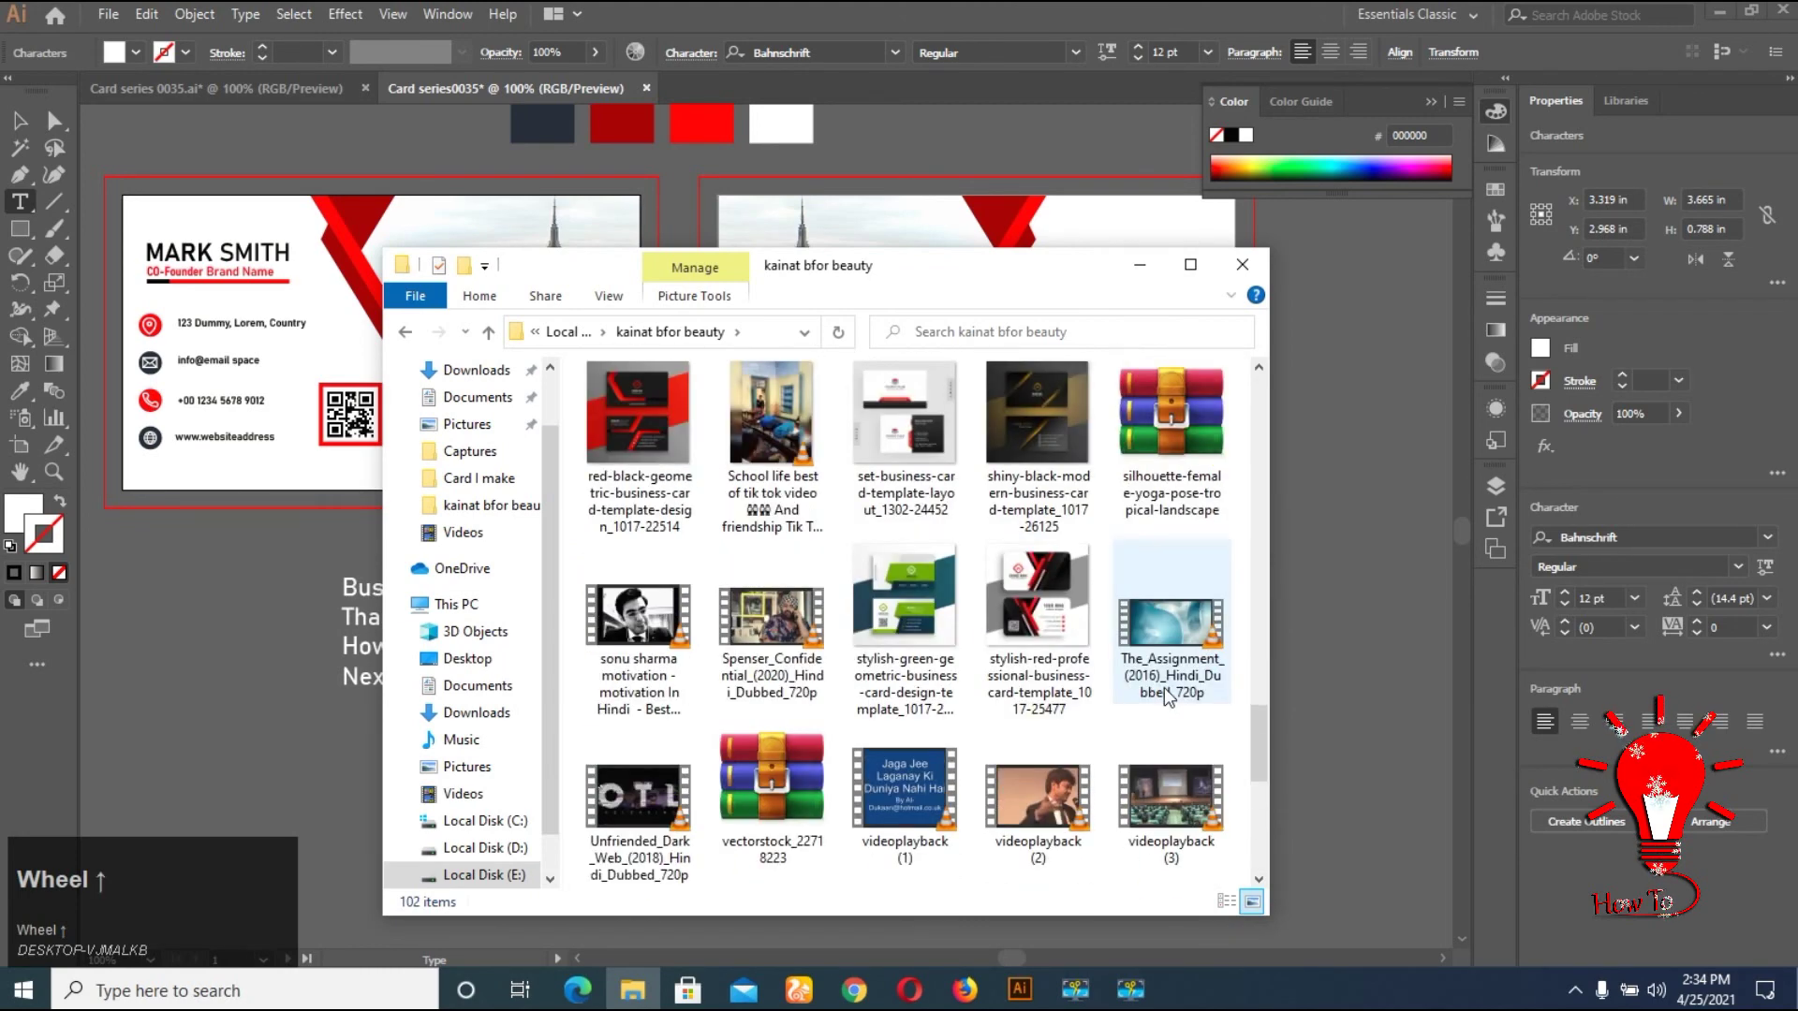
Open the red-and-white business card template JPG from the pictures folder
{"action": "scroll", "scroll_direction": "up", "scroll_amount": 3}
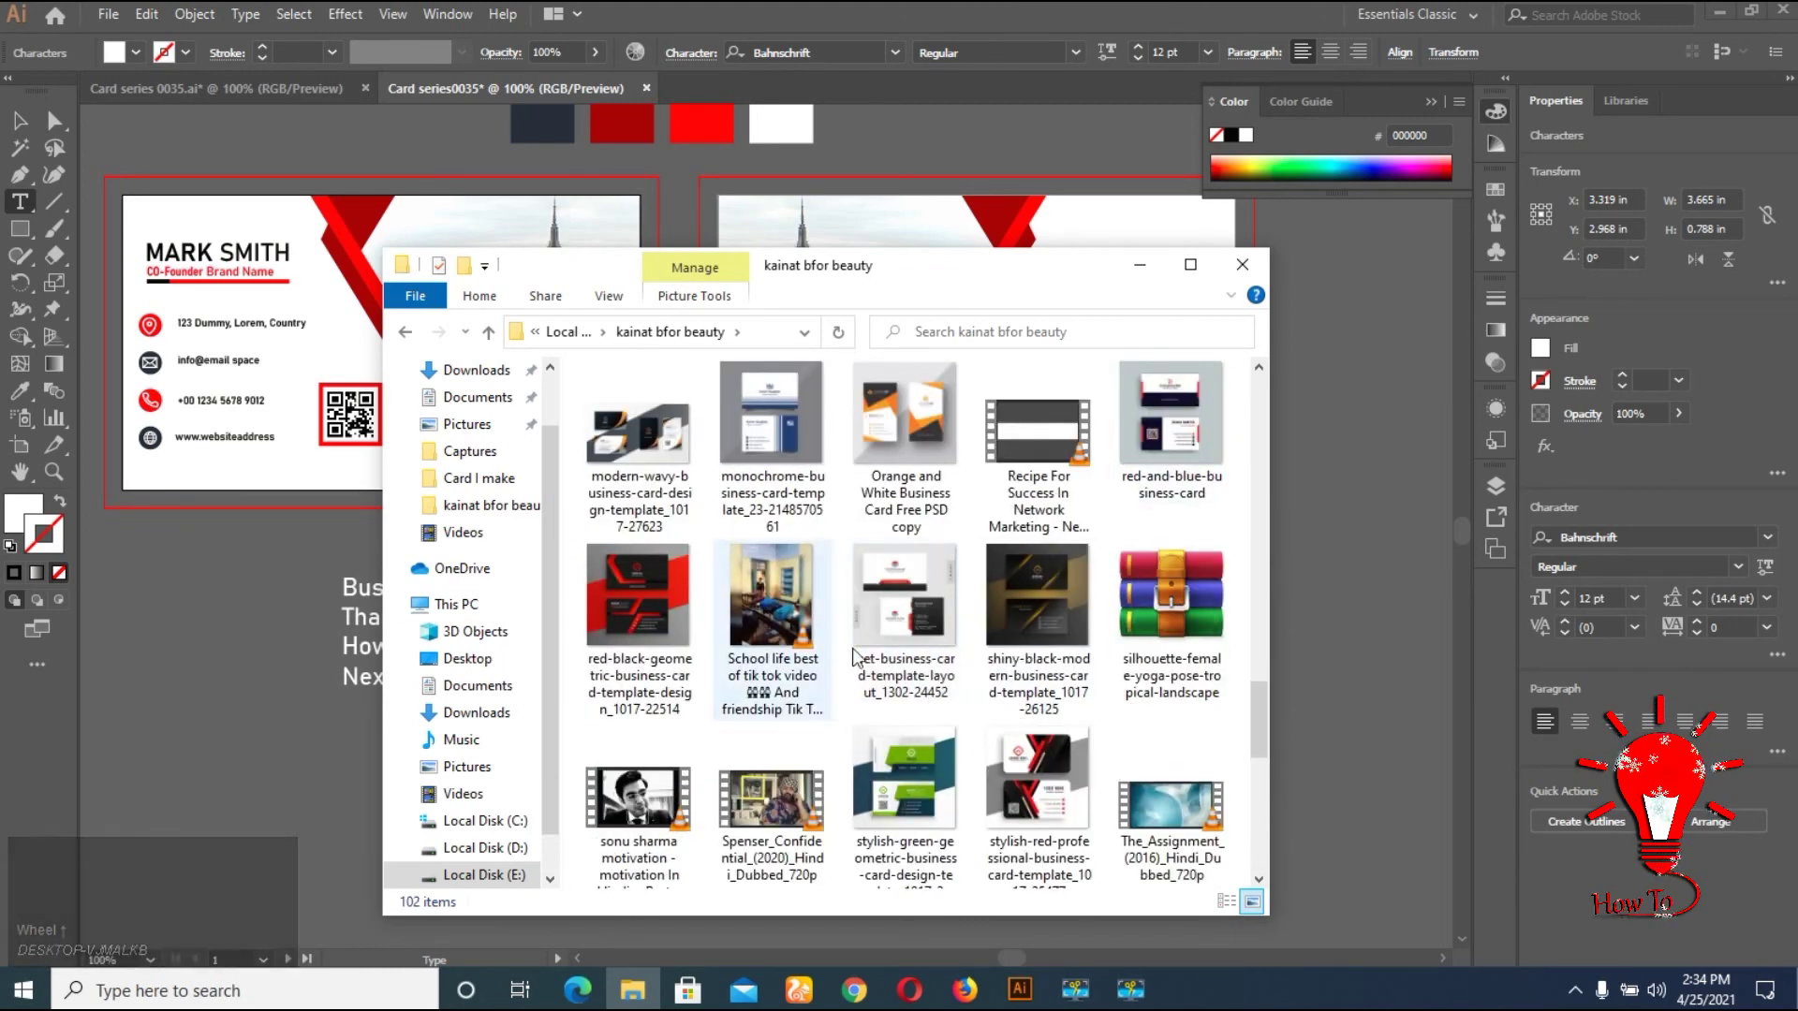
{"action": "scroll", "scroll_direction": "up", "scroll_amount": 3}
{"action": "left_click", "coordinate": [1184, 429]}
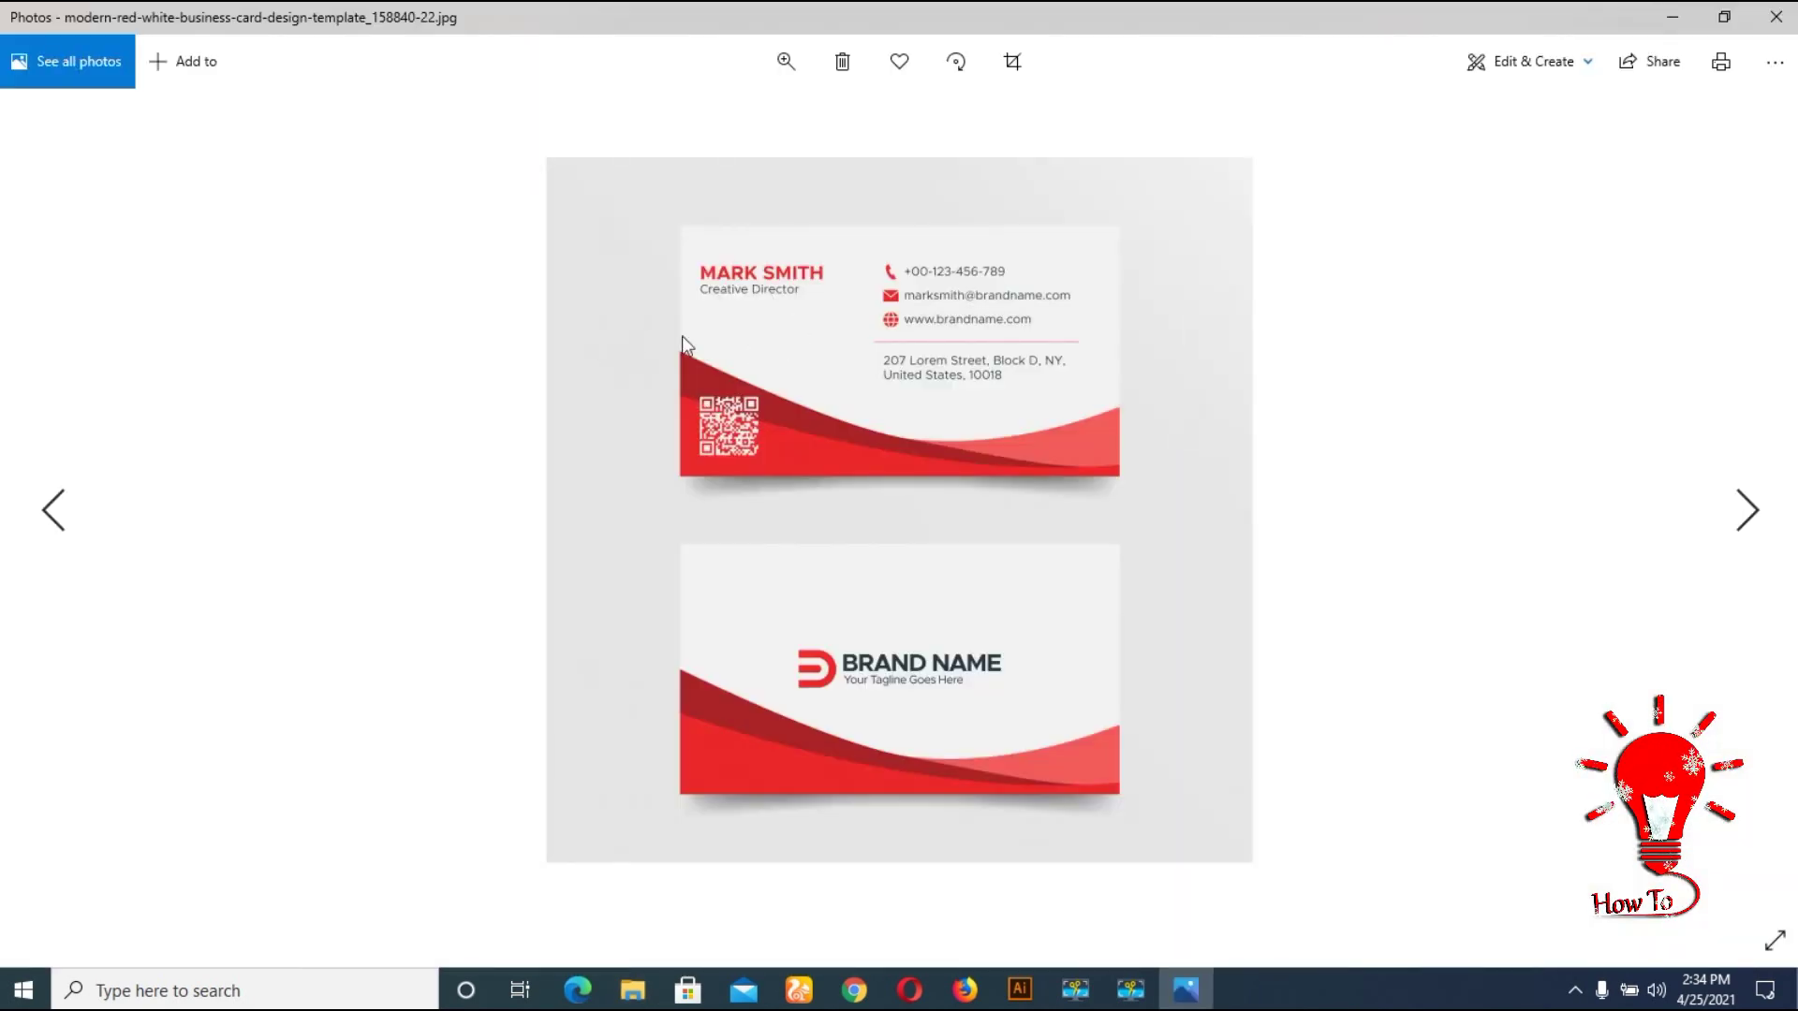